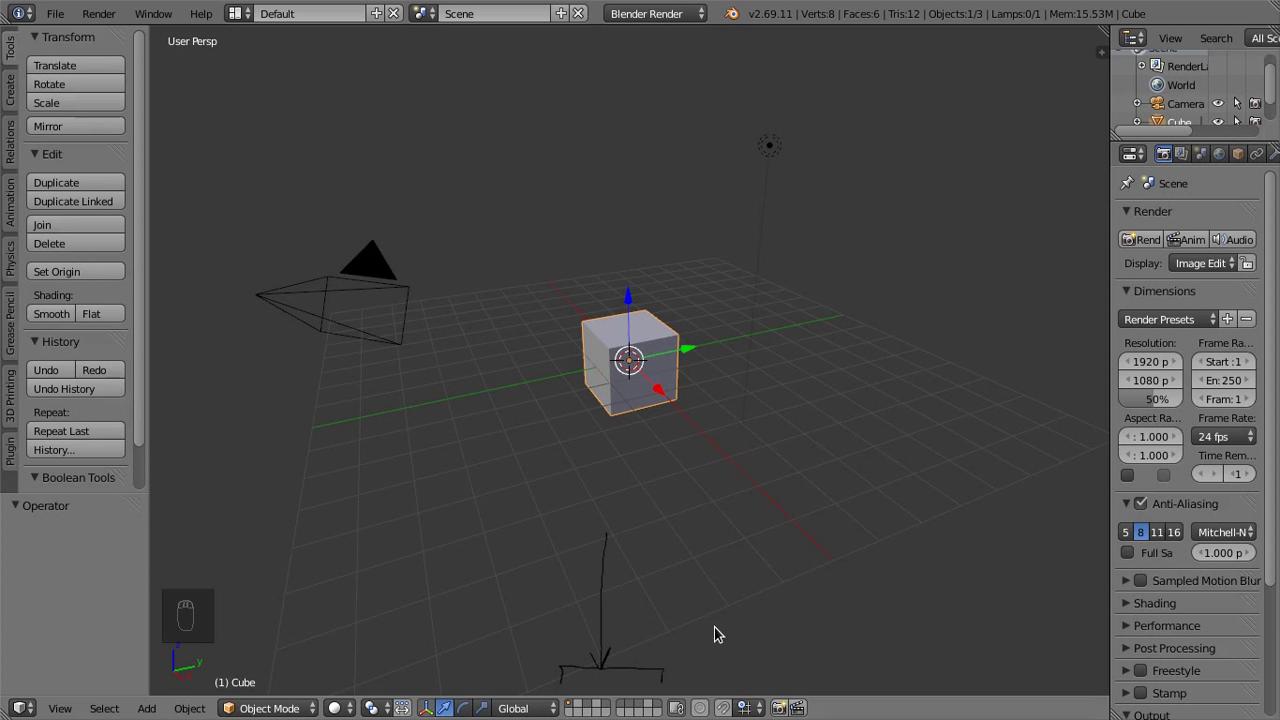
Step through all twenty scene layers with the number and Alt+number keys
key("1")
key("2")
key("3")
key("4")
key("5")
key("6")
key("7")
key("8")
key("9")
key("0")
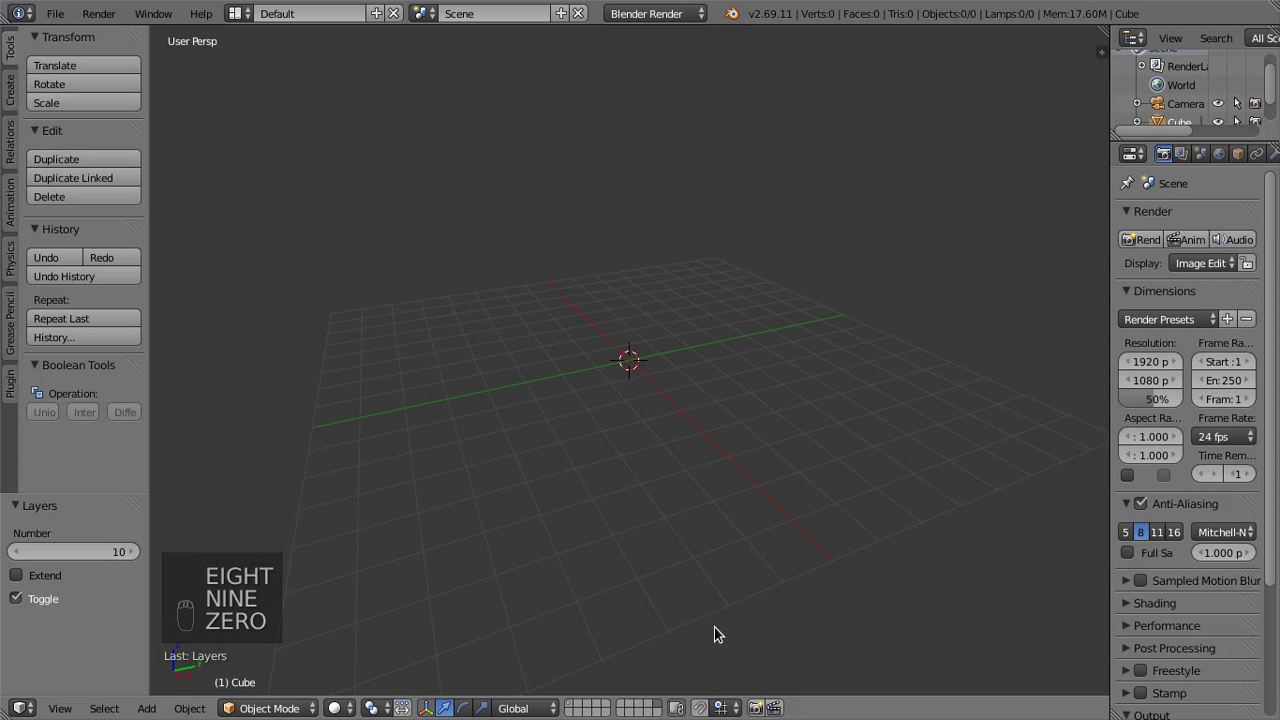
key("alt+1")
key("alt+2")
key("alt+3")
key("alt+4")
key("alt+5")
key("alt+6")
key("alt+7")
key("alt+8")
key("alt+9")
key("alt+0")
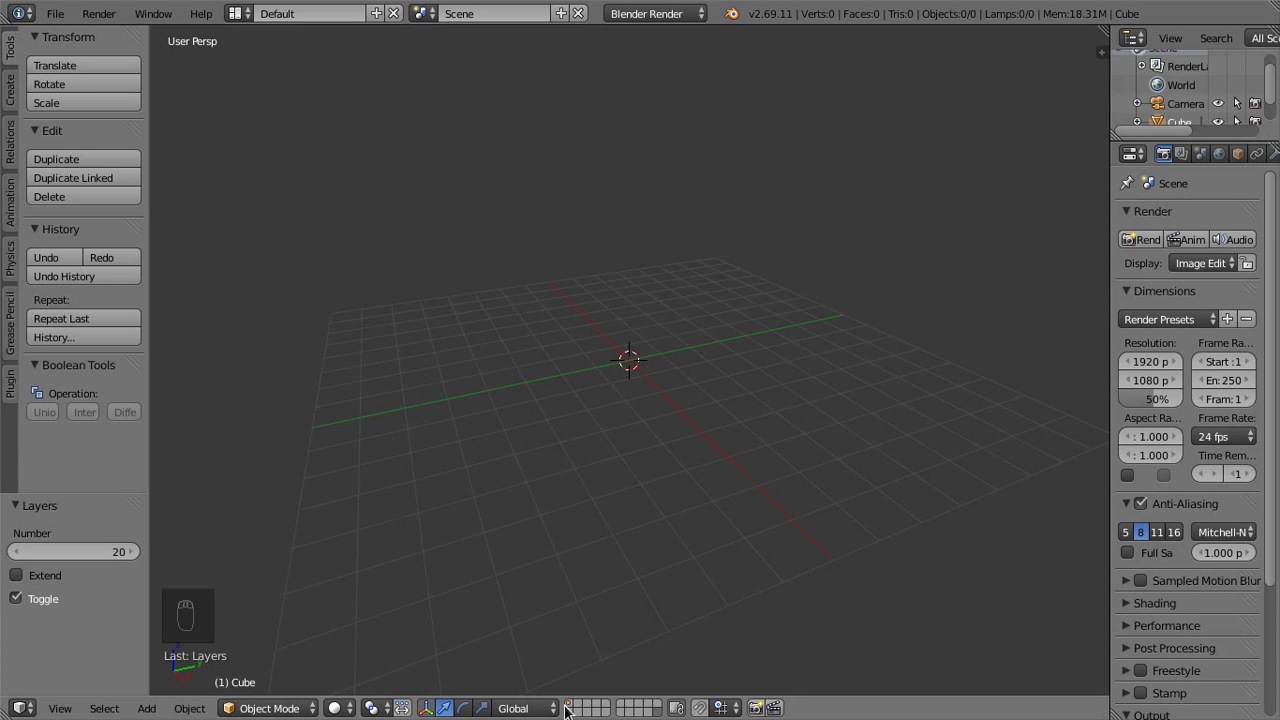
Return to the cube's layer, select the lamp and widen the properties area
left_click_drag(575, 709, 767, 521)
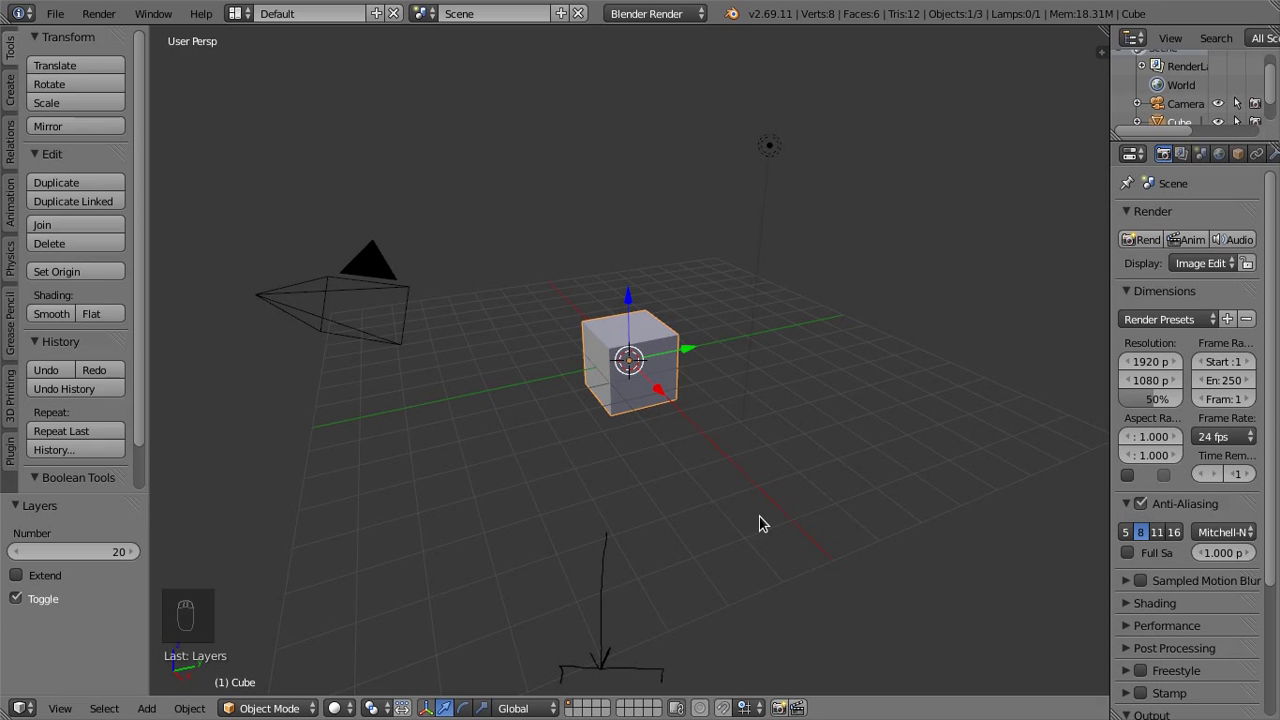
key("ctrl+shift+-")
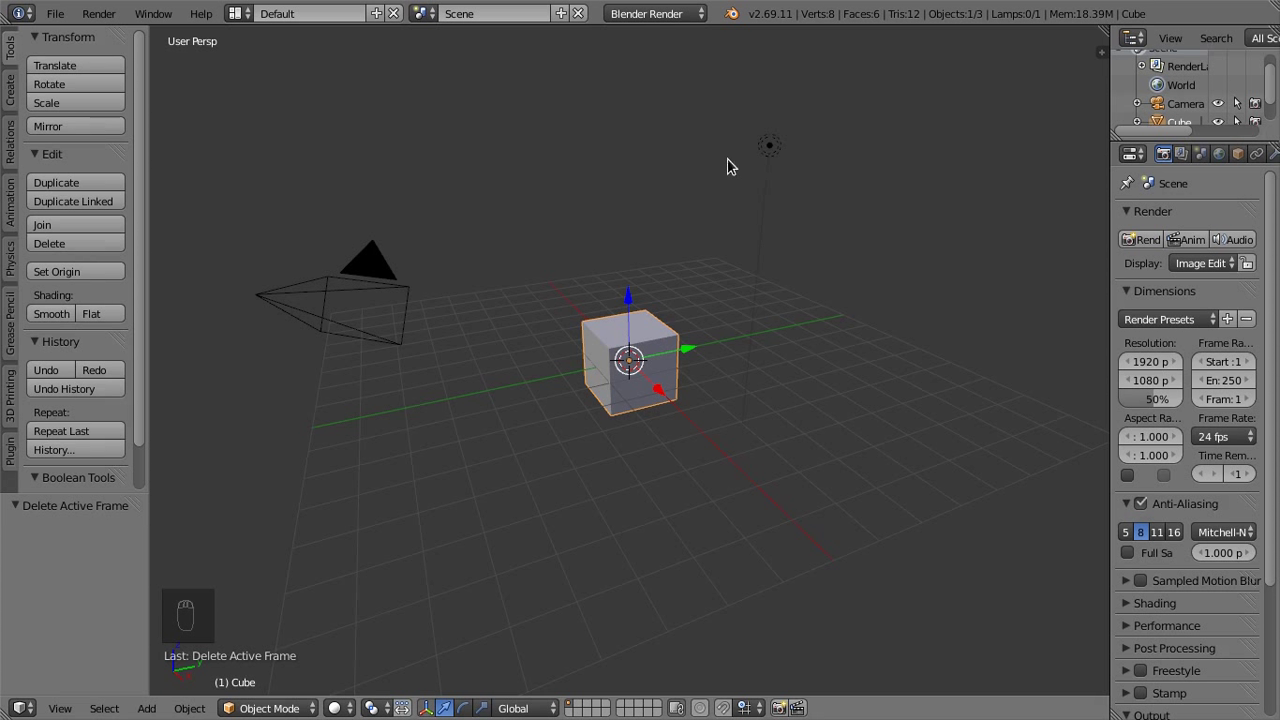
left_click_drag(781, 150, 584, 704)
left_click_drag(658, 342, 423, 258)
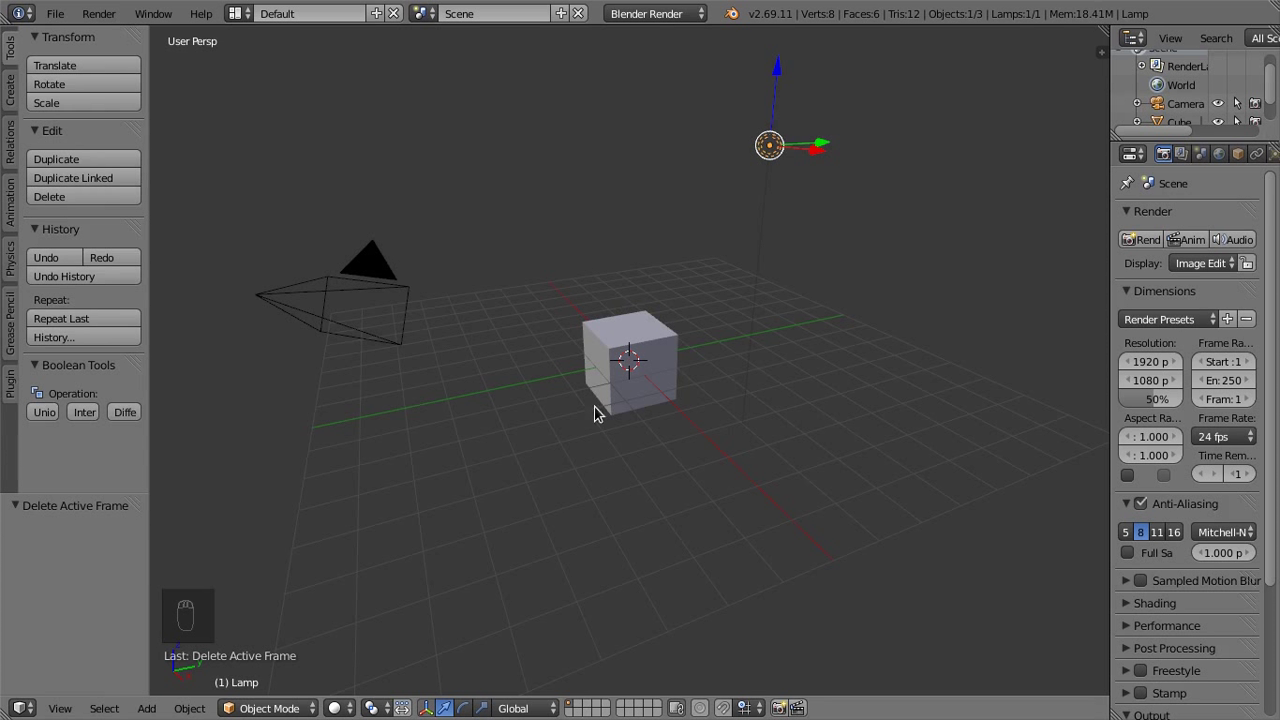
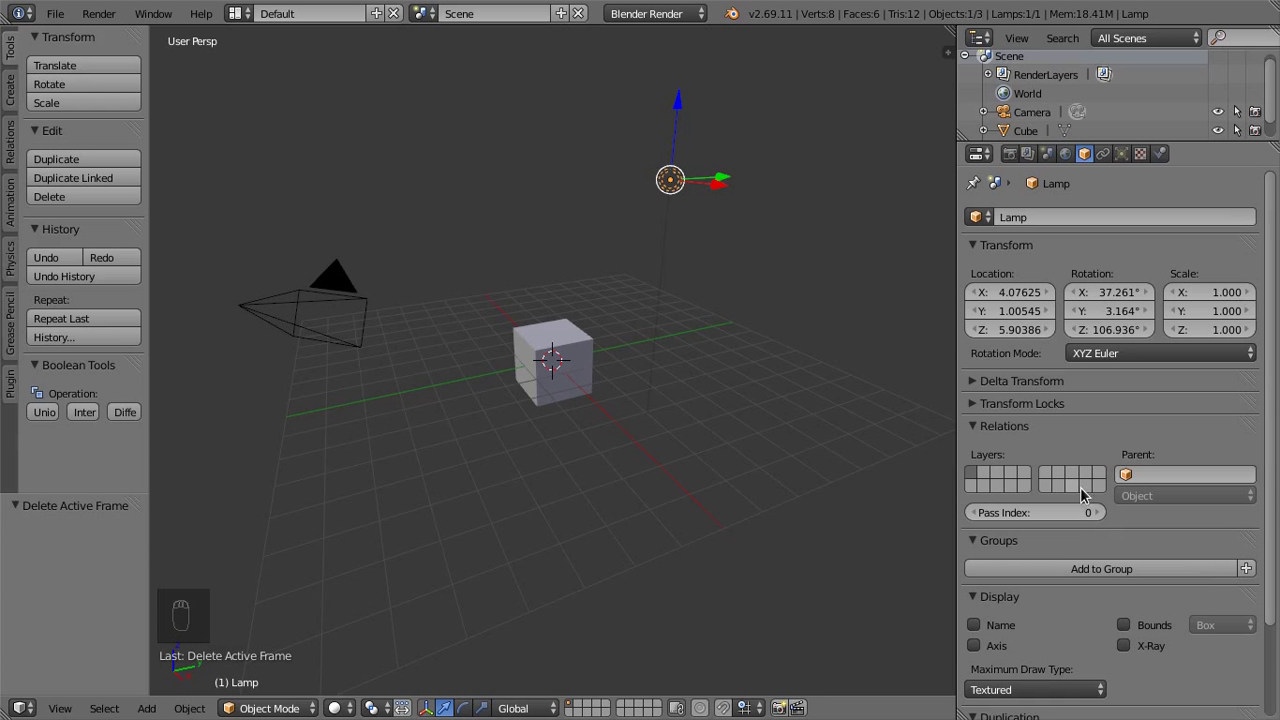
Check the lamp's layer 20, return to layer 1 and select the camera
left_click_drag(1029, 477, 701, 277)
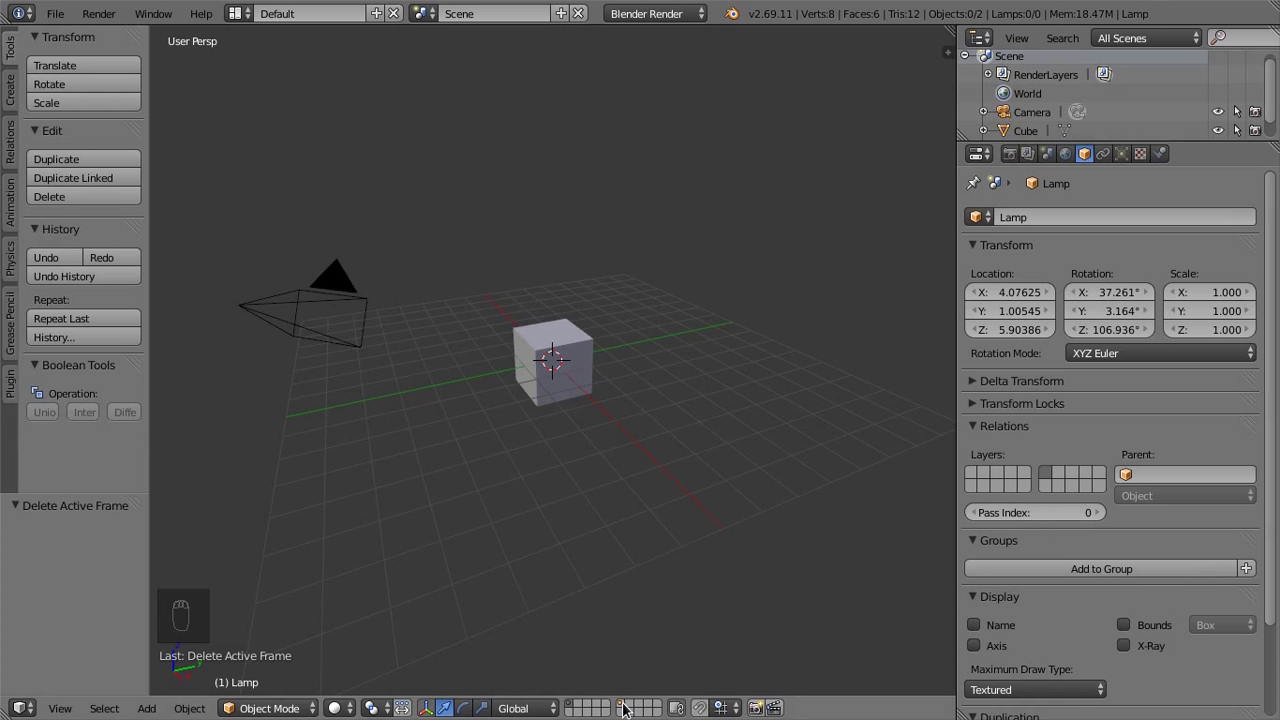
left_click_drag(626, 693, 626, 693)
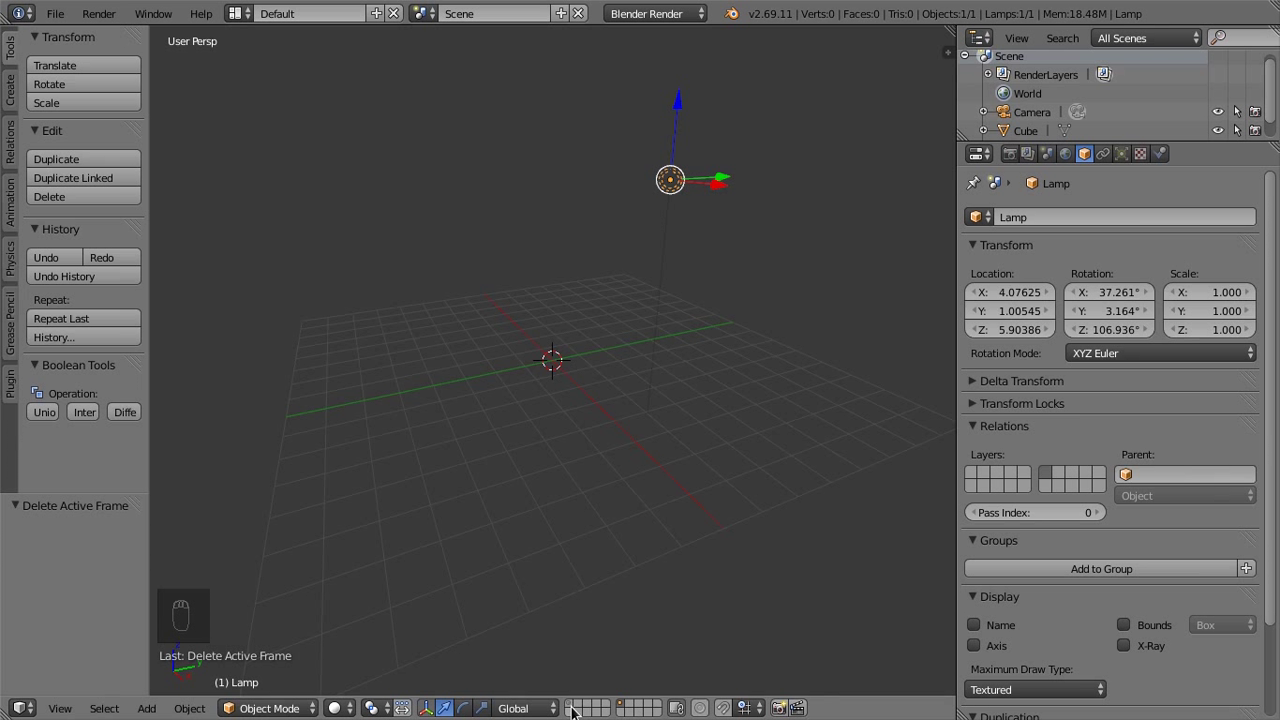
left_click_drag(572, 696, 691, 361)
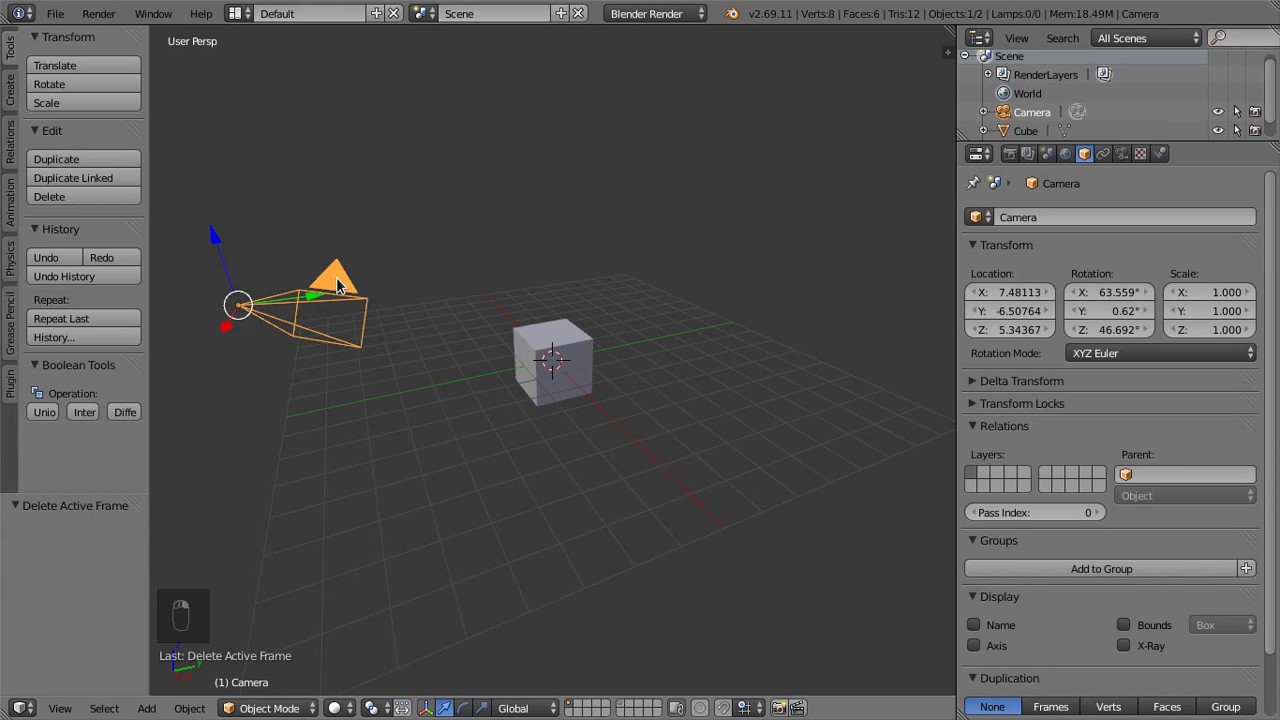
Send the camera to layer 1 via Move to Layer, then view the lamp's layer
key("m")
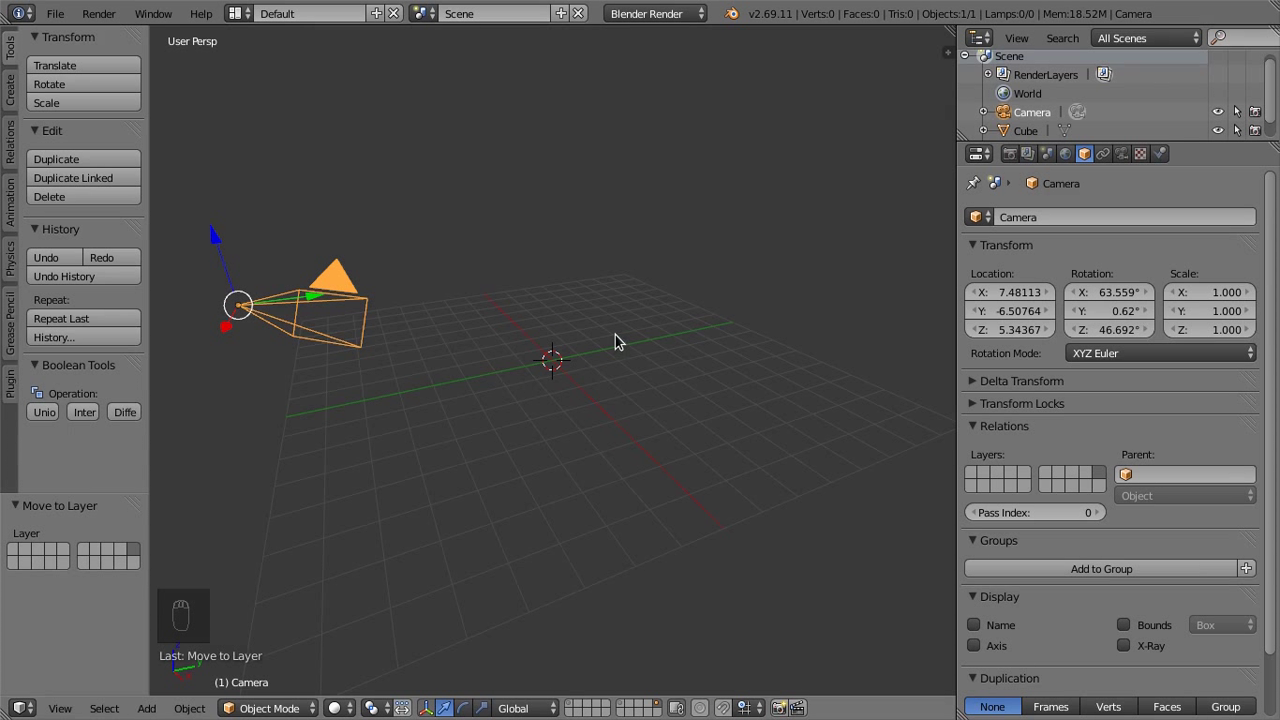
key("m")
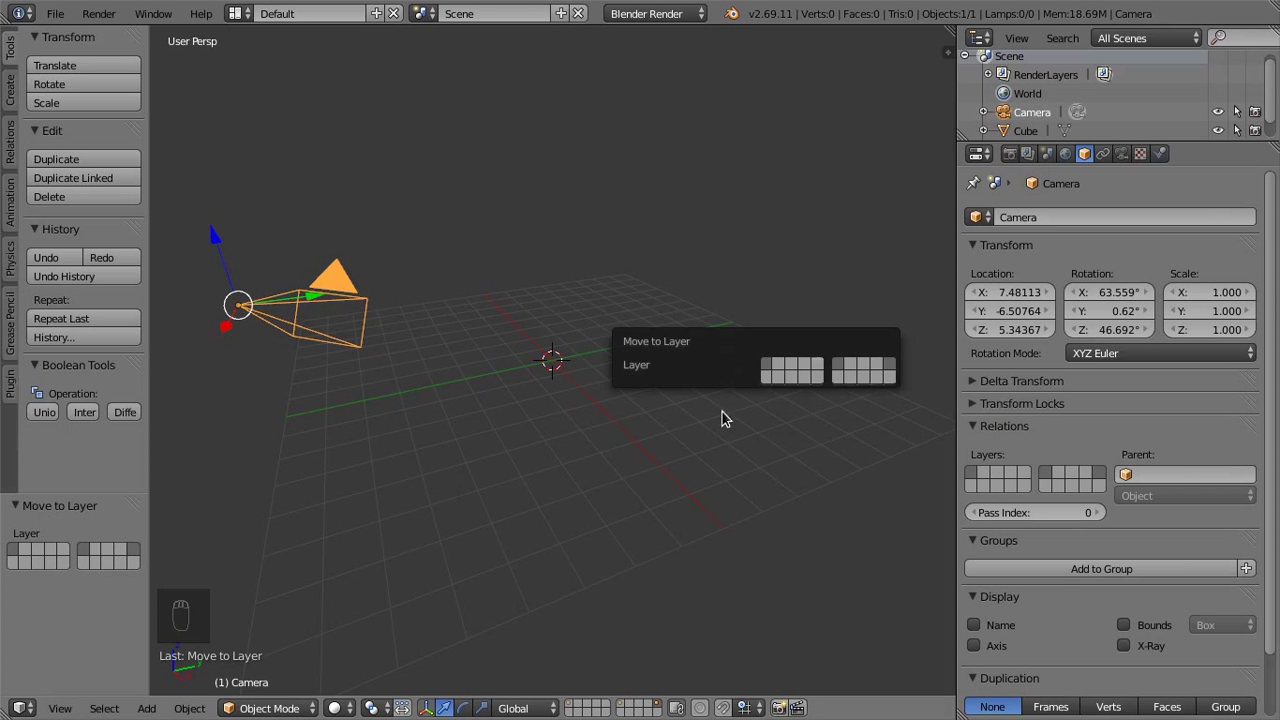
left_click_drag(572, 694, 593, 402)
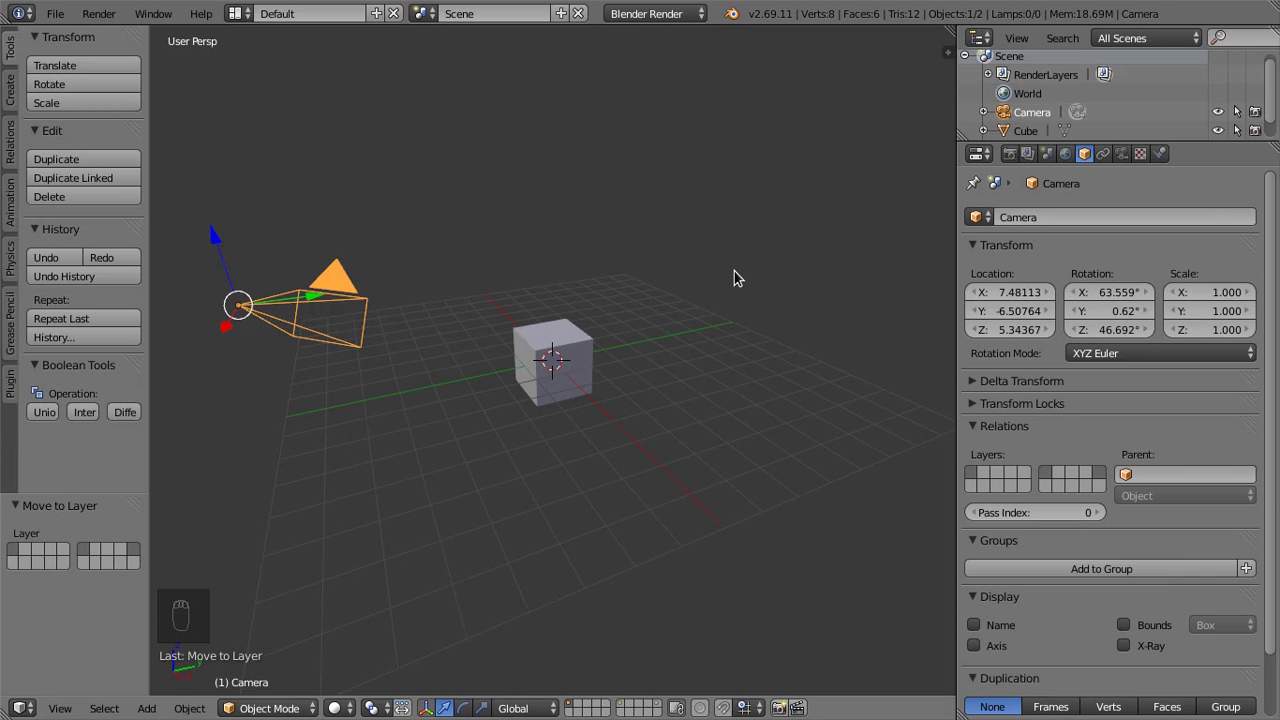
left_click_drag(624, 695, 767, 223)
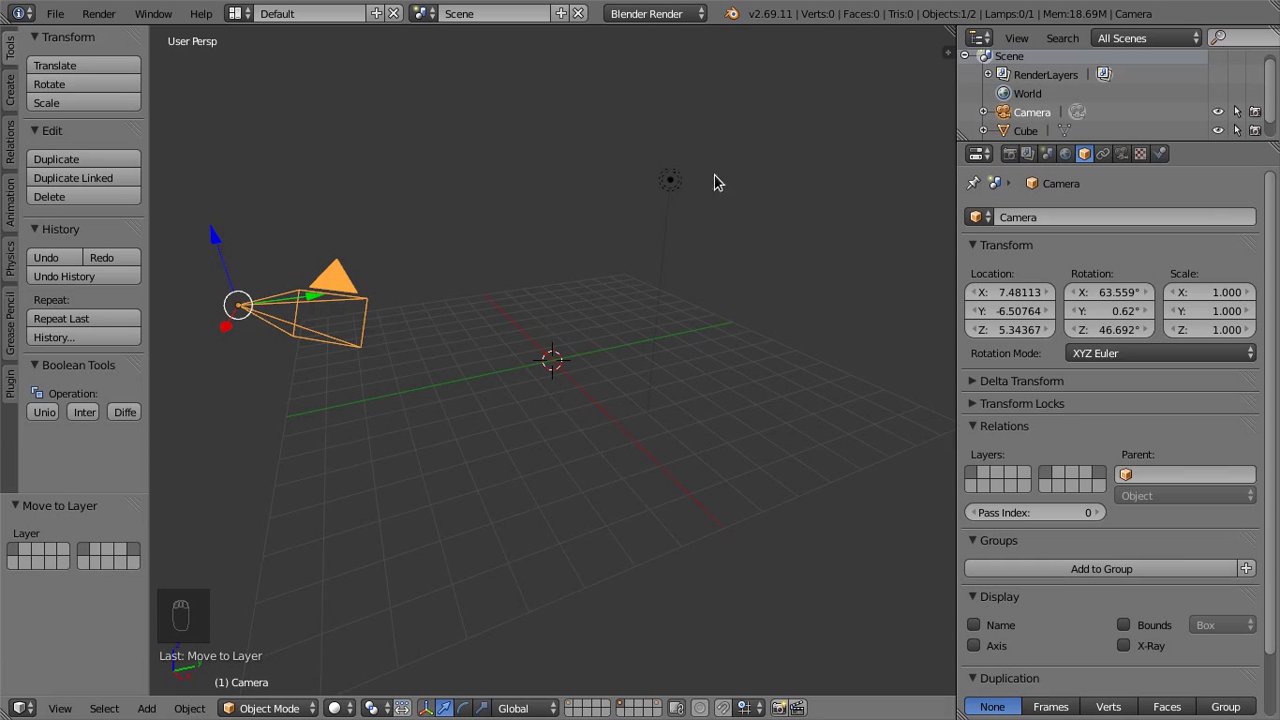
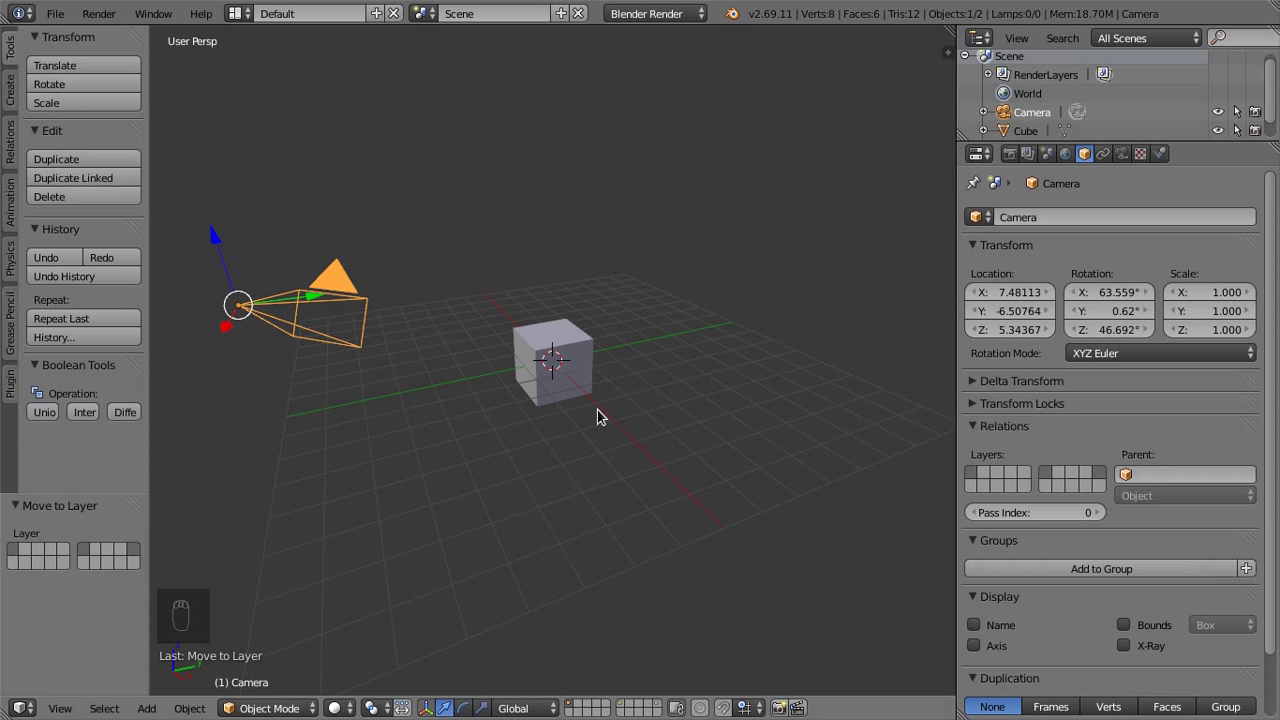
Delete the cube and add a Monkey mesh in its place
left_click_drag(612, 415, 585, 403)
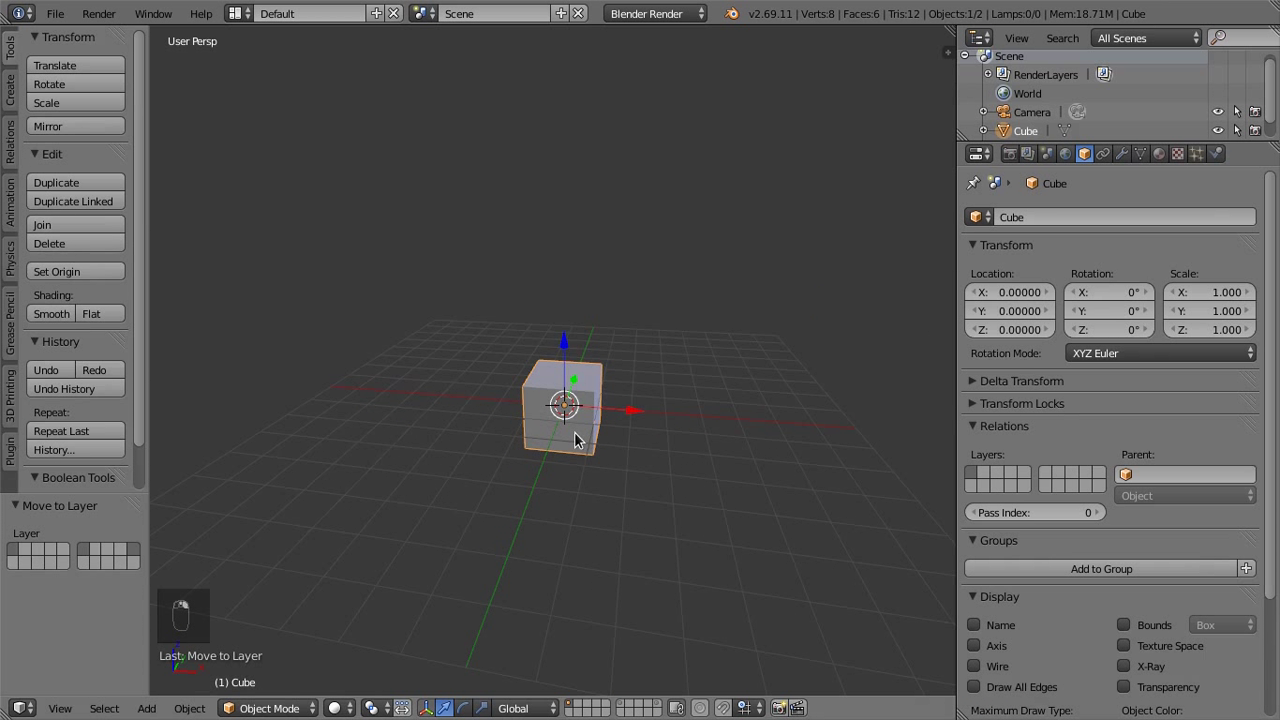
left_click_drag(589, 432, 591, 429)
key("x")
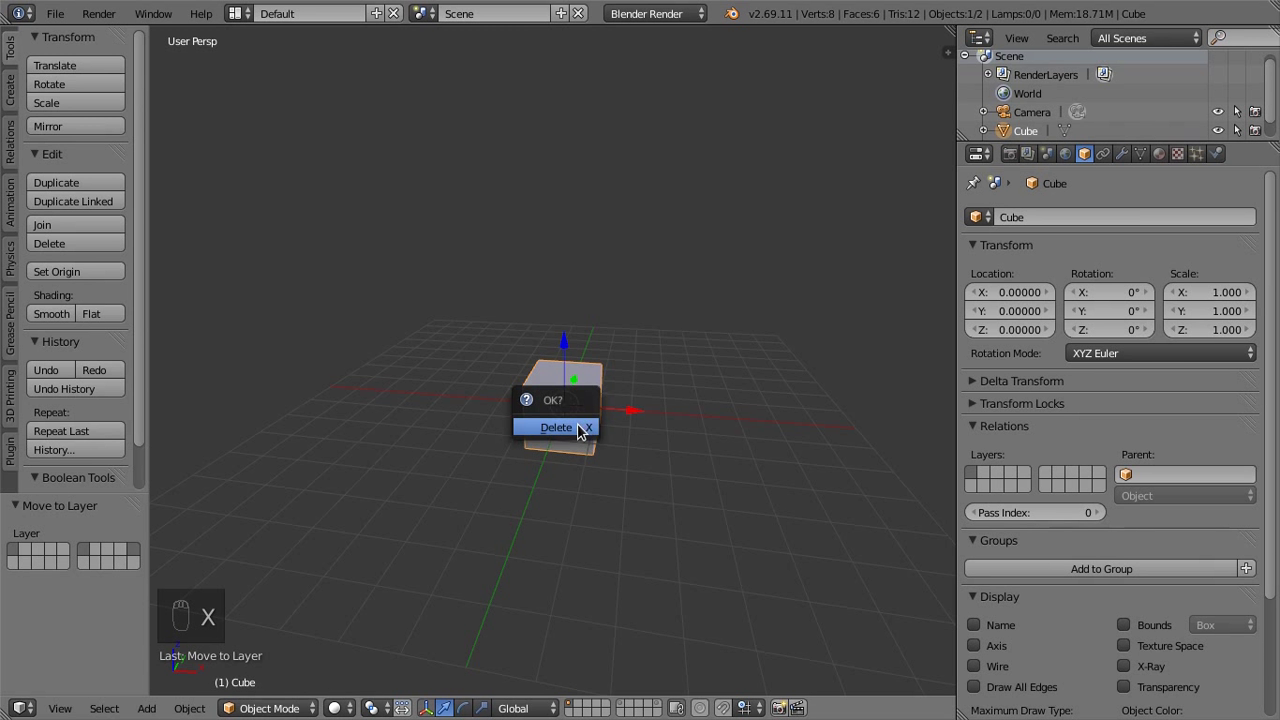
left_click_drag(588, 411, 583, 410)
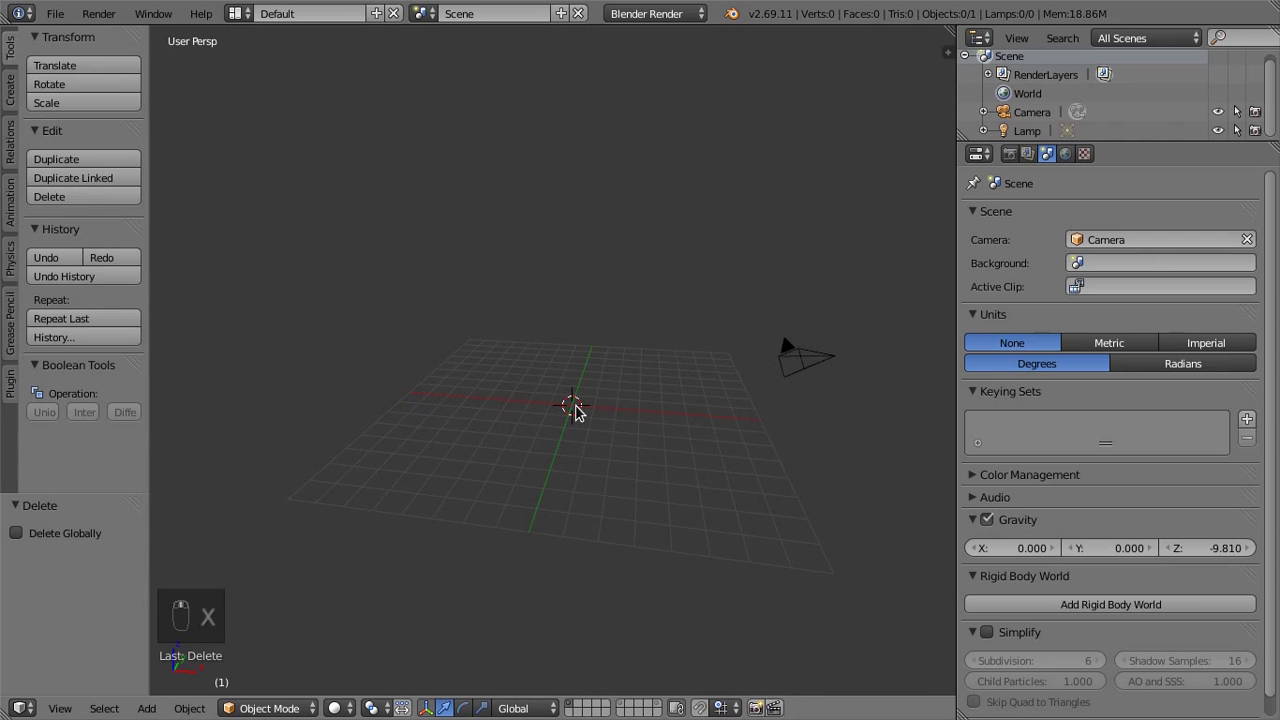
key("shift+a")
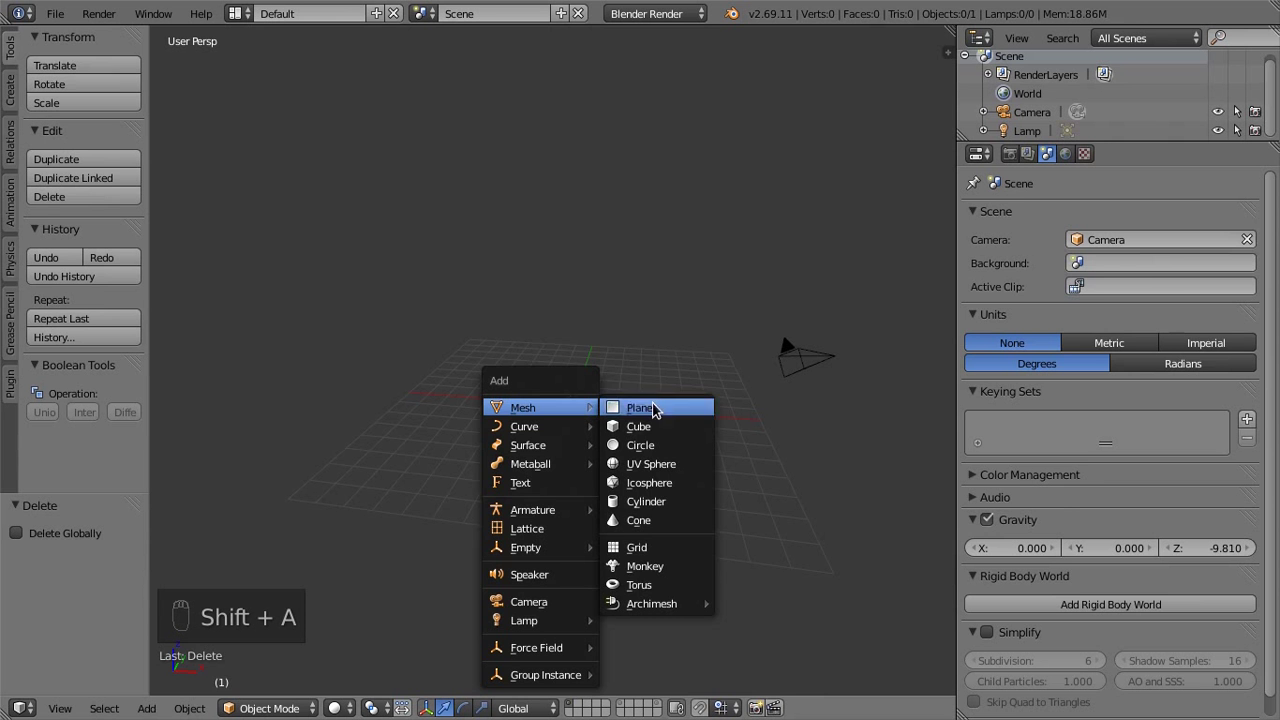
middle_click(566, 400)
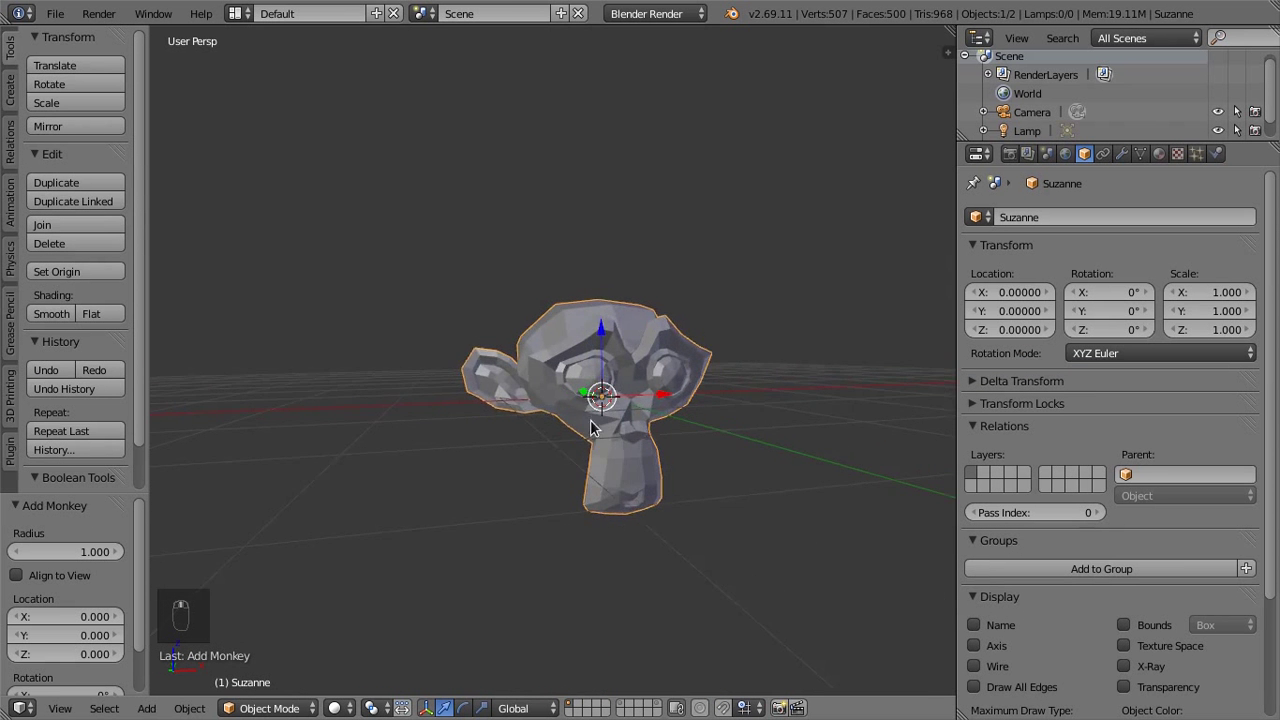
left_click_drag(629, 413, 1129, 157)
Give the monkey a Subdivision Surface modifier with view and render levels 3, shaded smooth
left_click_drag(1129, 157, 1112, 221)
middle_click(1112, 221)
left_click_drag(1112, 221, 861, 530)
left_click_drag(1114, 351, 1111, 373)
left_click_drag(1111, 373, 594, 398)
left_click_drag(594, 398, 946, 295)
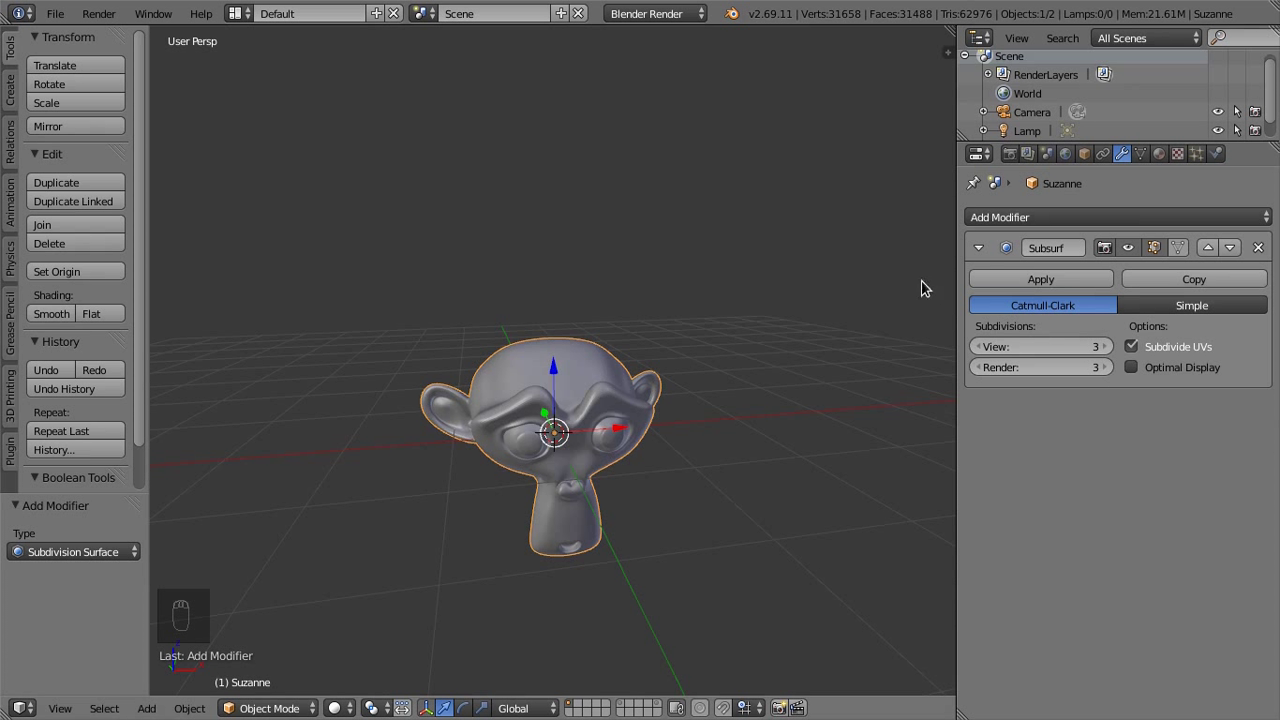
Switch the render engine to Cycles, show World settings and view Suzanne in Front Ortho
left_click_drag(701, 17, 706, 79)
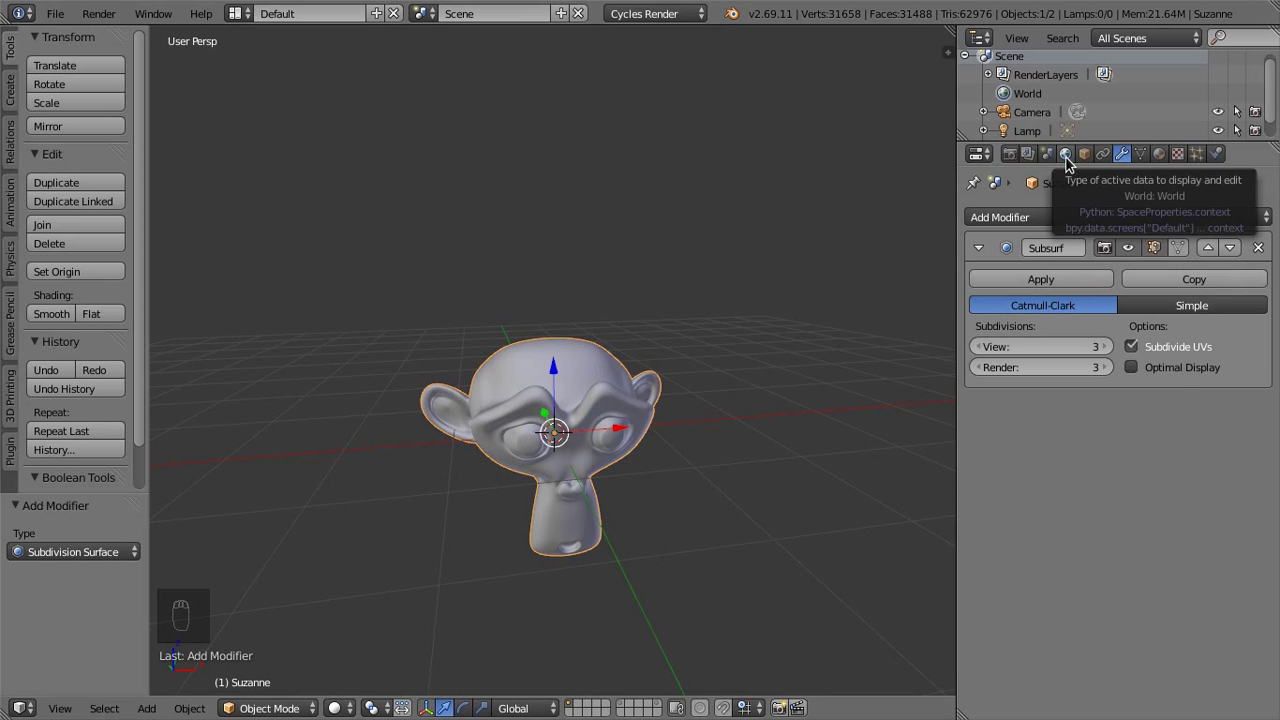
left_click_drag(1071, 162, 1209, 345)
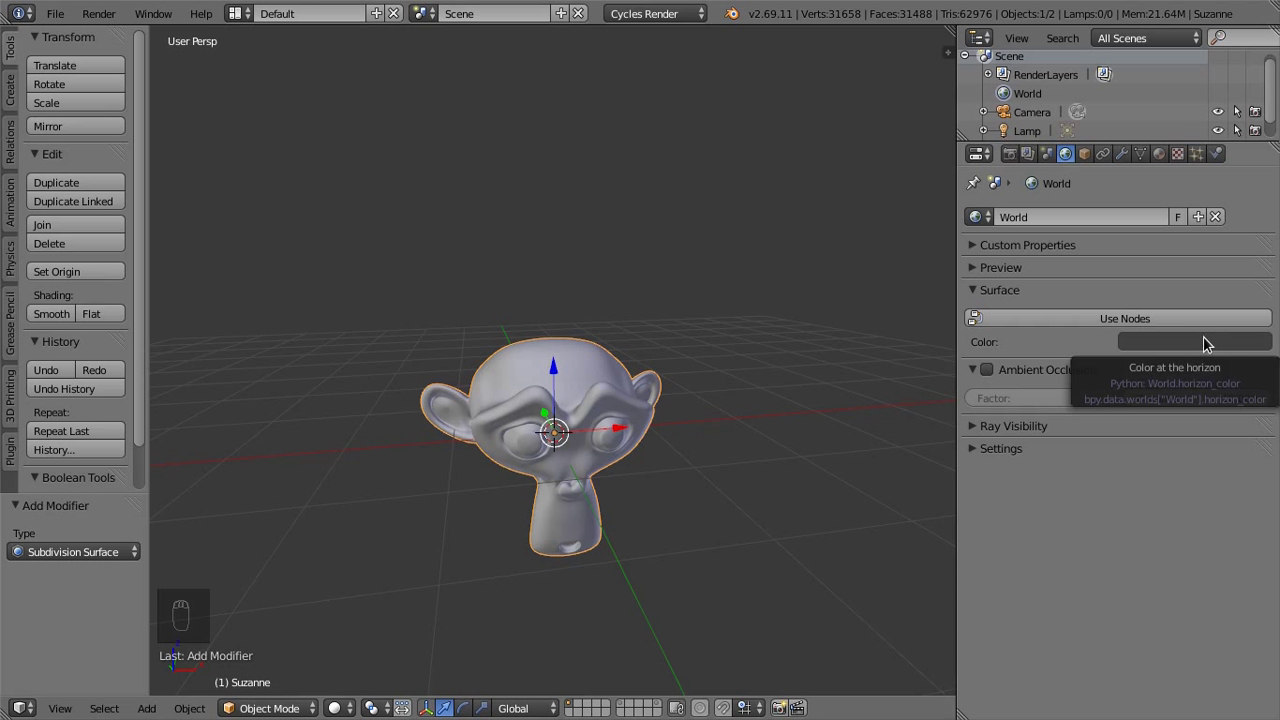
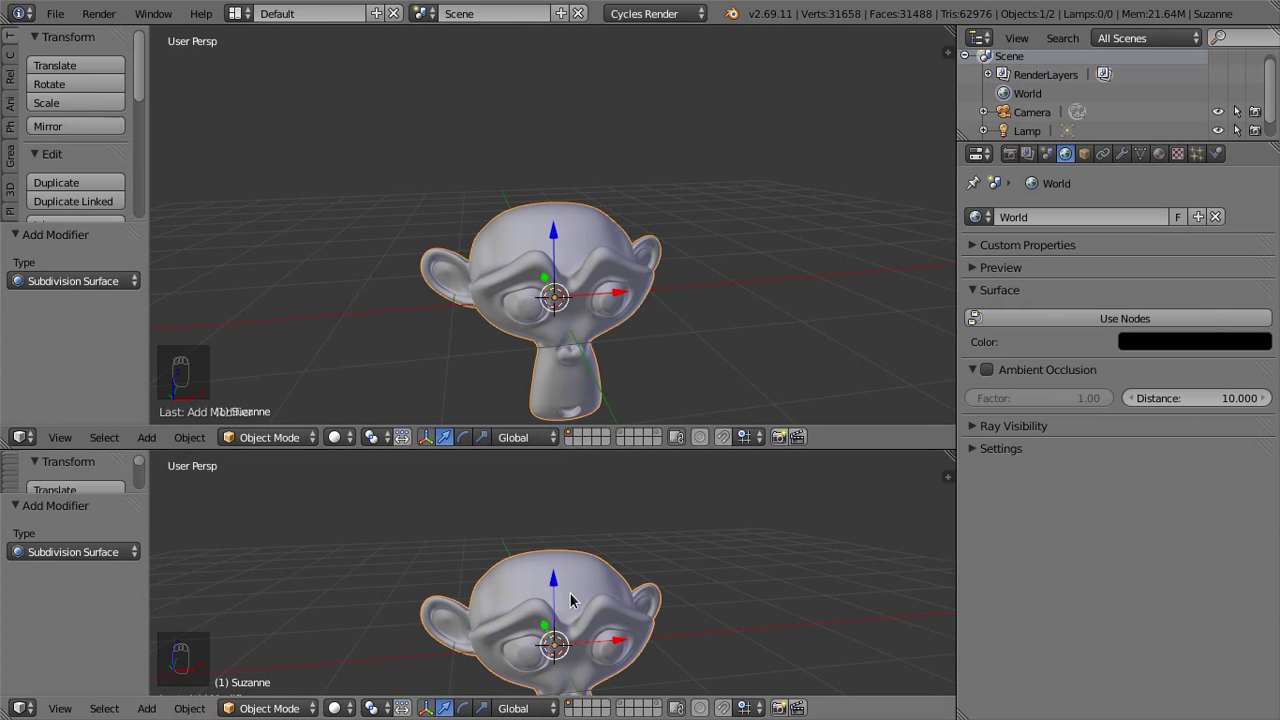
left_click_drag(521, 534, 560, 626)
key("KP_1")
key("KP_1")
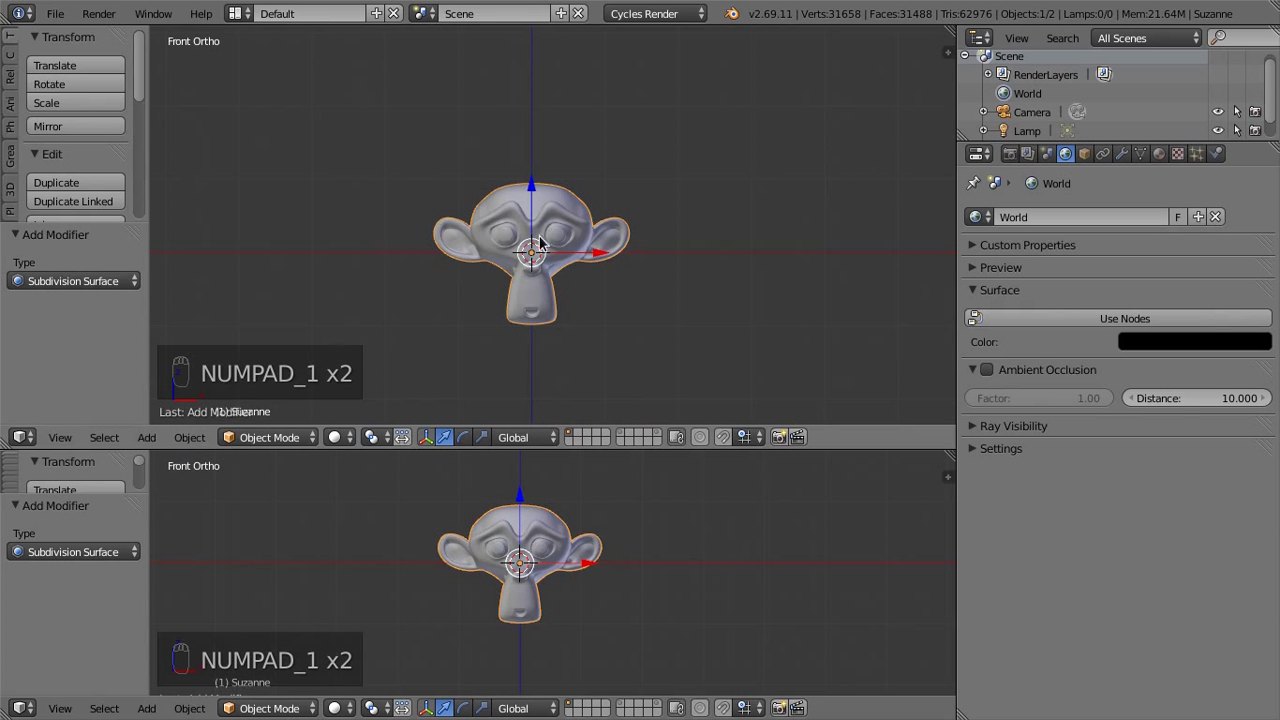
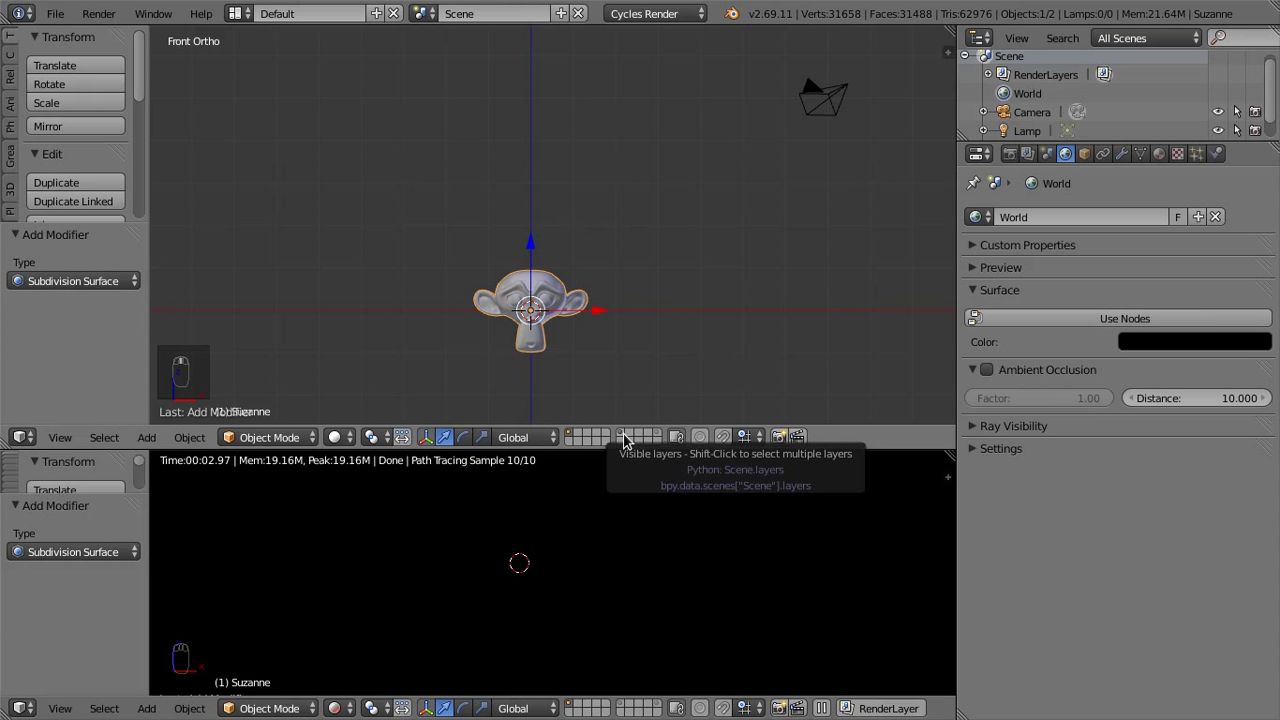
Hide the lamp's layer so the rendered preview goes black
left_click_drag(629, 437, 477, 534)
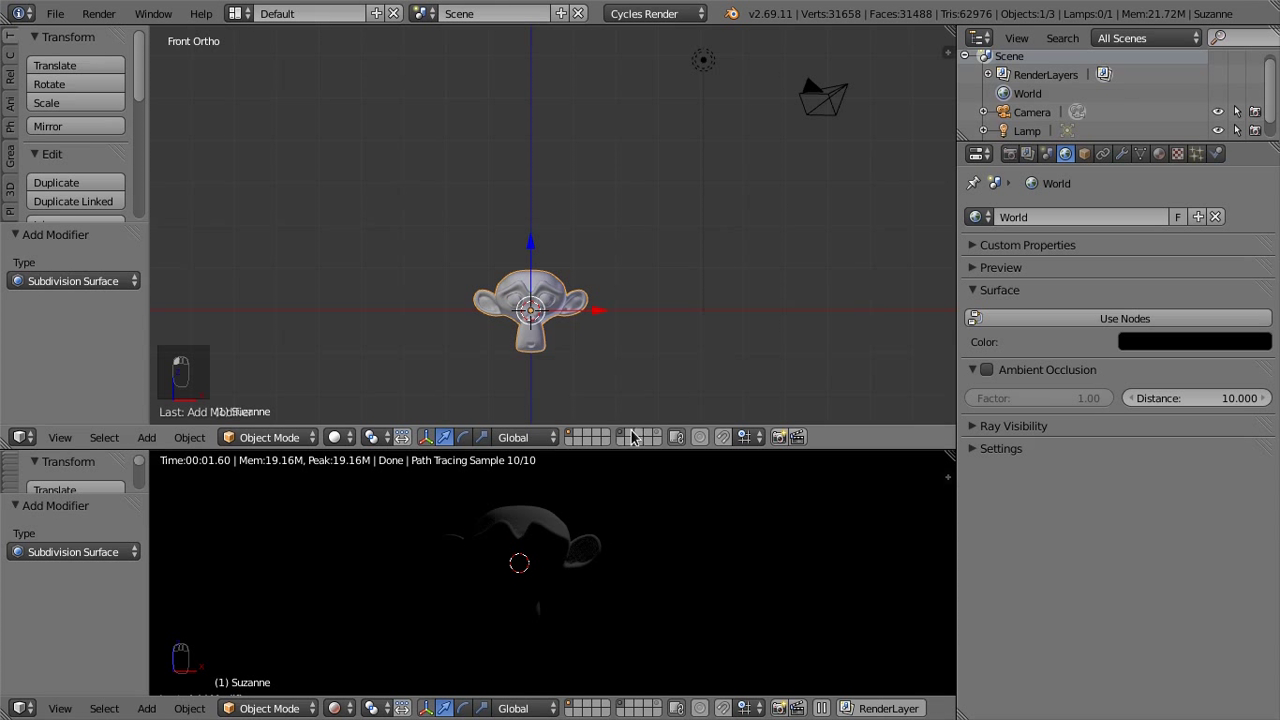
left_click(573, 438)
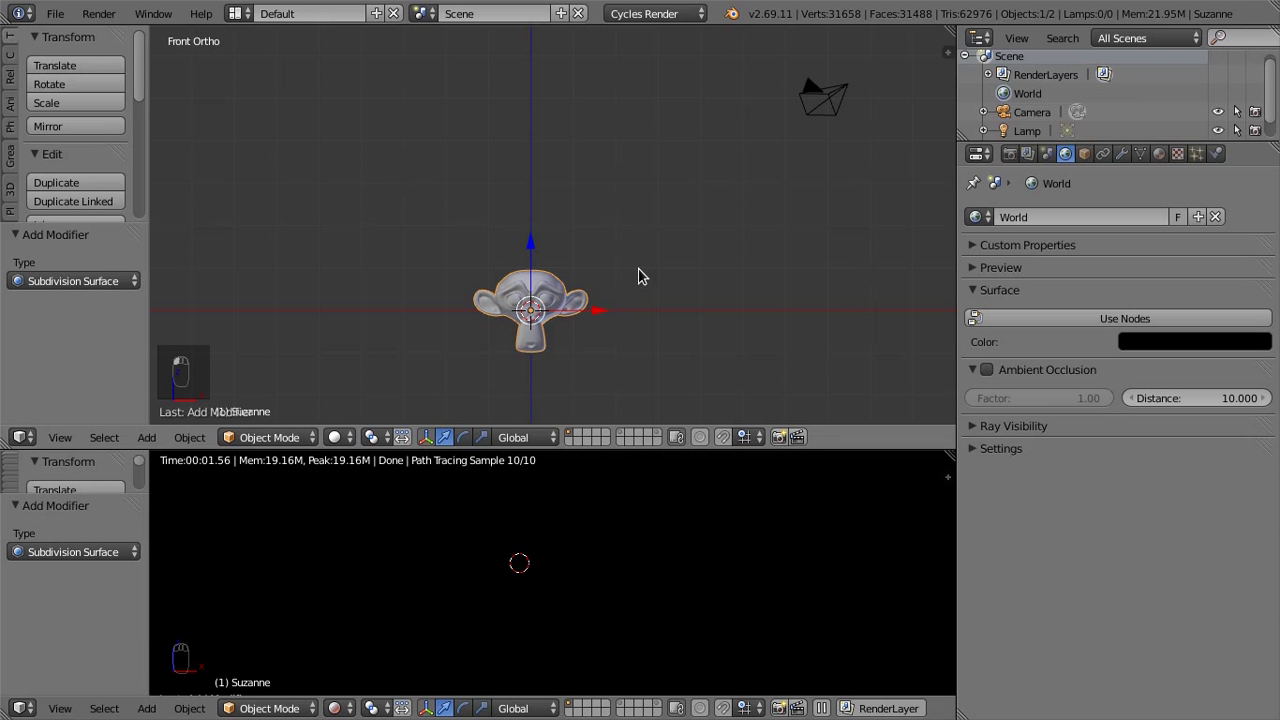
Add a point lamp, duplicate it and place the copy just right of Suzanne
key("shift+a")
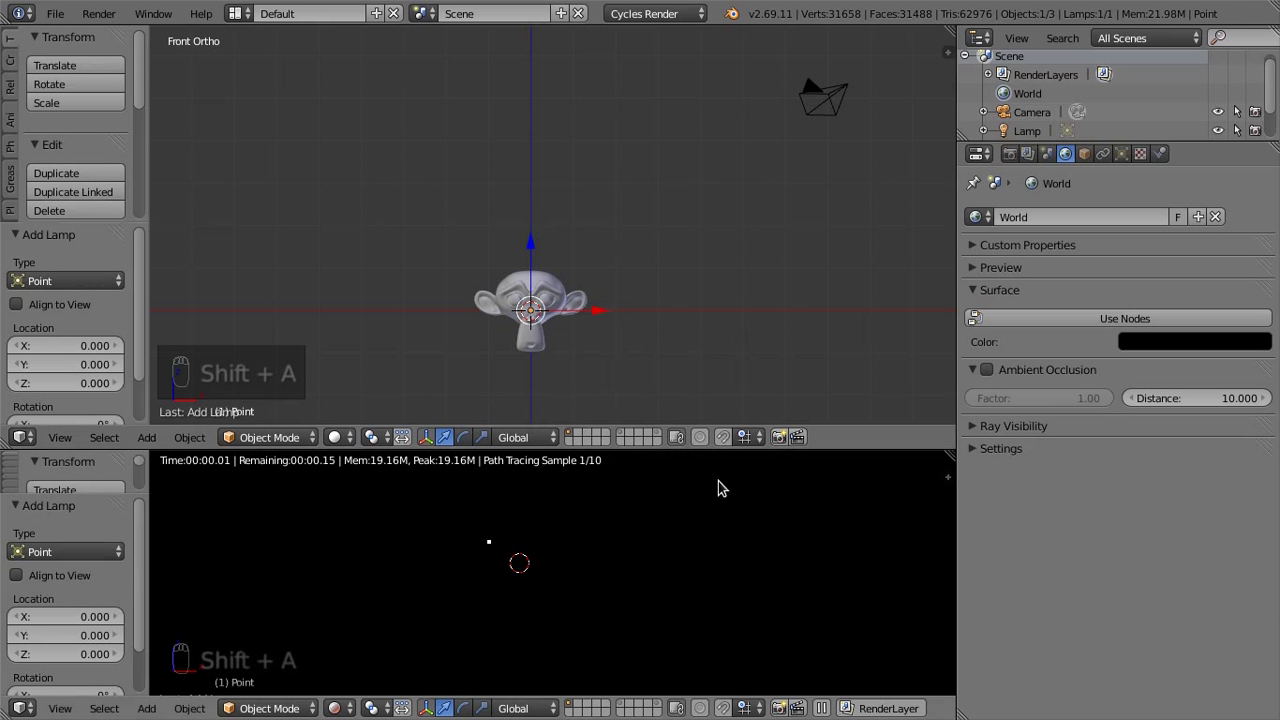
left_click_drag(583, 316, 485, 305)
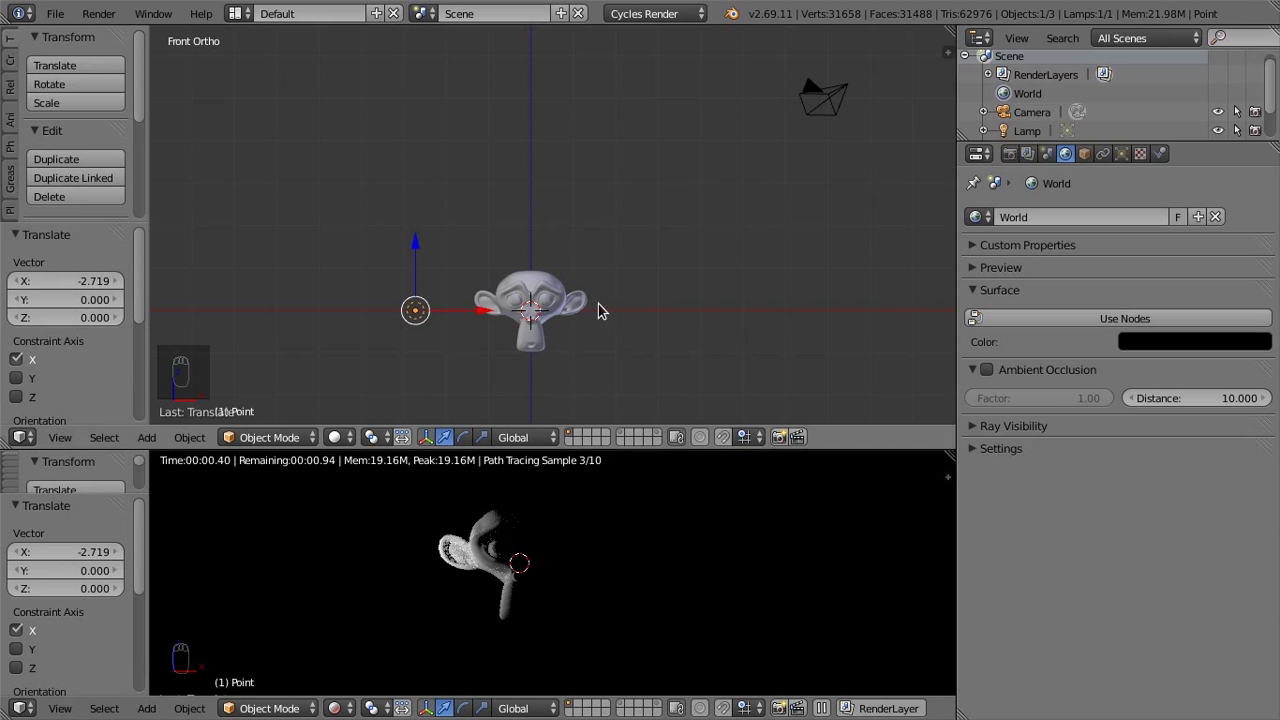
key("shift+a")
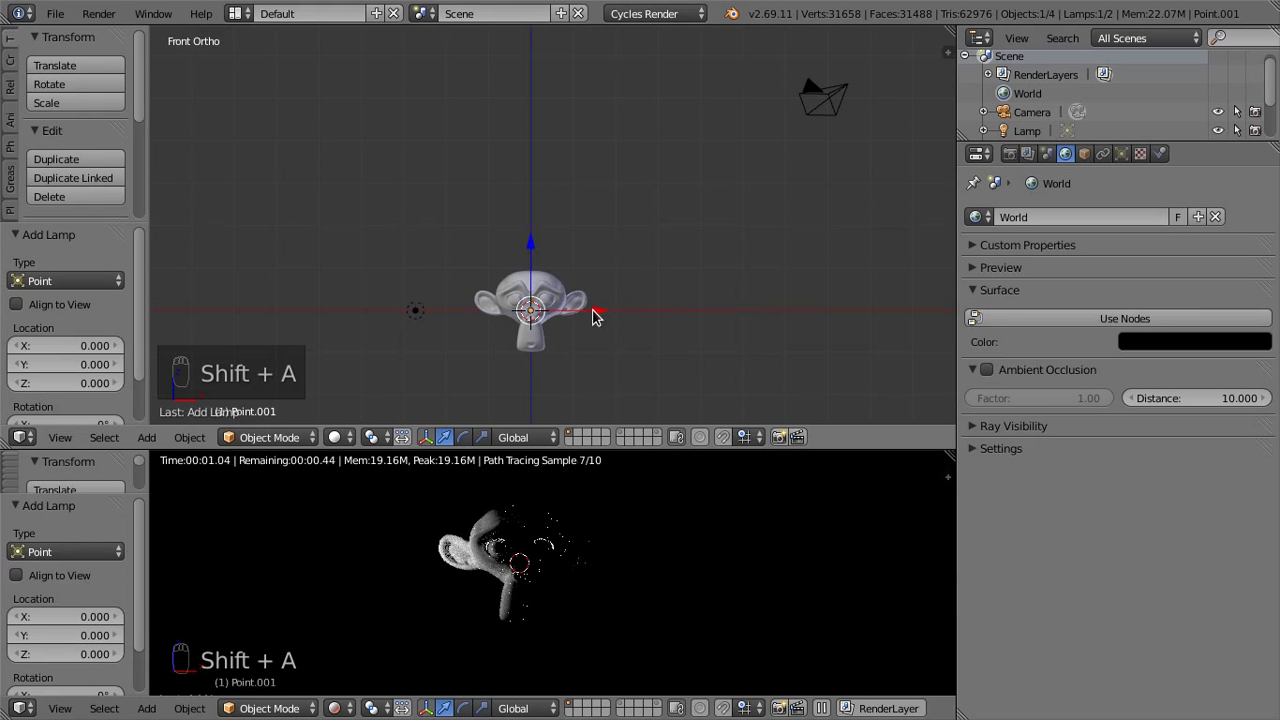
left_click_drag(657, 314, 694, 315)
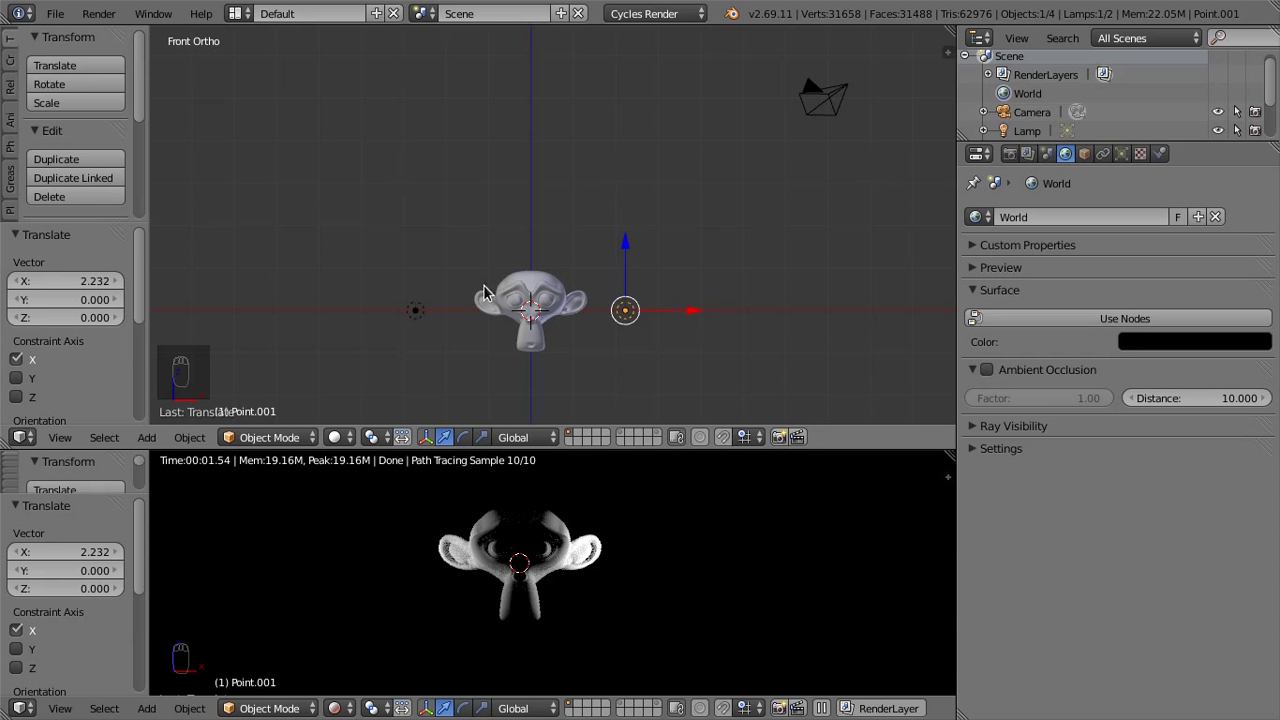
left_click_drag(425, 314, 621, 226)
key("m")
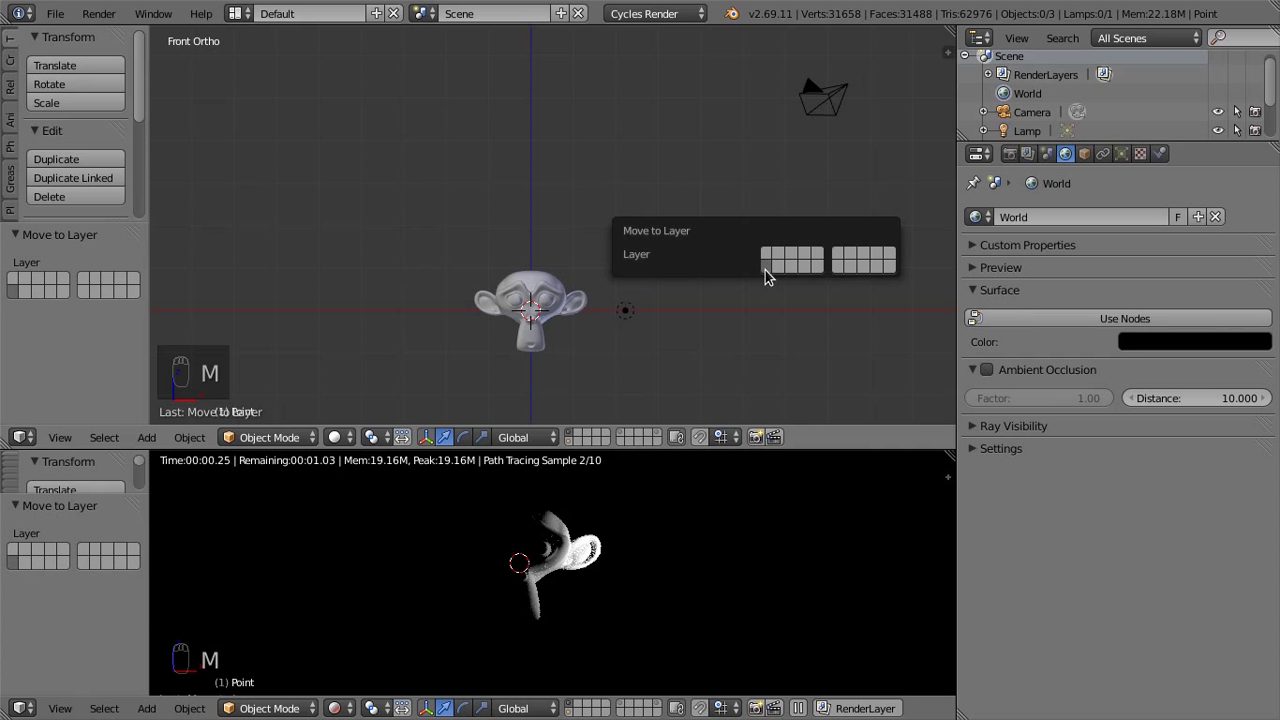
Move the lamp copy to an empty layer and show it together with Suzanne's layer
right_click(637, 314)
key("m")
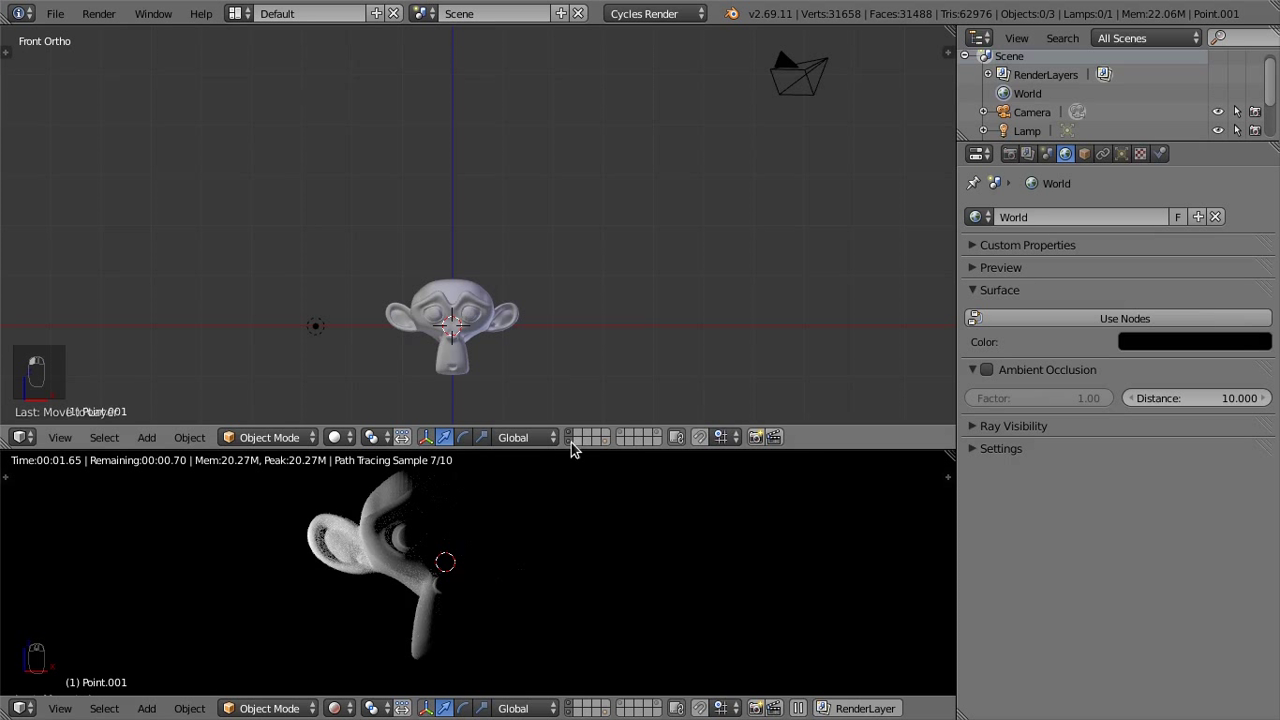
left_click_drag(616, 446, 612, 444)
left_click_drag(612, 444, 578, 444)
left_click(578, 444)
left_click_drag(615, 443, 612, 446)
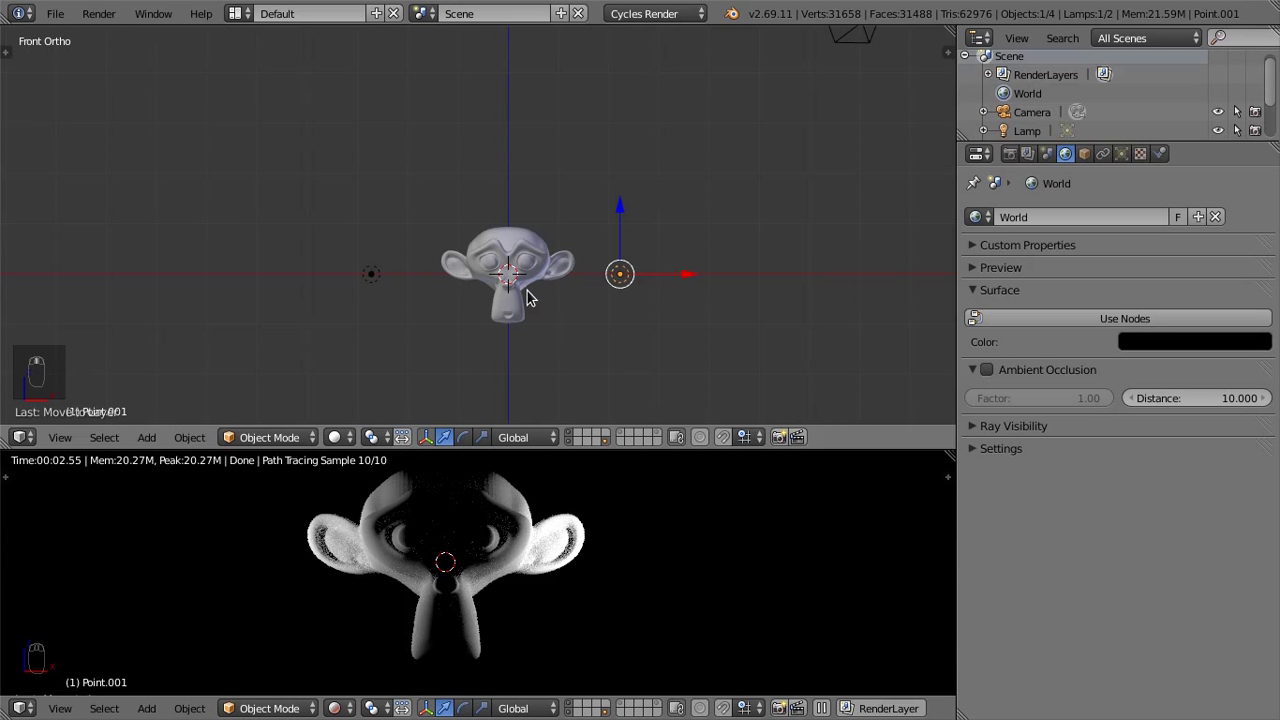
In Right Ortho add a sun lamp, rotate it, duplicate it and angle the copy differently
key("KP_3")
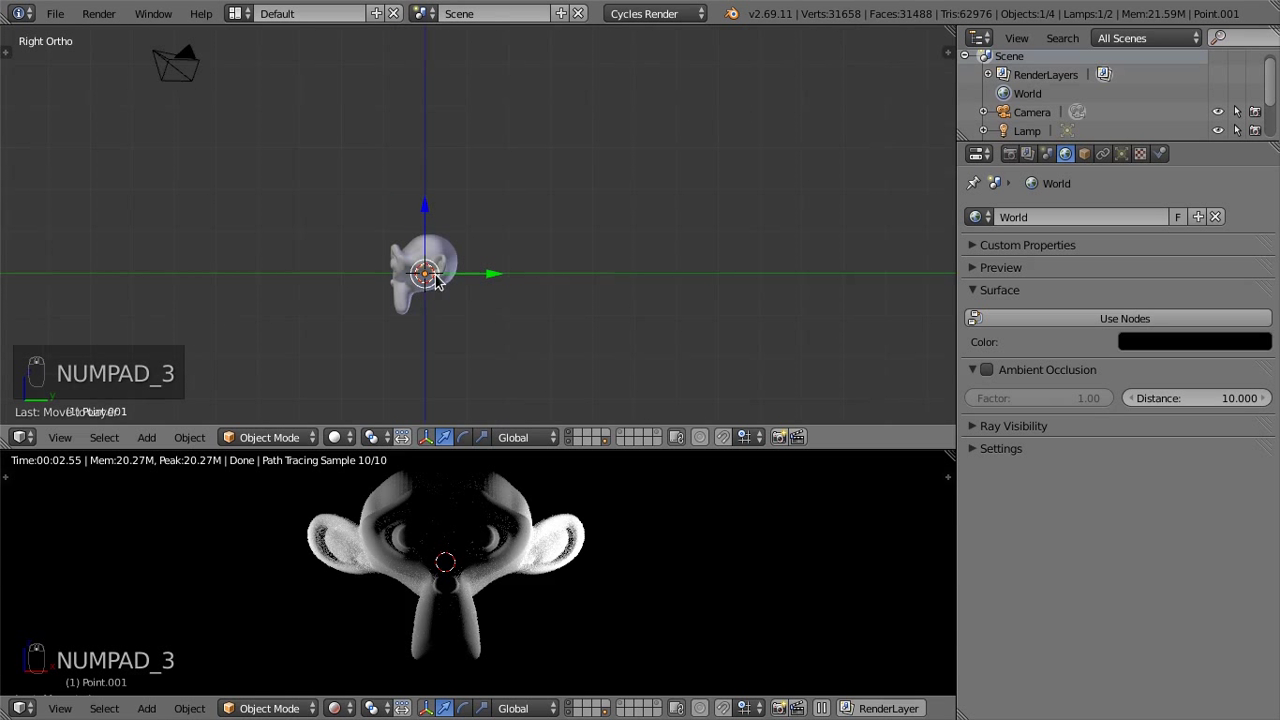
key("shift+a")
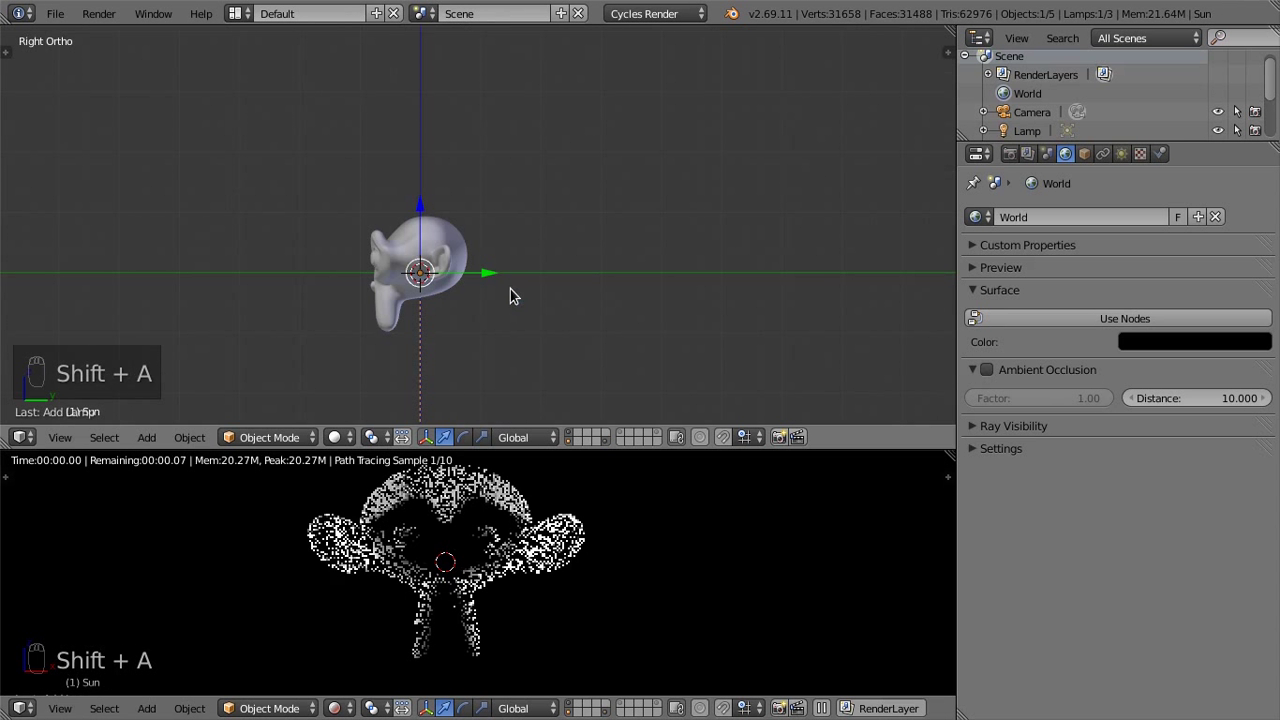
key("g")
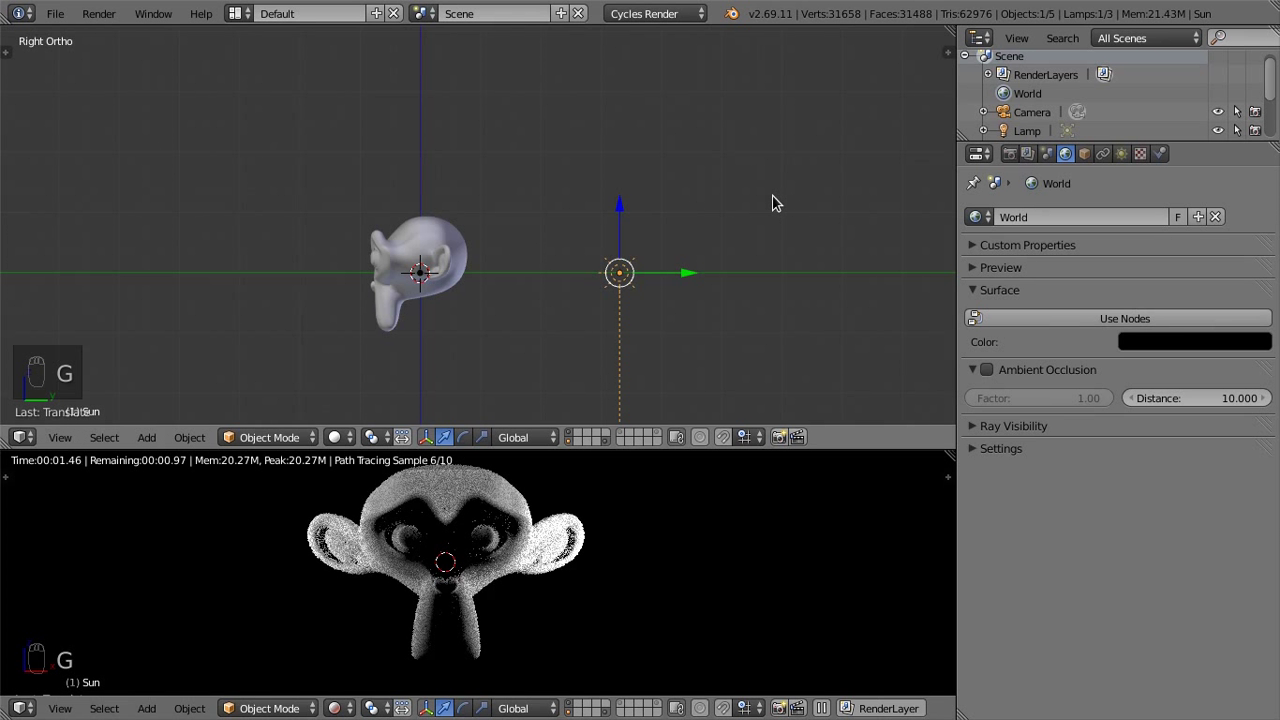
key("r")
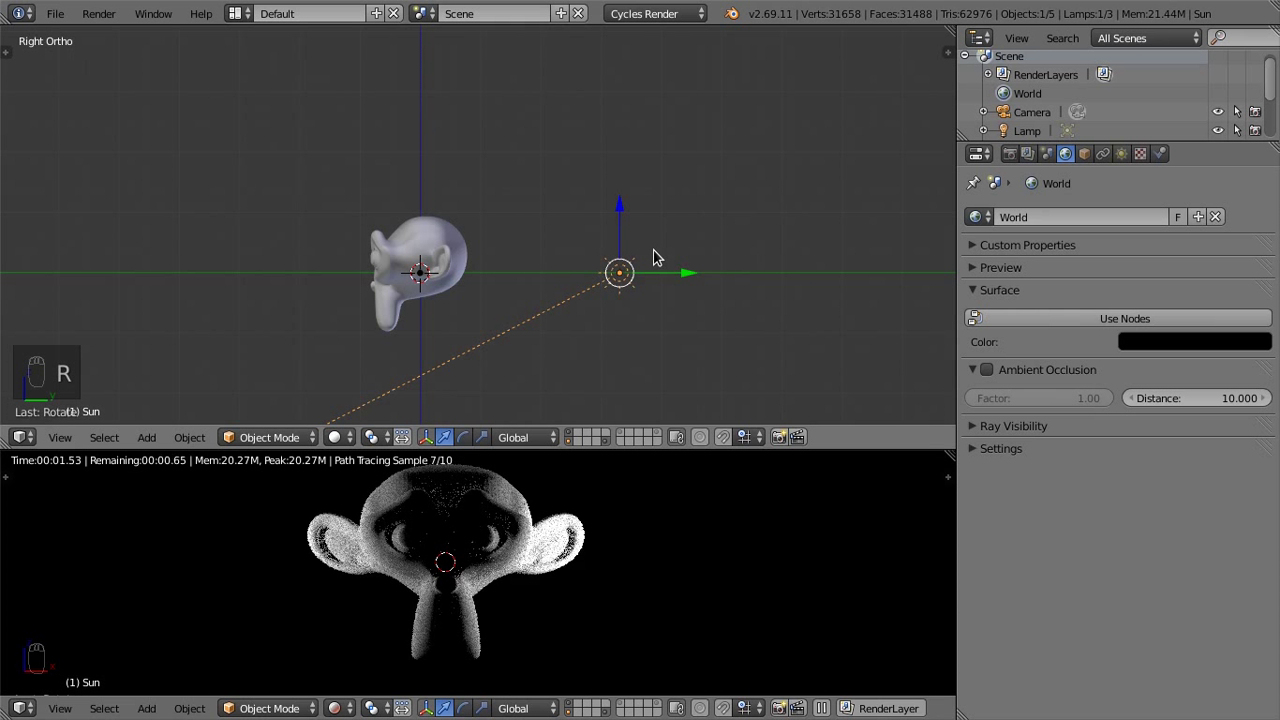
key("shift+d")
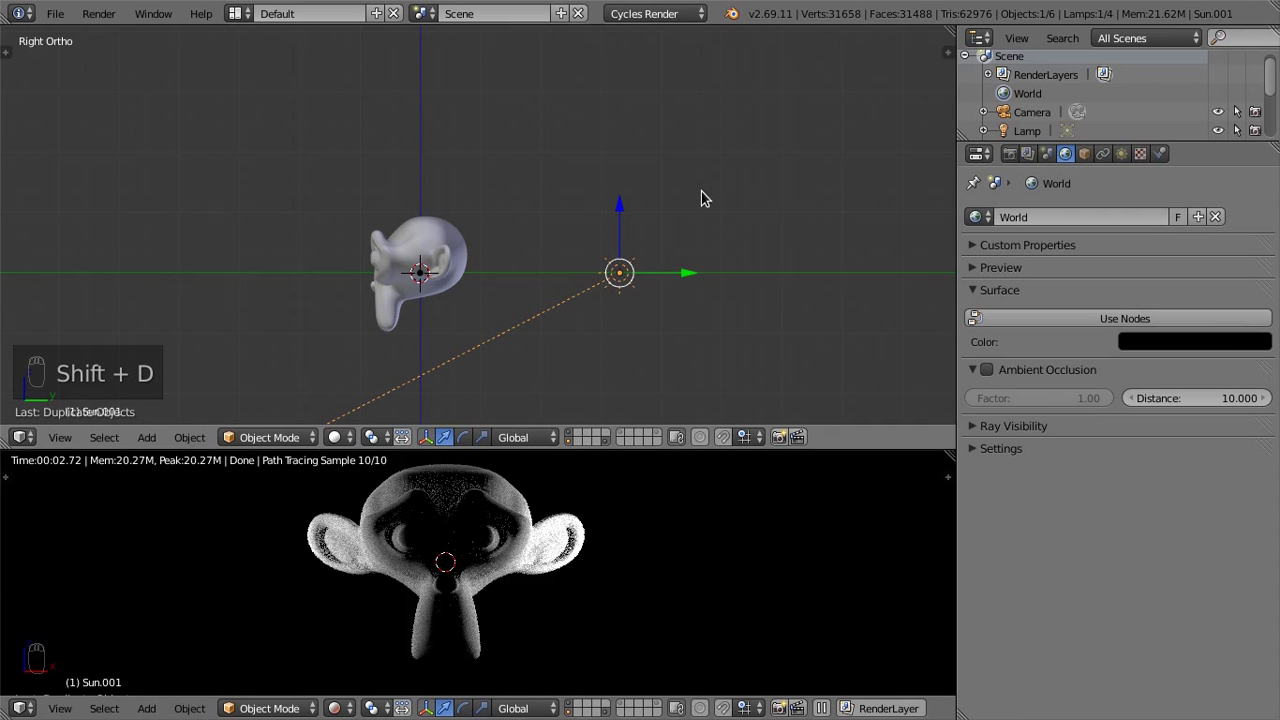
key("r")
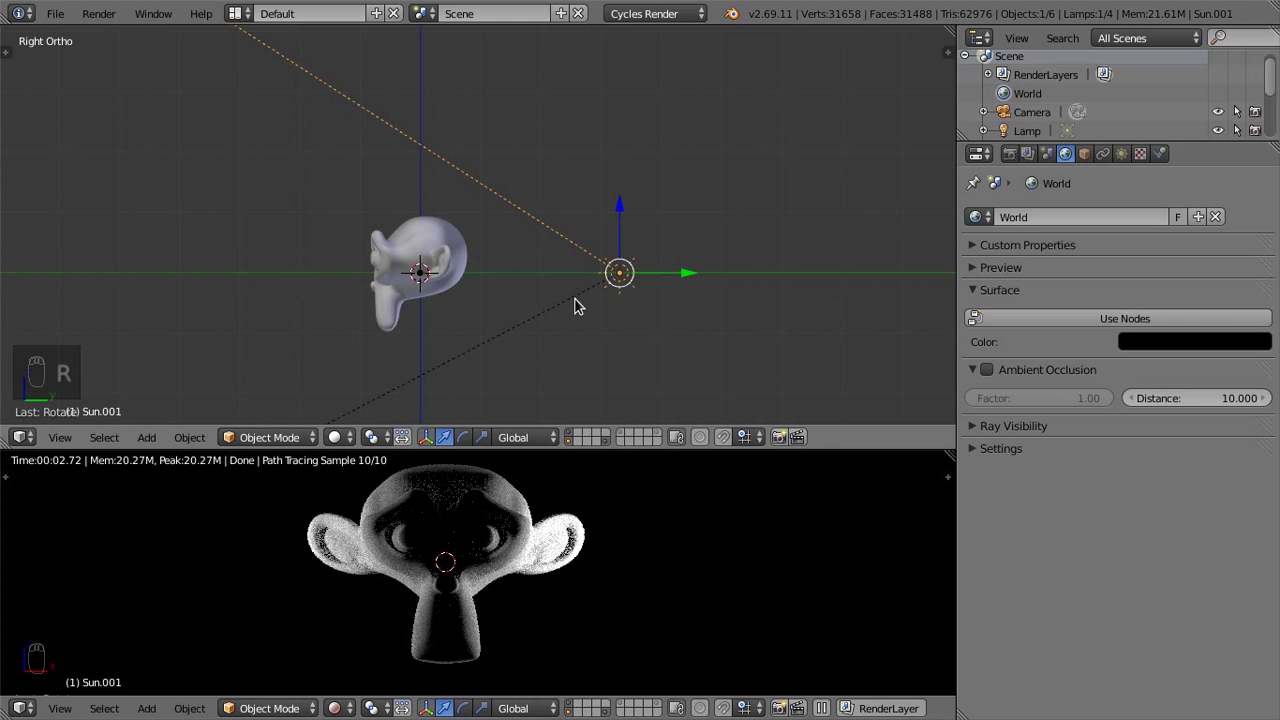
key("KP_3")
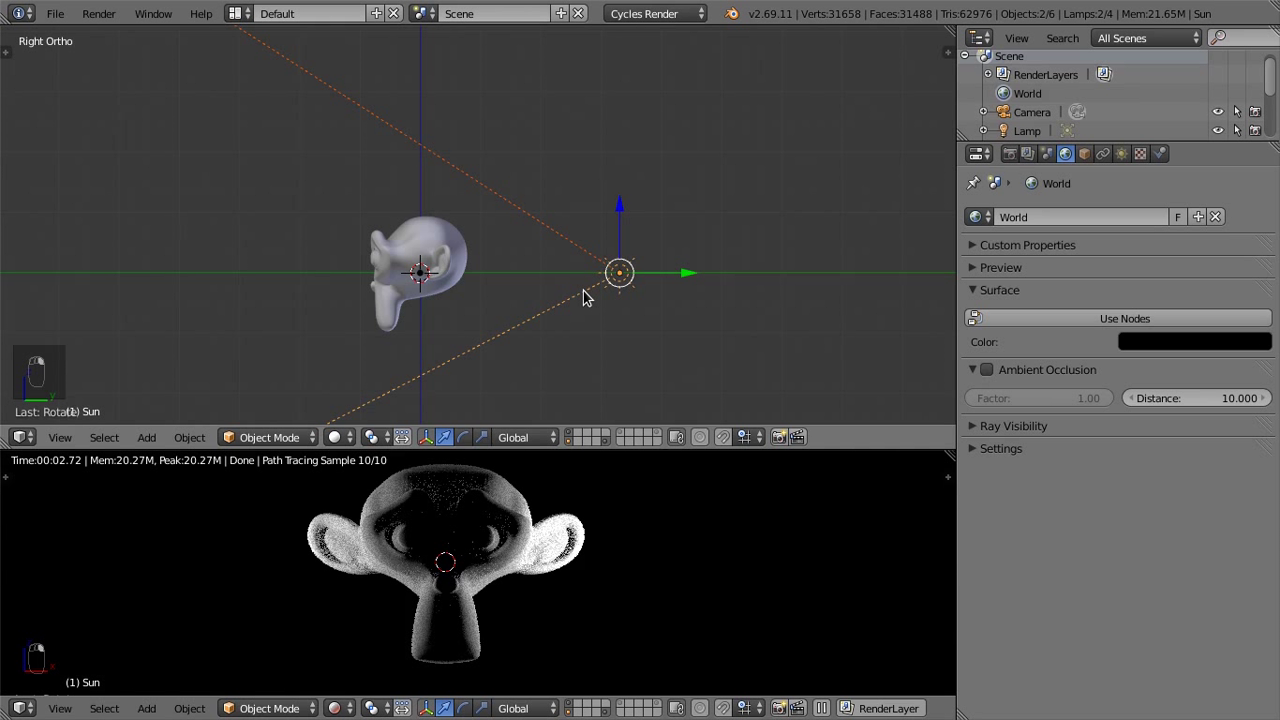
Delete one of the sun lamps
key("m")
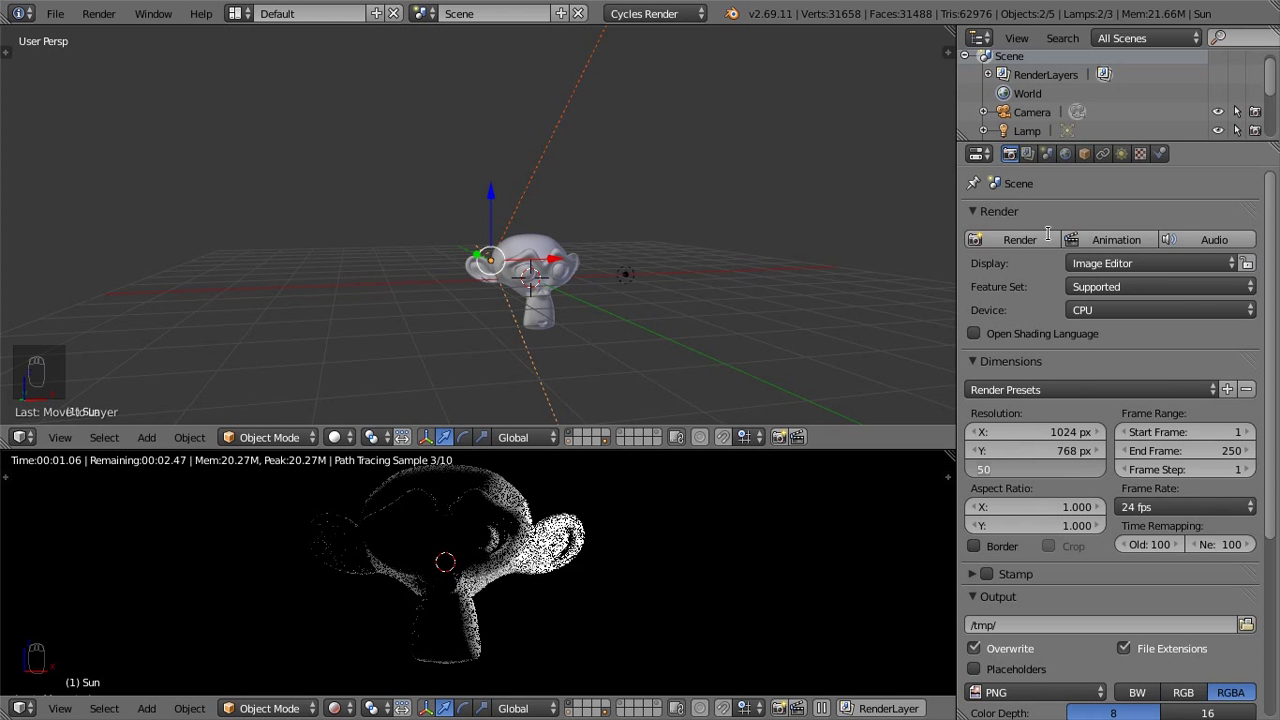
Add a new scene named copySettings, then switch back to the original Scene with Suzanne and the camera
left_click_drag(1055, 151, 547, 50)
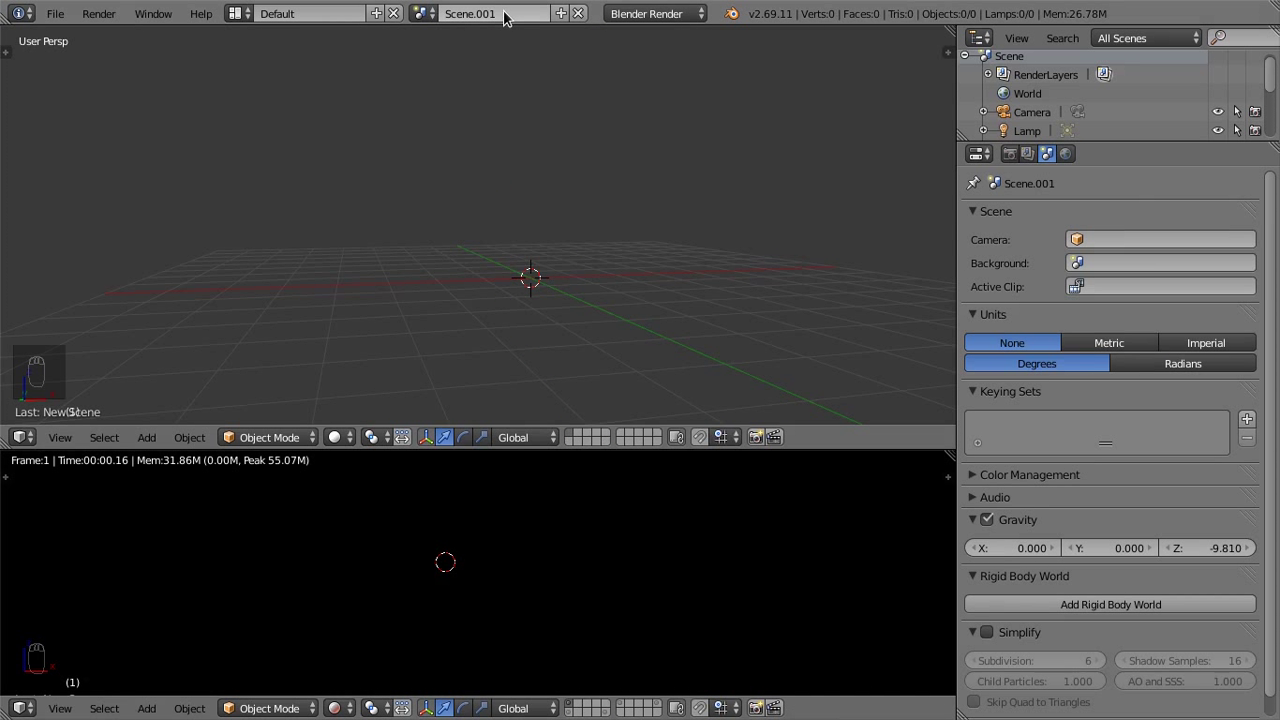
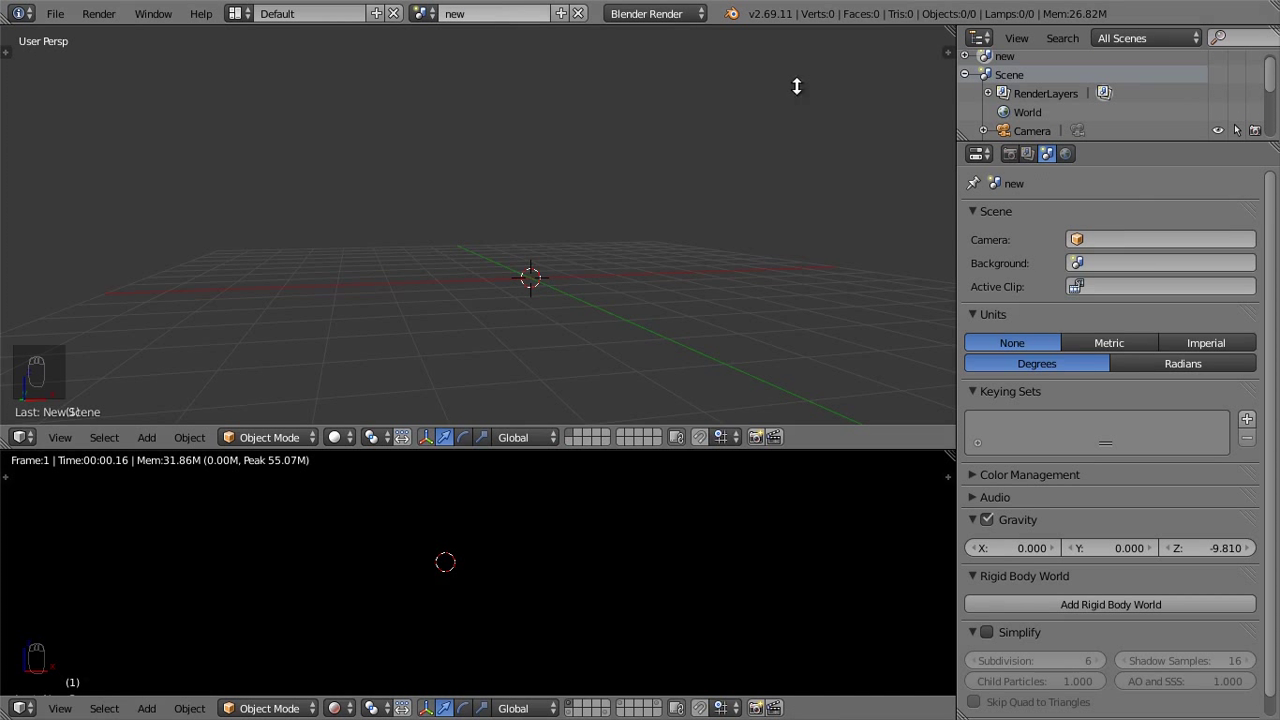
middle_click(485, 241)
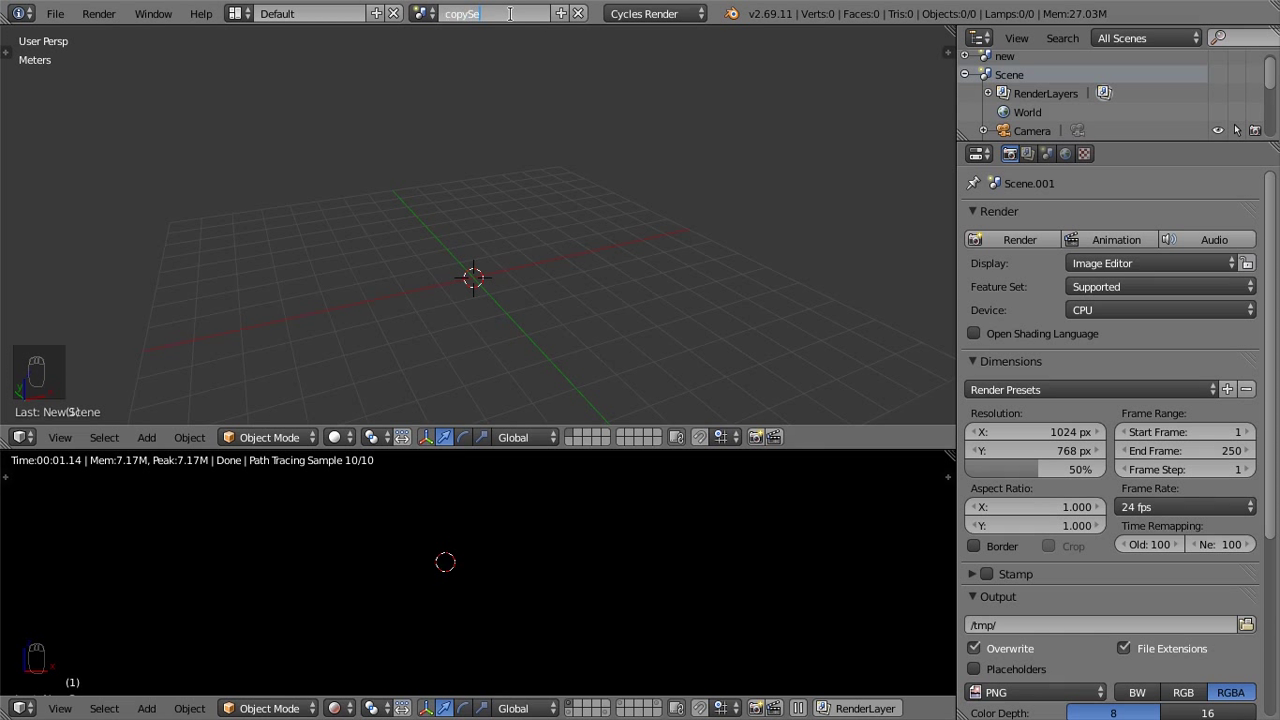
key("t")
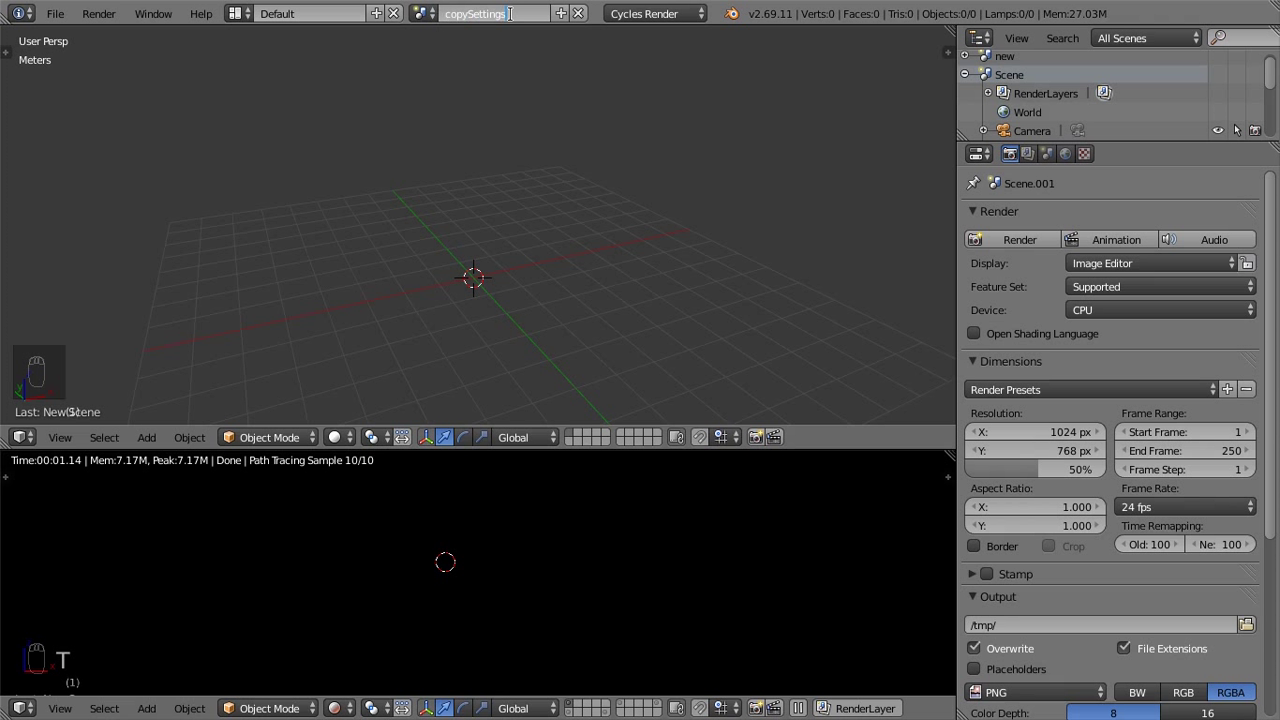
key("t")
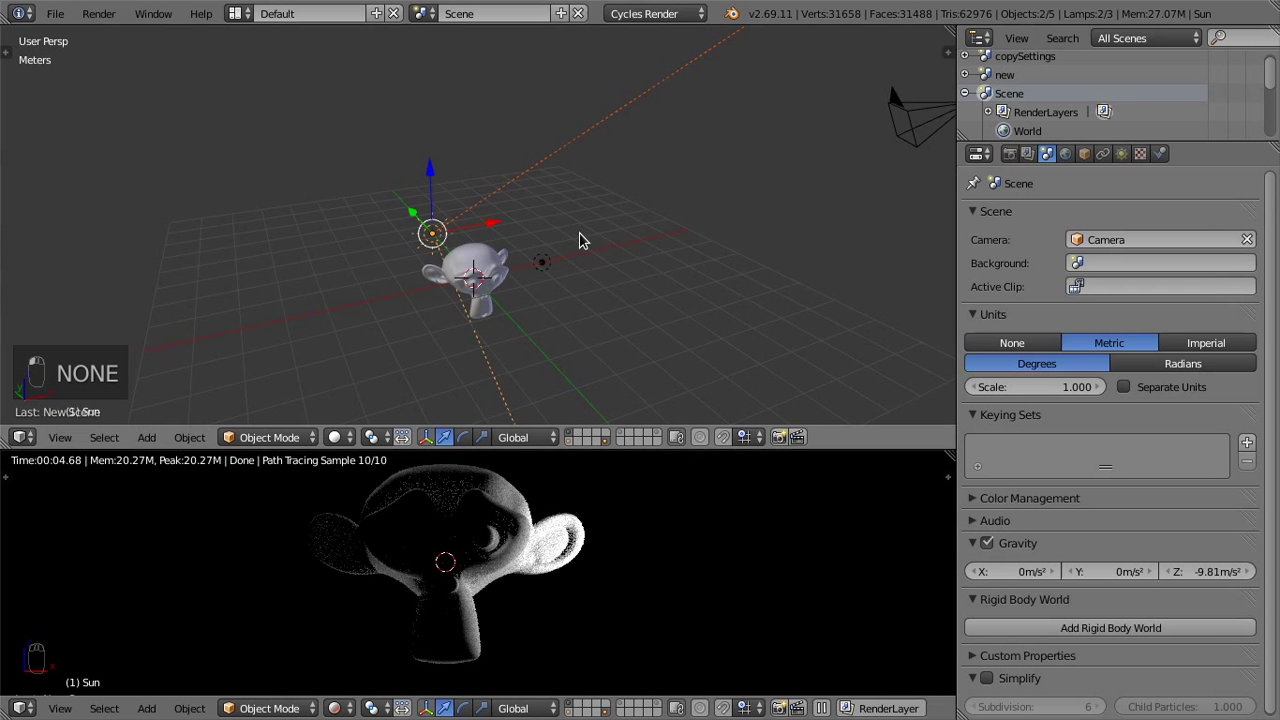
View the scene from the front, select Suzanne in the Outliner and briefly enter and leave Edit Mode on its mesh
key("KP_1")
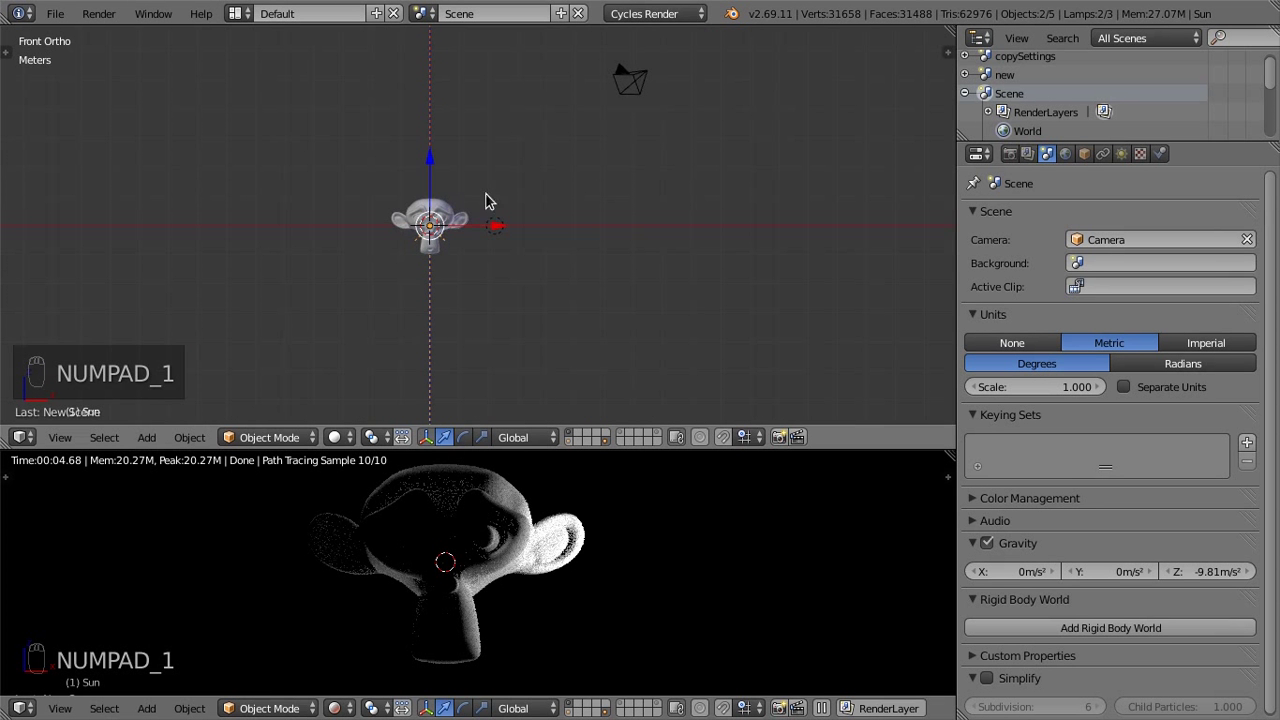
key("KP_Decimal")
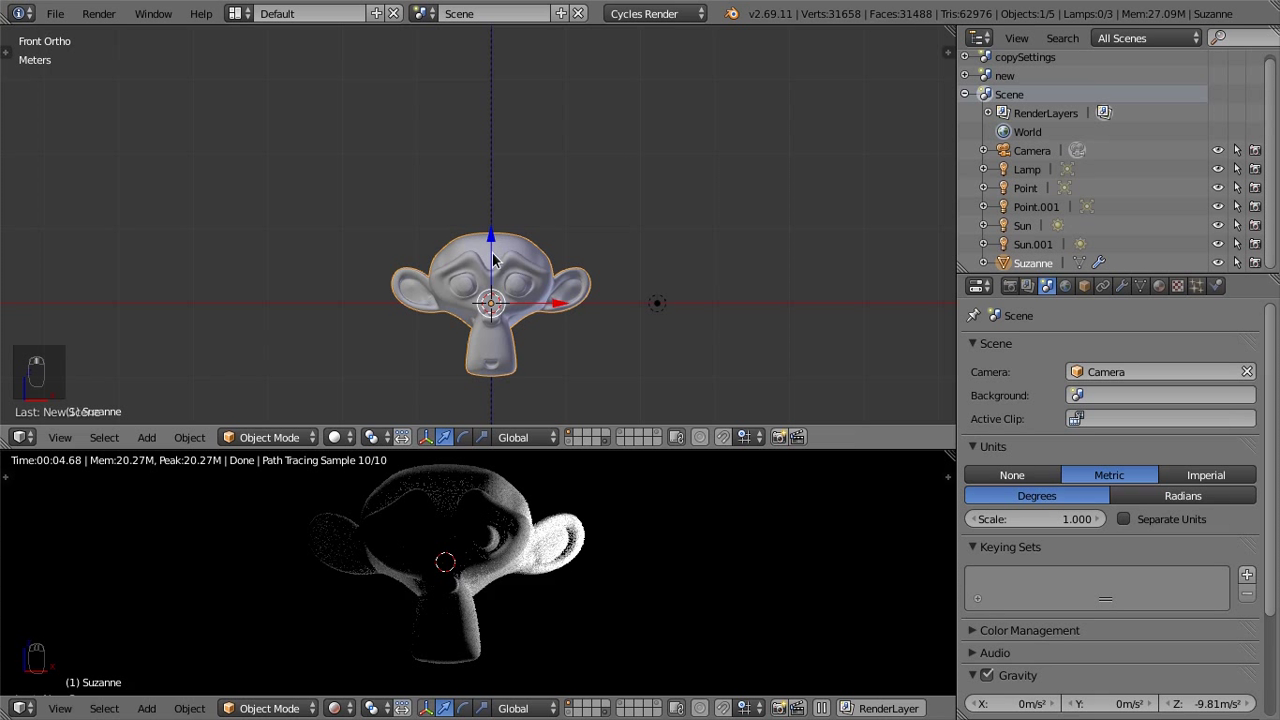
key("Tab")
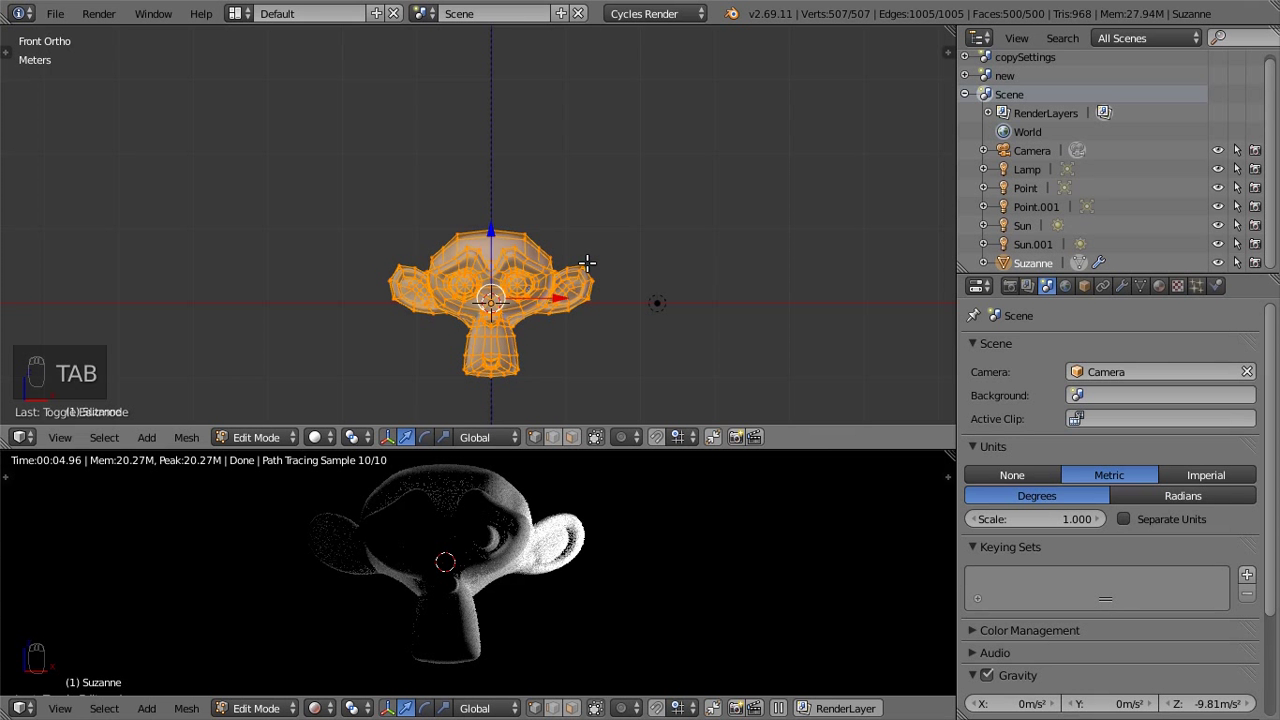
key("Tab")
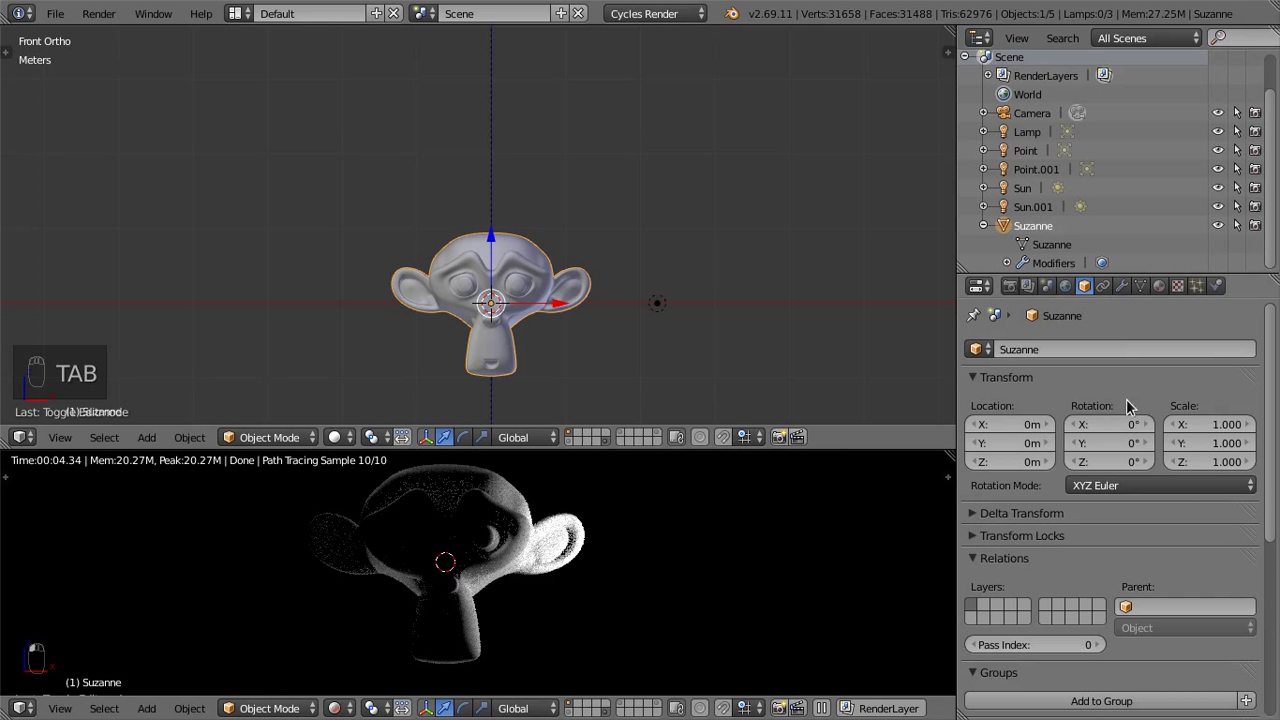
key("Tab")
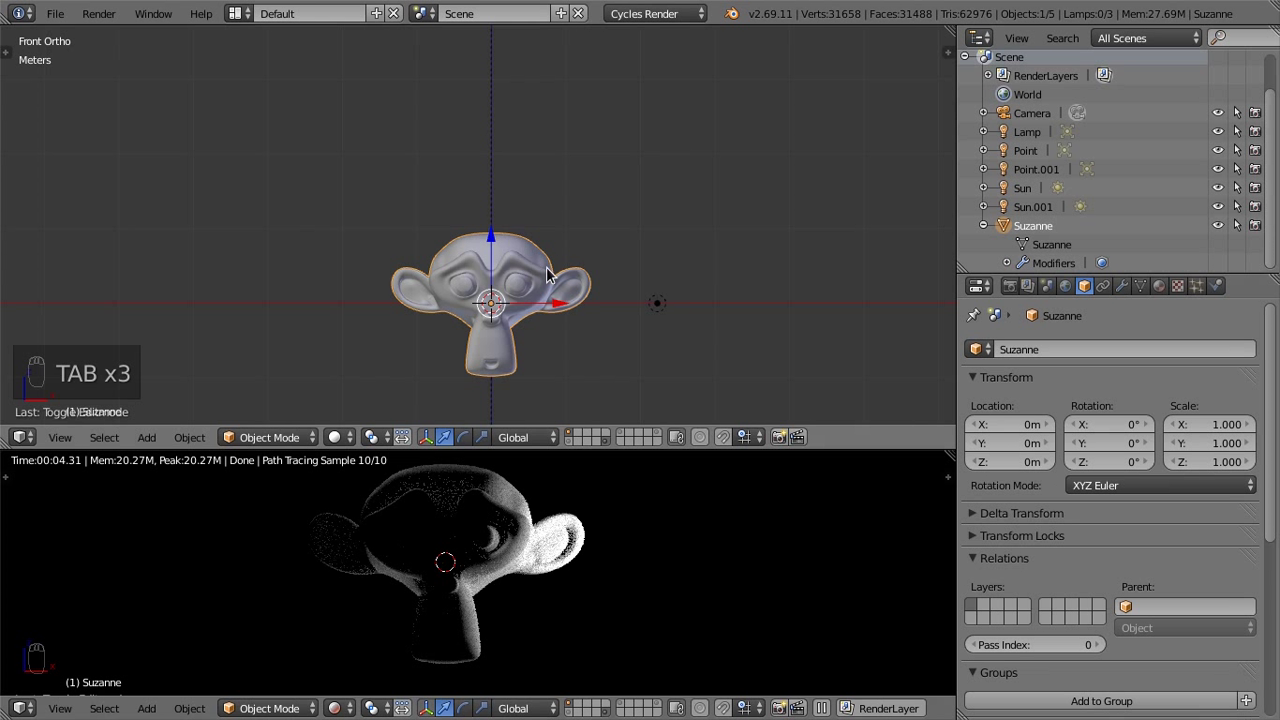
key("Tab")
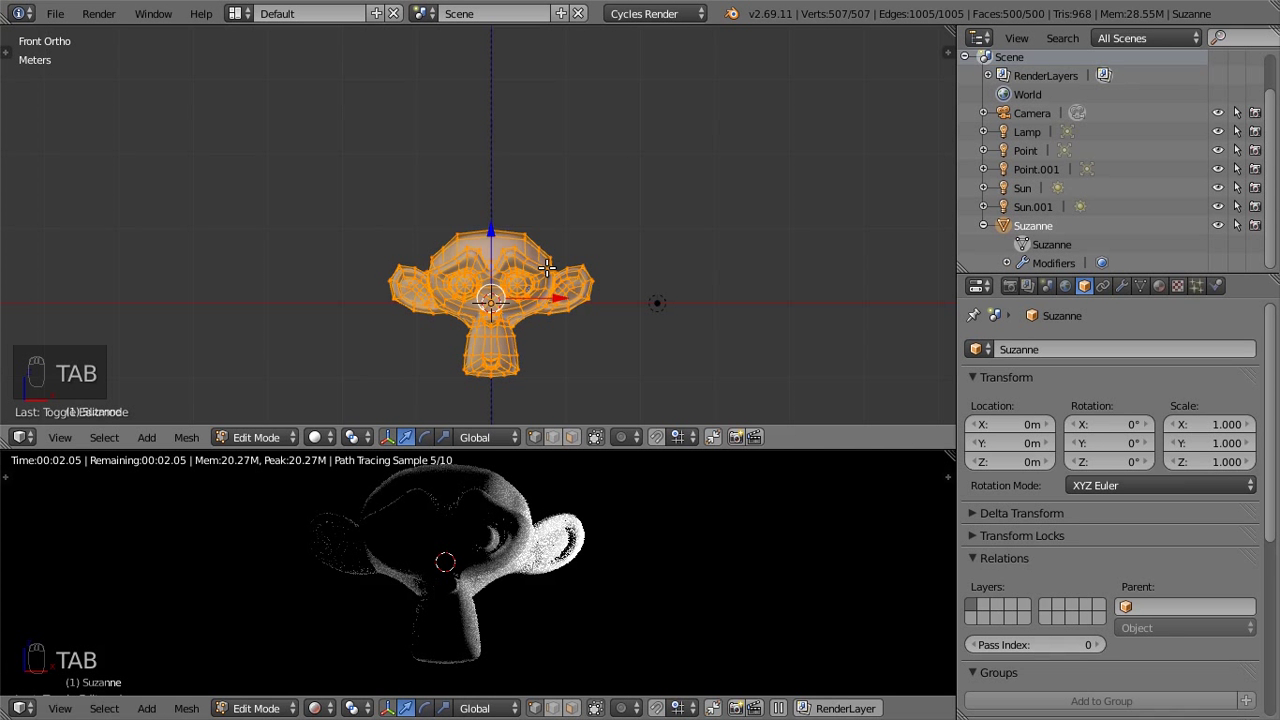
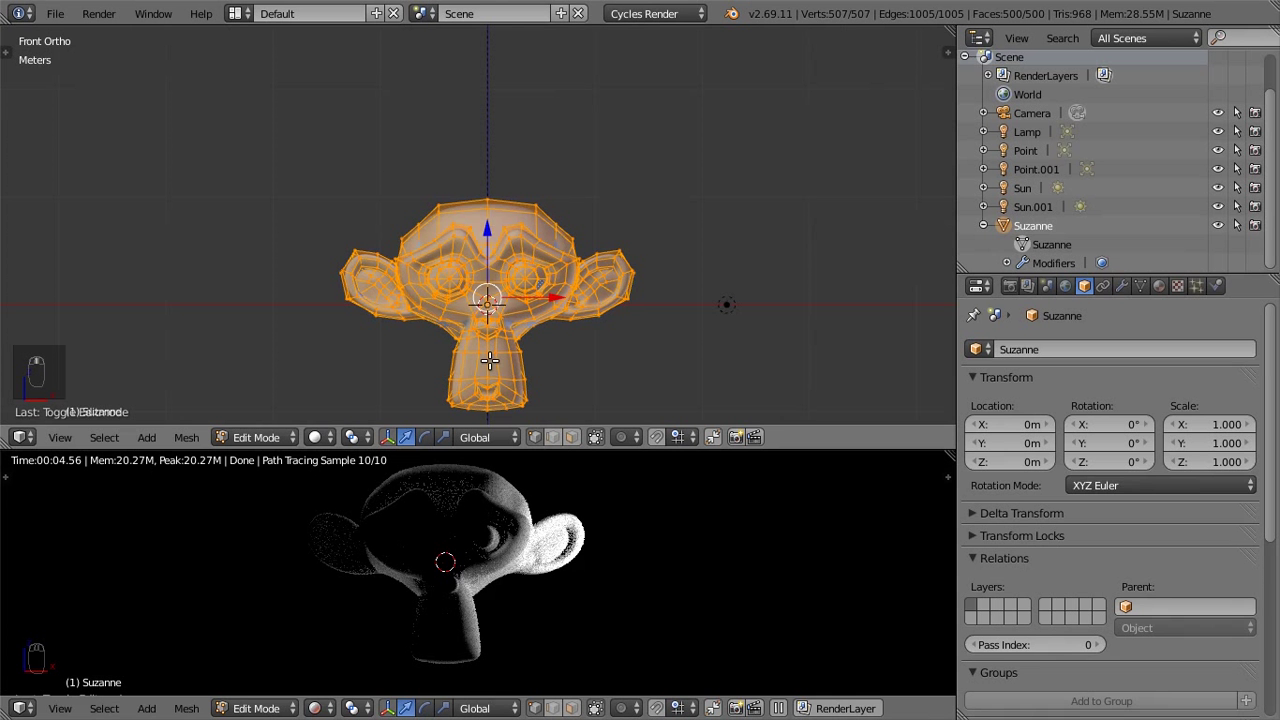
Leave Edit Mode after renaming the object SuzanneObject and its mesh SuzanneObData
key("Tab")
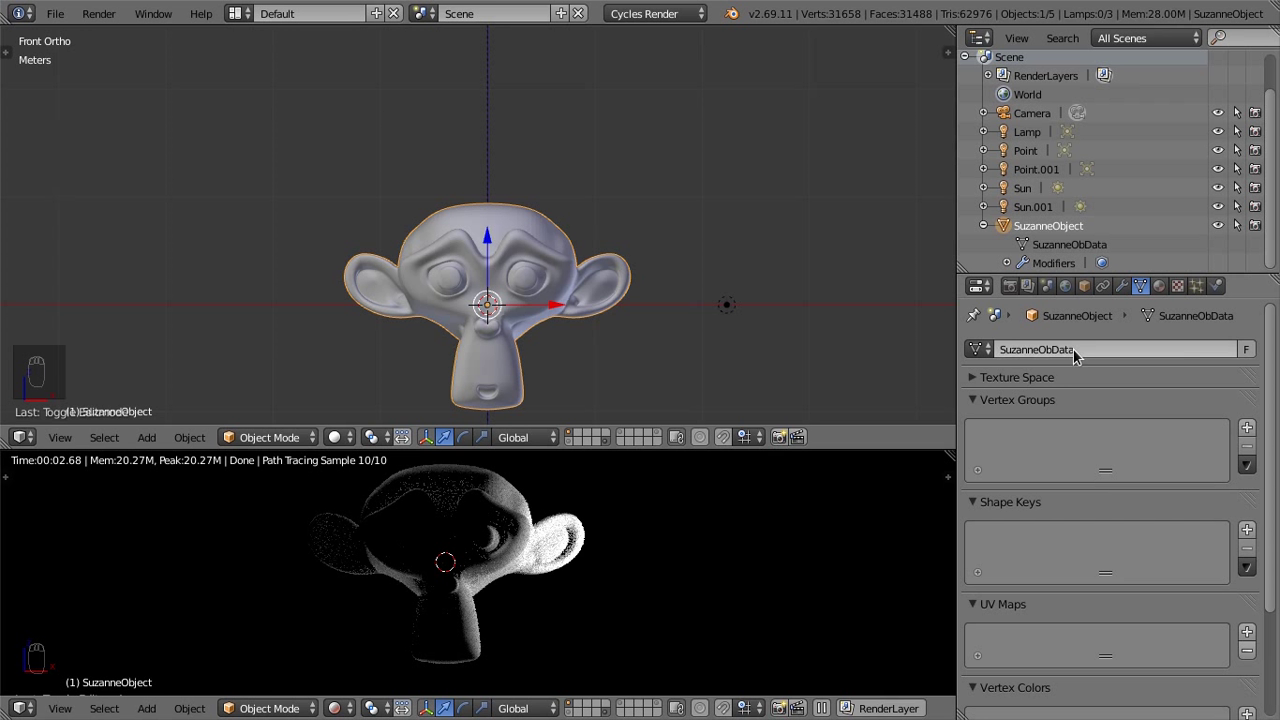
middle_click(571, 374)
Place an independent Shift+D copy at upper left and an Alt+D linked copy sharing SuzanneObData at upper right
key("shift+d")
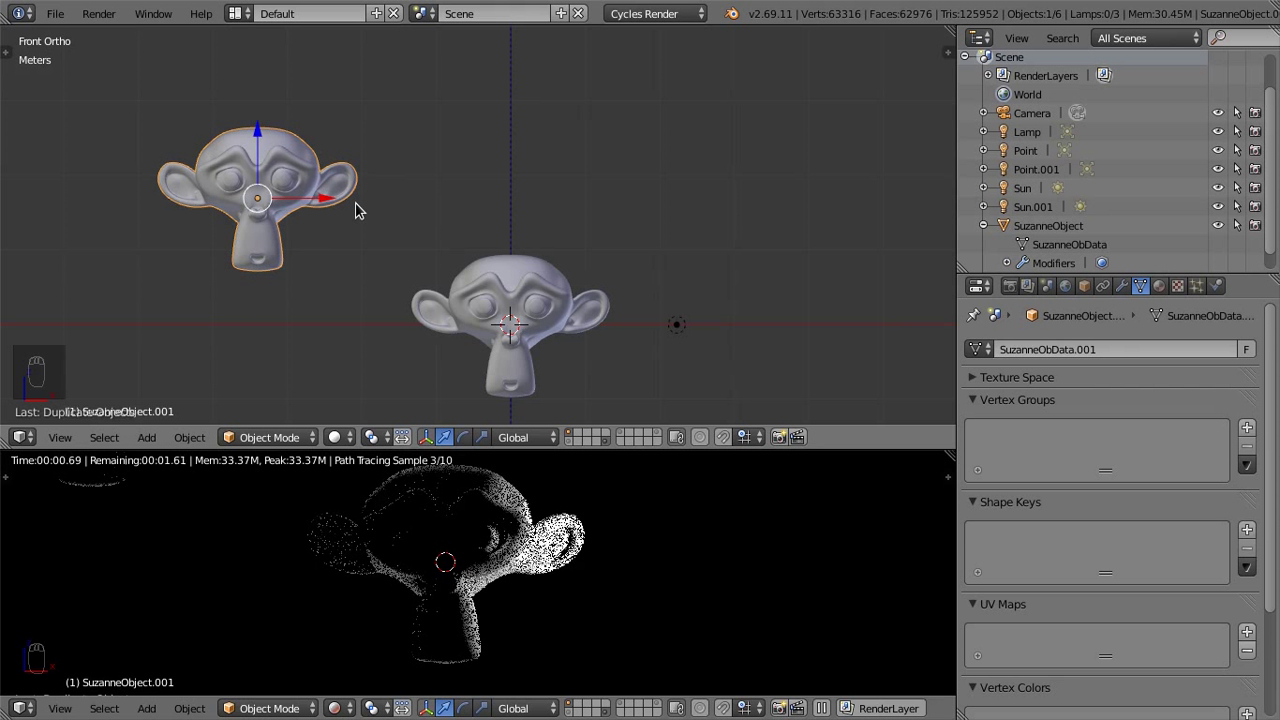
left_click_drag(560, 290, 560, 290)
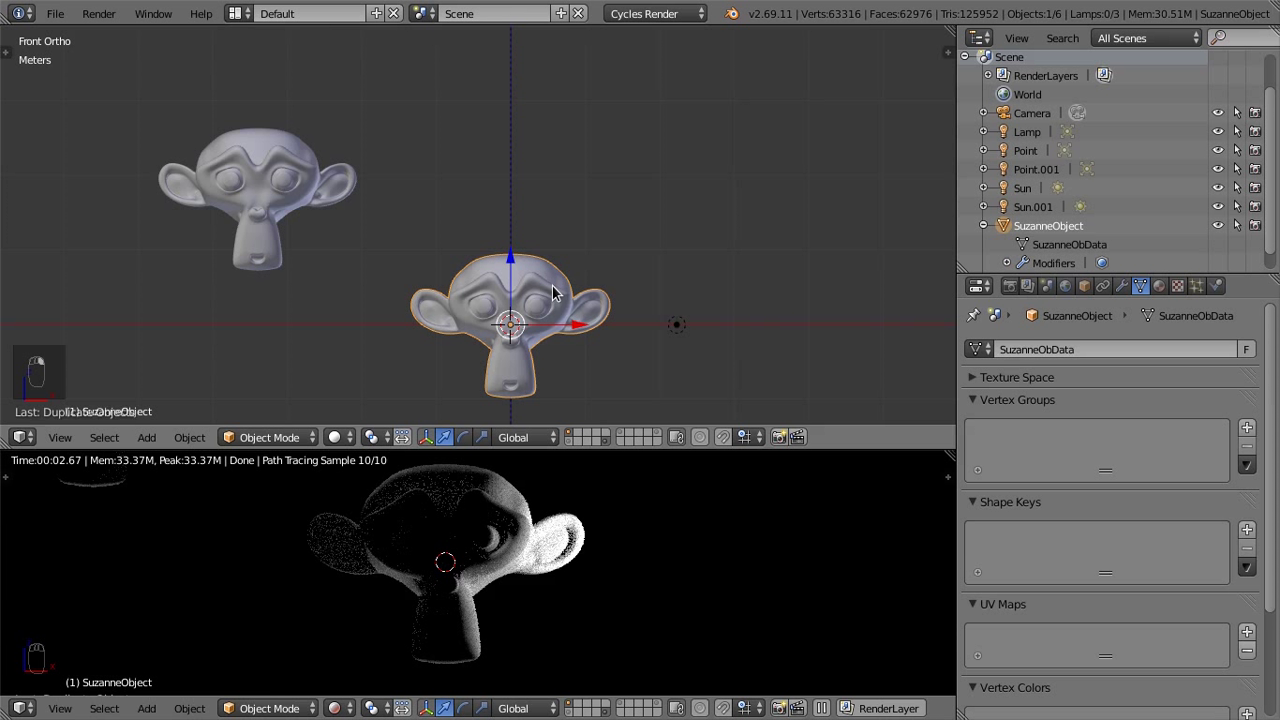
key("alt+d")
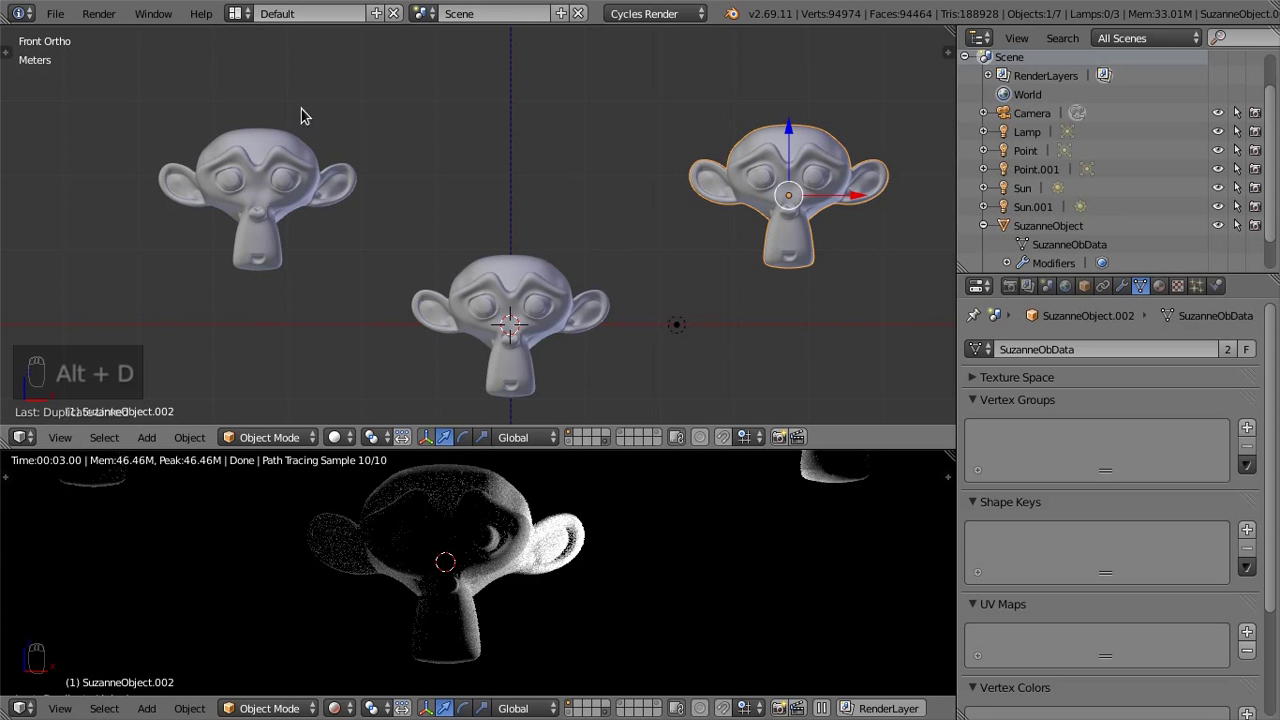
Expand SuzanneObject, SuzanneObject.001 and SuzanneObject.002 in the Outliner to show their mesh datablocks
key("-")
key("-")
key("-")
key("-")
key("-")
key("-")
key("-")
key("-")
key("-")
key("-")
key("-")
key("-")
key("-")
key("-")
key("-")
key("-")
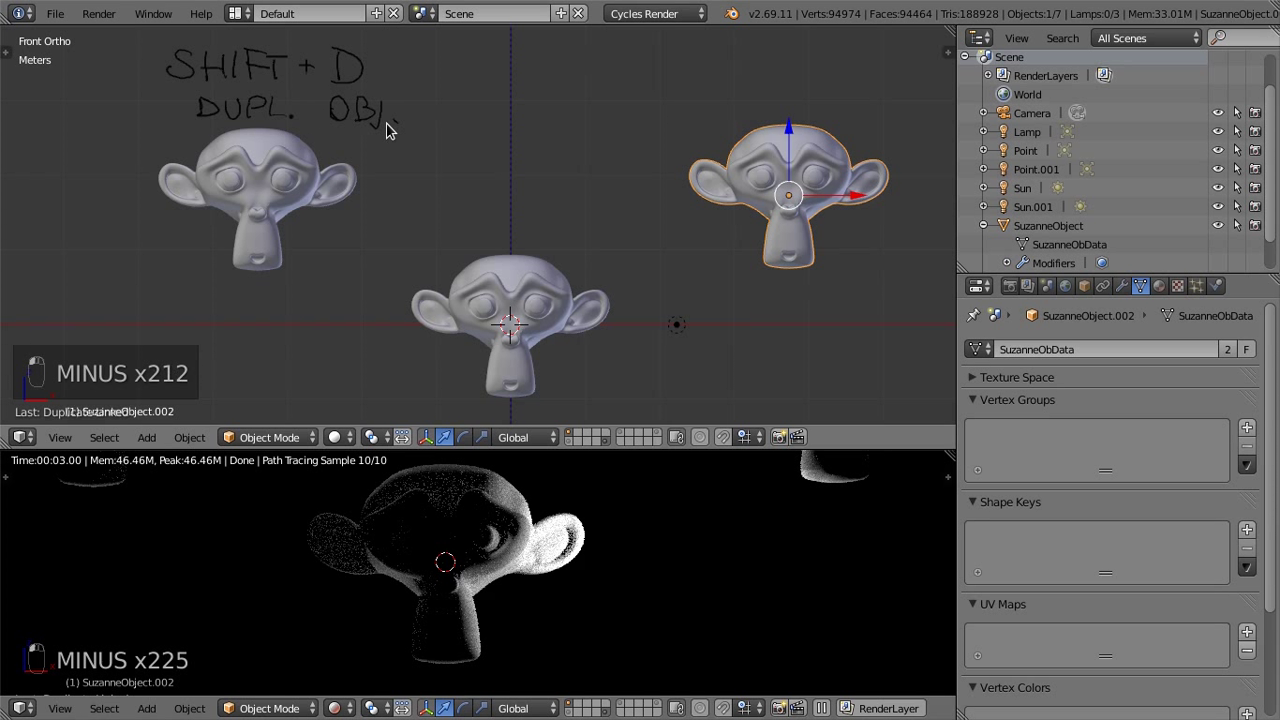
key("-")
key("-")
key("-")
key("-")
Select the independent copy SuzanneObject.001 with its single-user mesh SuzanneObData.001 and enter Edit Mode on it
key("-")
key("-")
key("-")
key("-")
key("-")
key("-")
key("-")
key("-")
key("-")
key("-")
key("-")
key("-")
key("-")
key("-")
key("-")
key("-")
key("ctrl+z")
key("-")
key("-")
key("-")
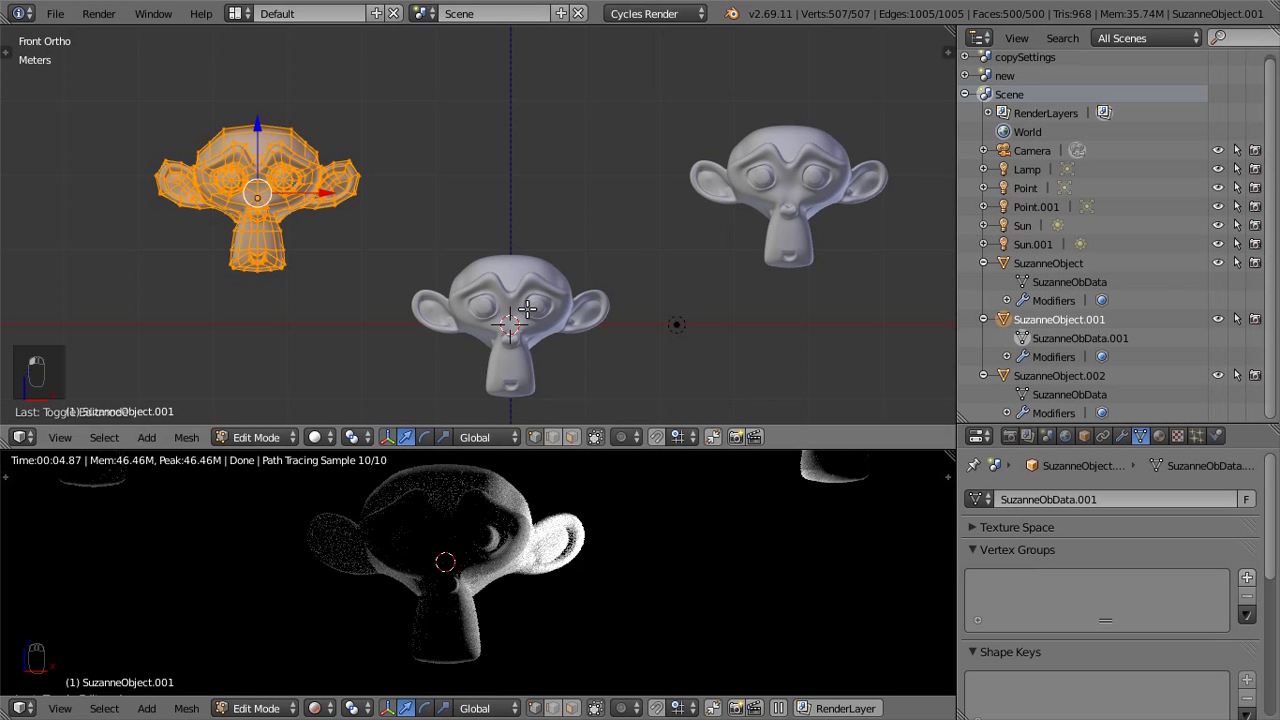
Leave the copy's Edit Mode and start editing the original SuzanneObject's shared mesh instead
key("Tab")
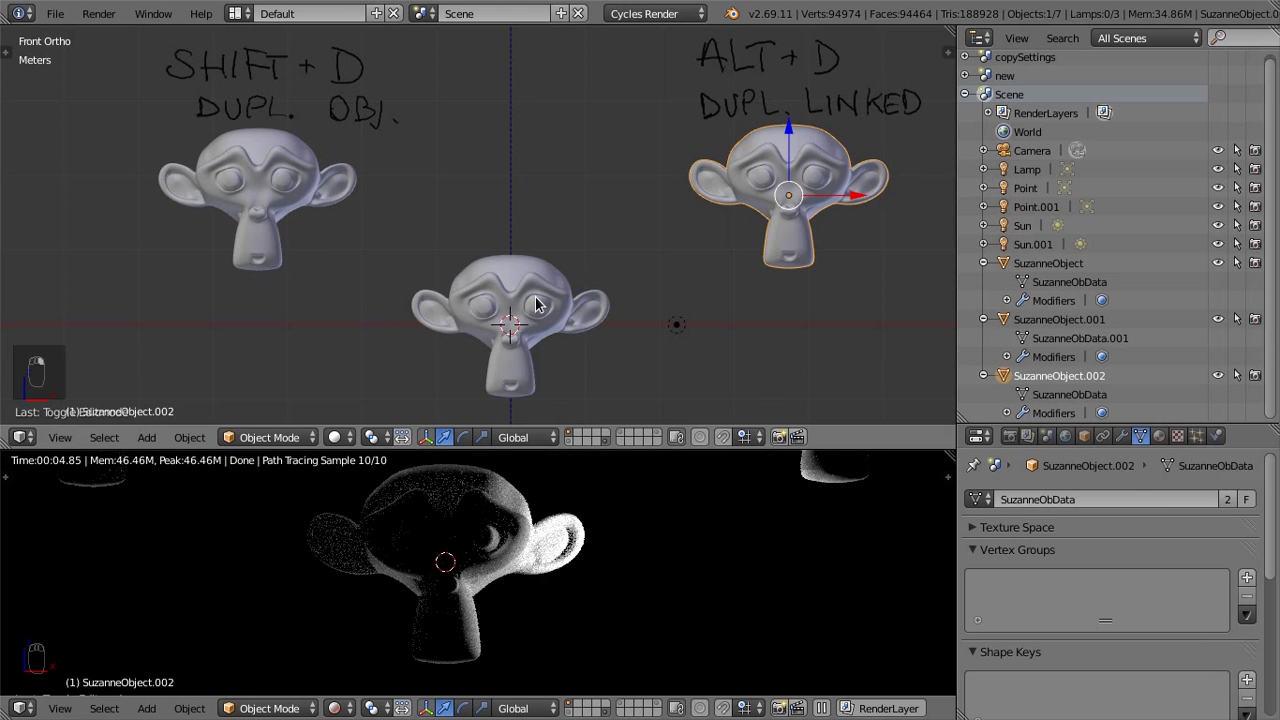
key("Tab")
key("z")
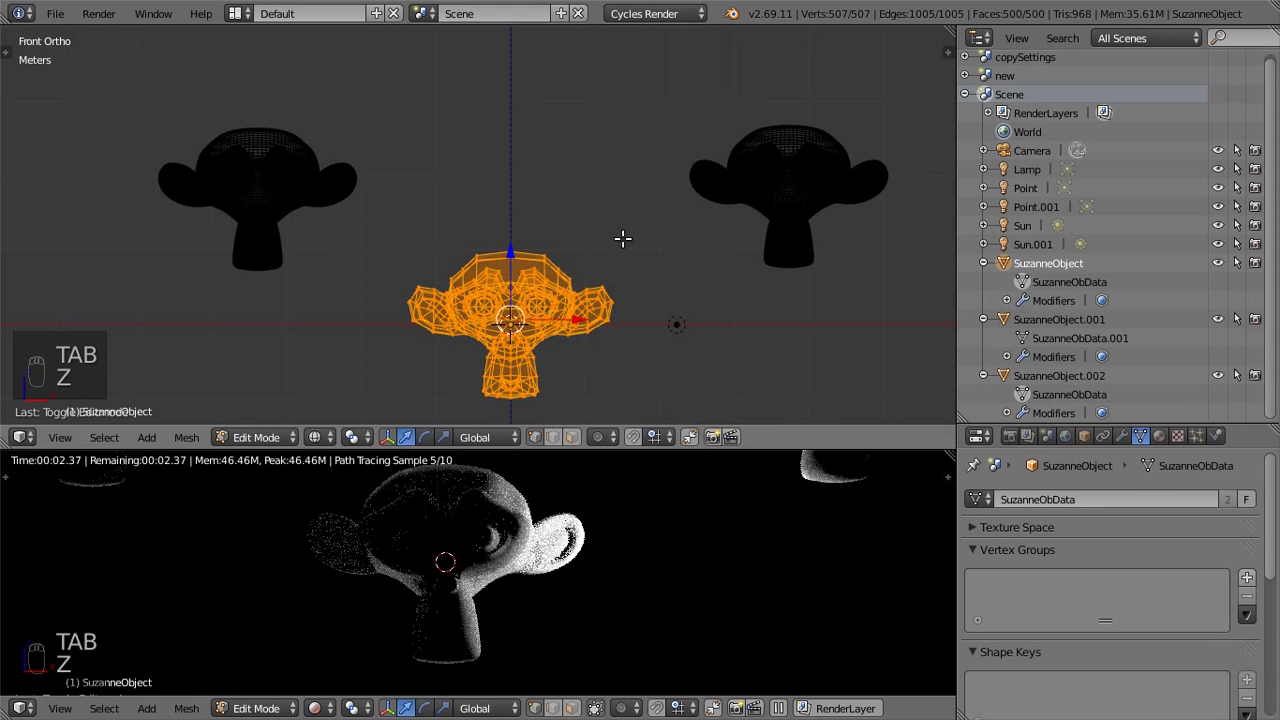
Select one half of SuzanneObject's vertices and stretch them outward into a wide, boxy shape
key("b")
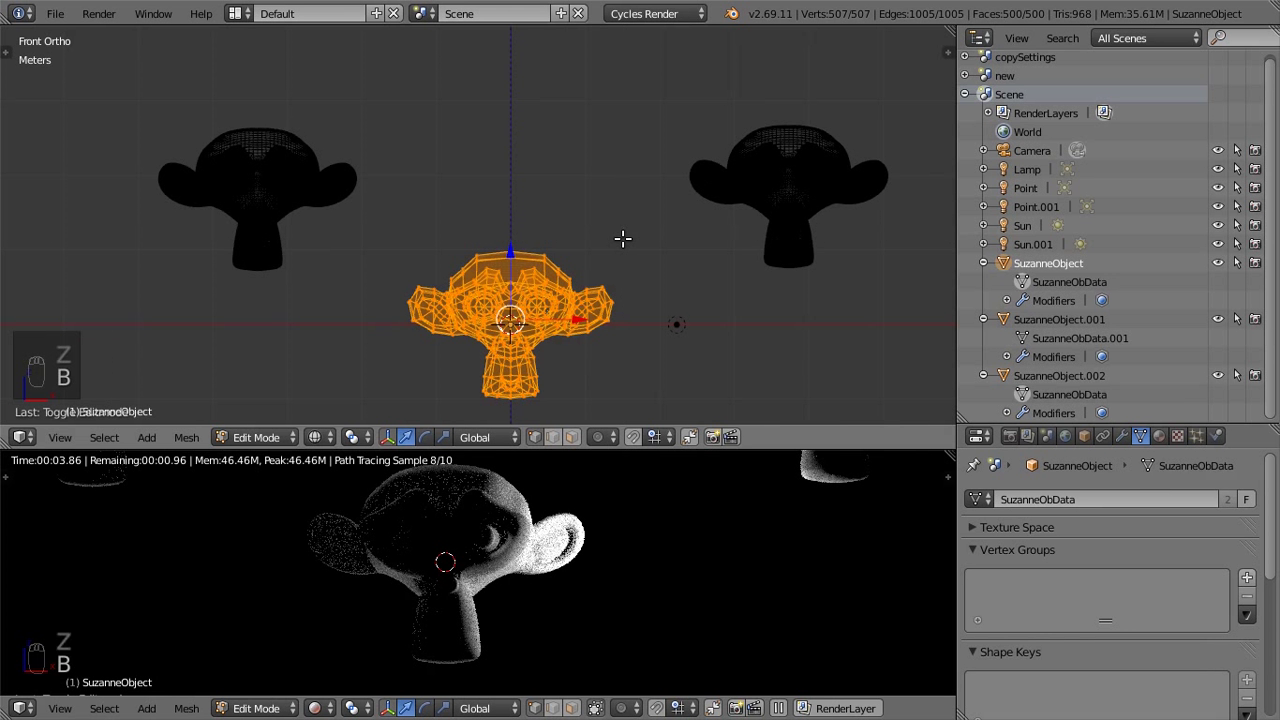
key("a")
key("b")
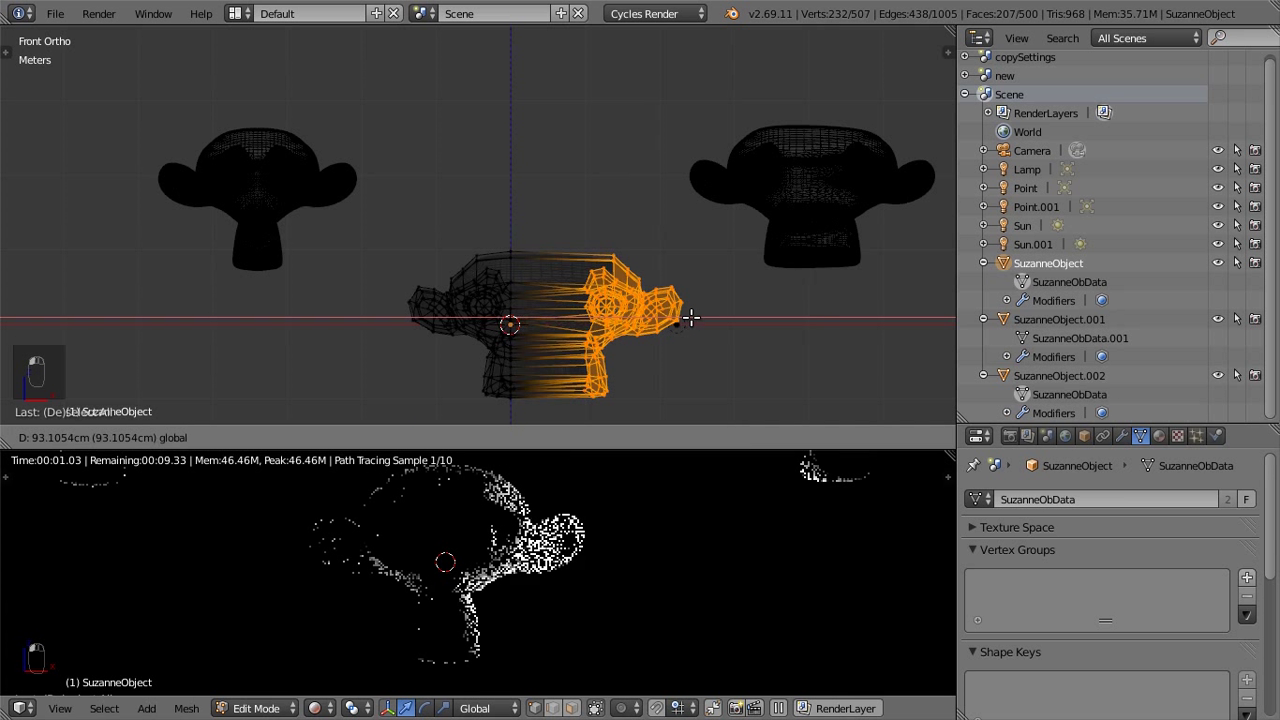
key("b")
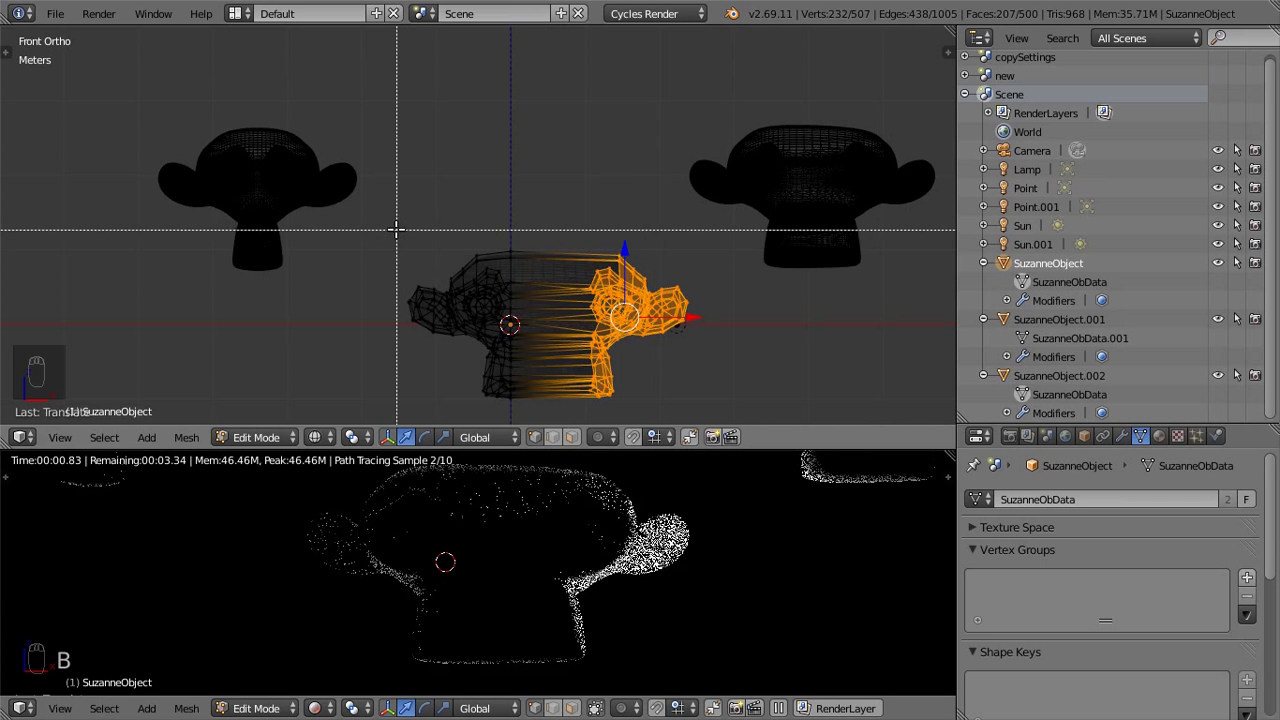
key("b")
key("a")
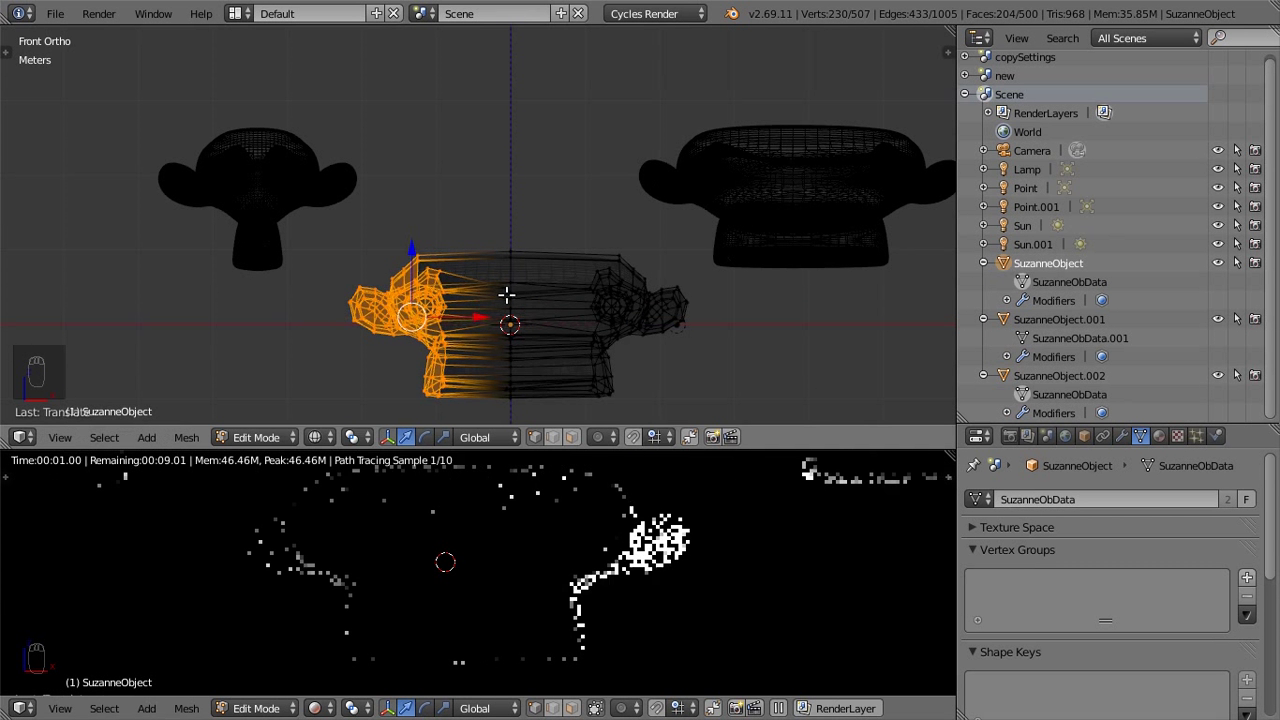
Symmetrize the mesh via the command search so the linked copy changes too, then return to Object Mode
key("a")
key("a")
key("s")
key("space")
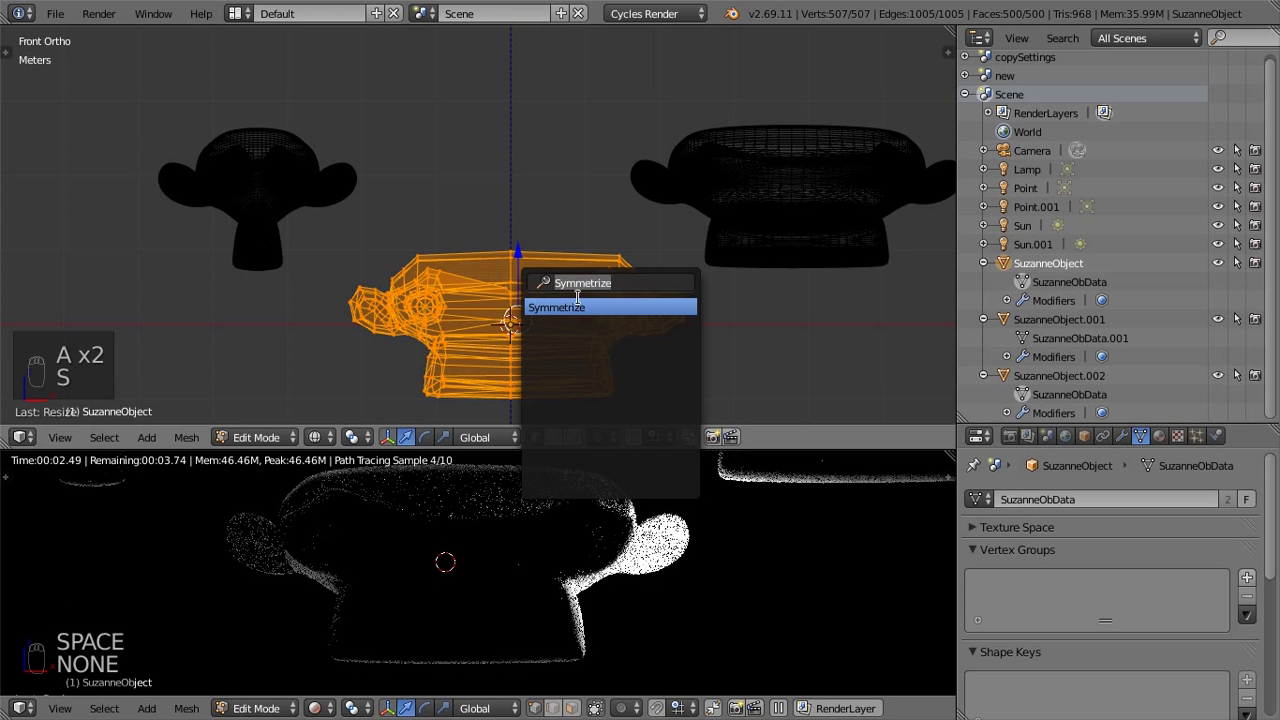
key("space")
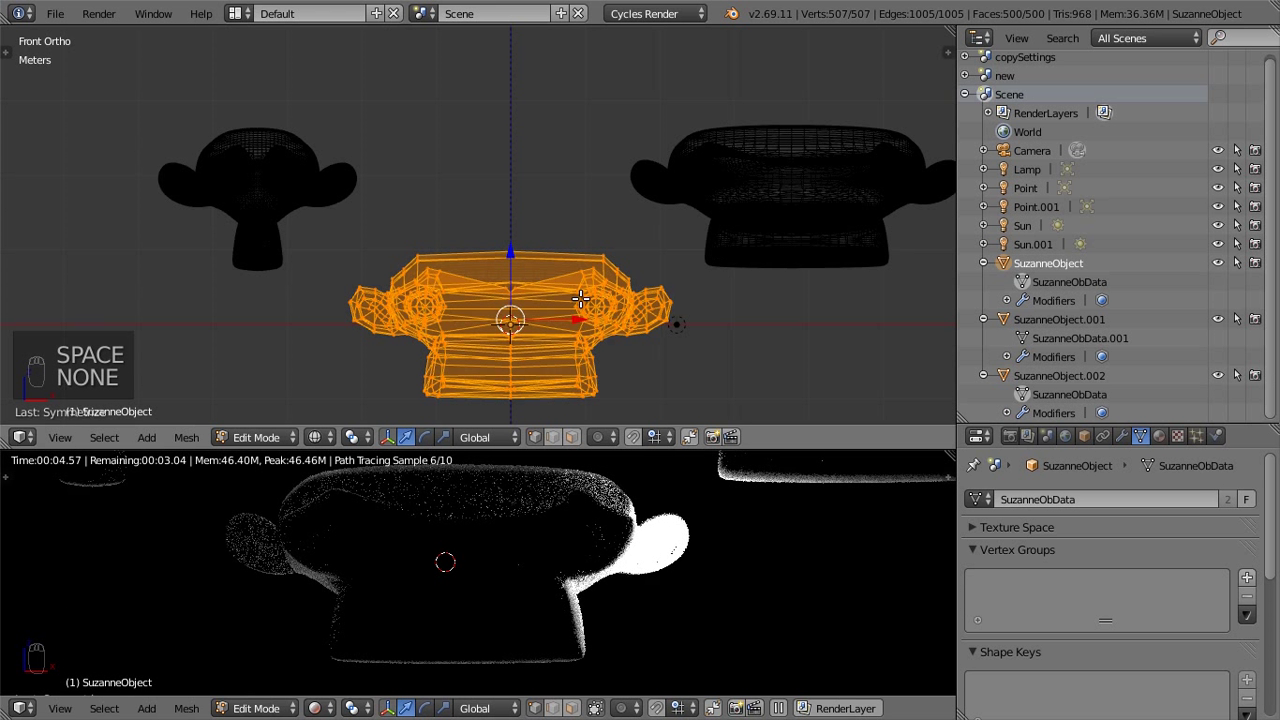
key("Tab")
Delete the linked duplicate SuzanneObject.002 from the scene
key("z")
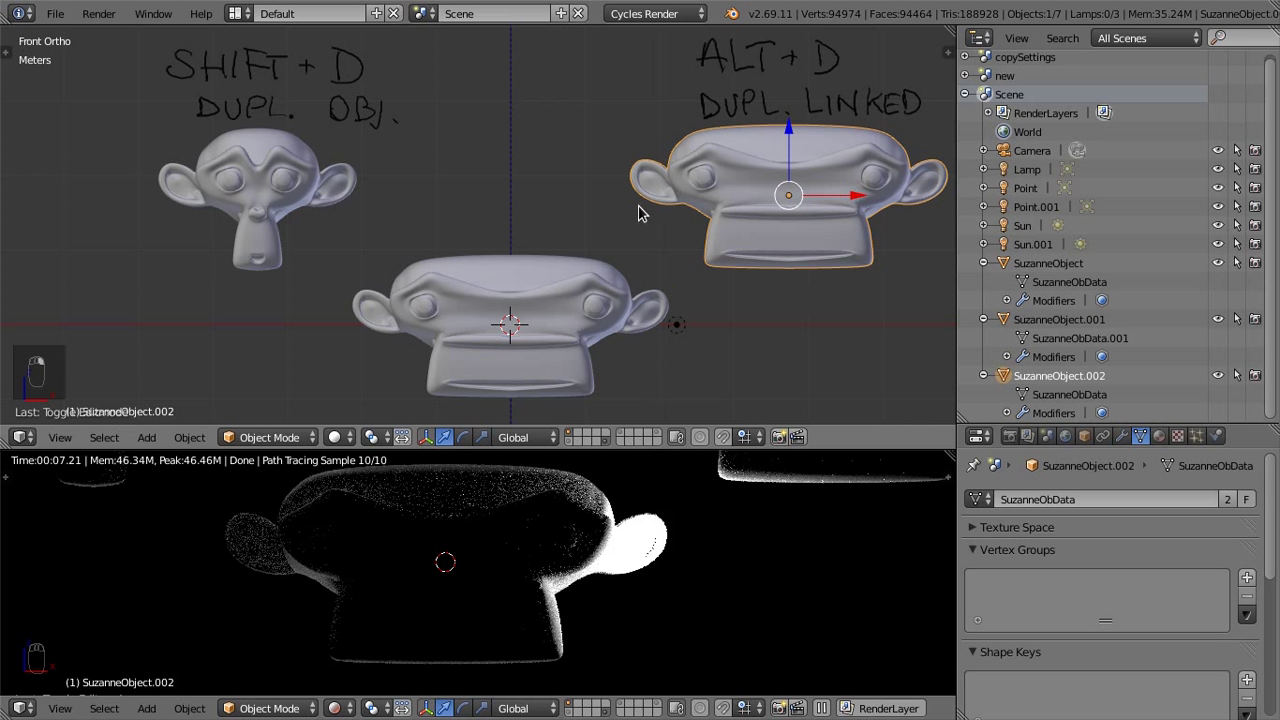
key("x")
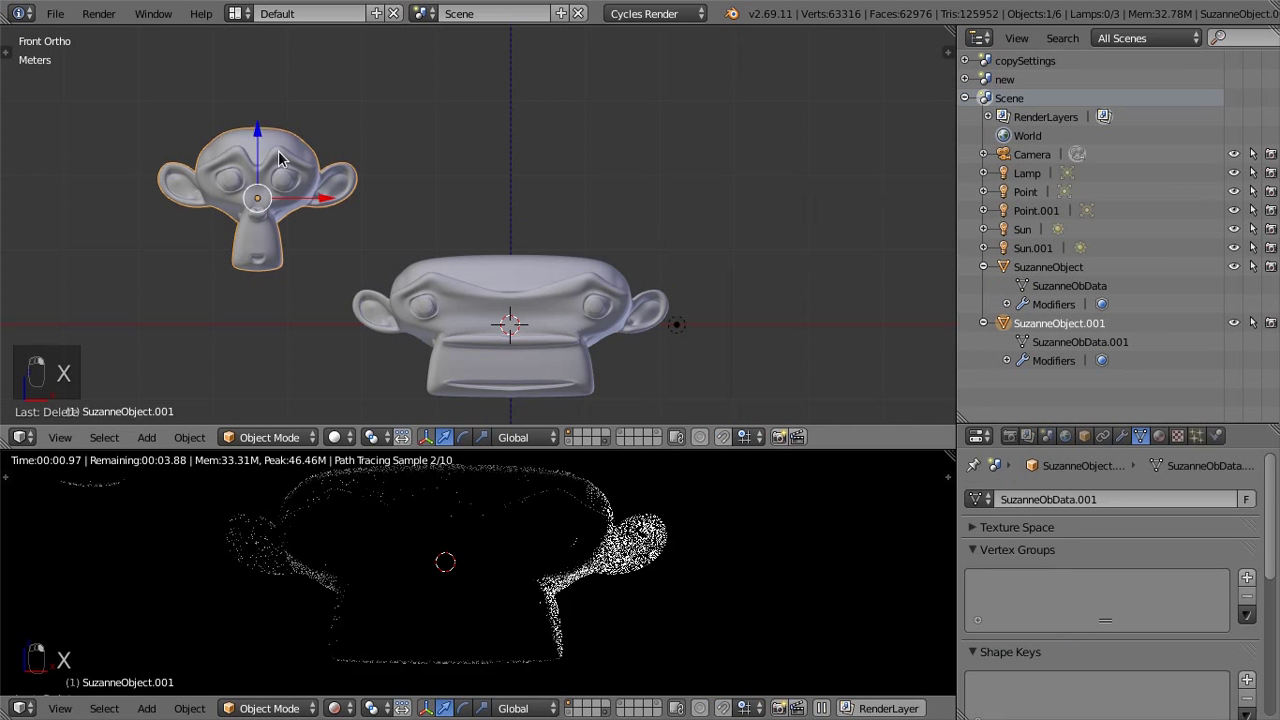
Create a Full Copy of the scene and rename it fullCopy
key("x")
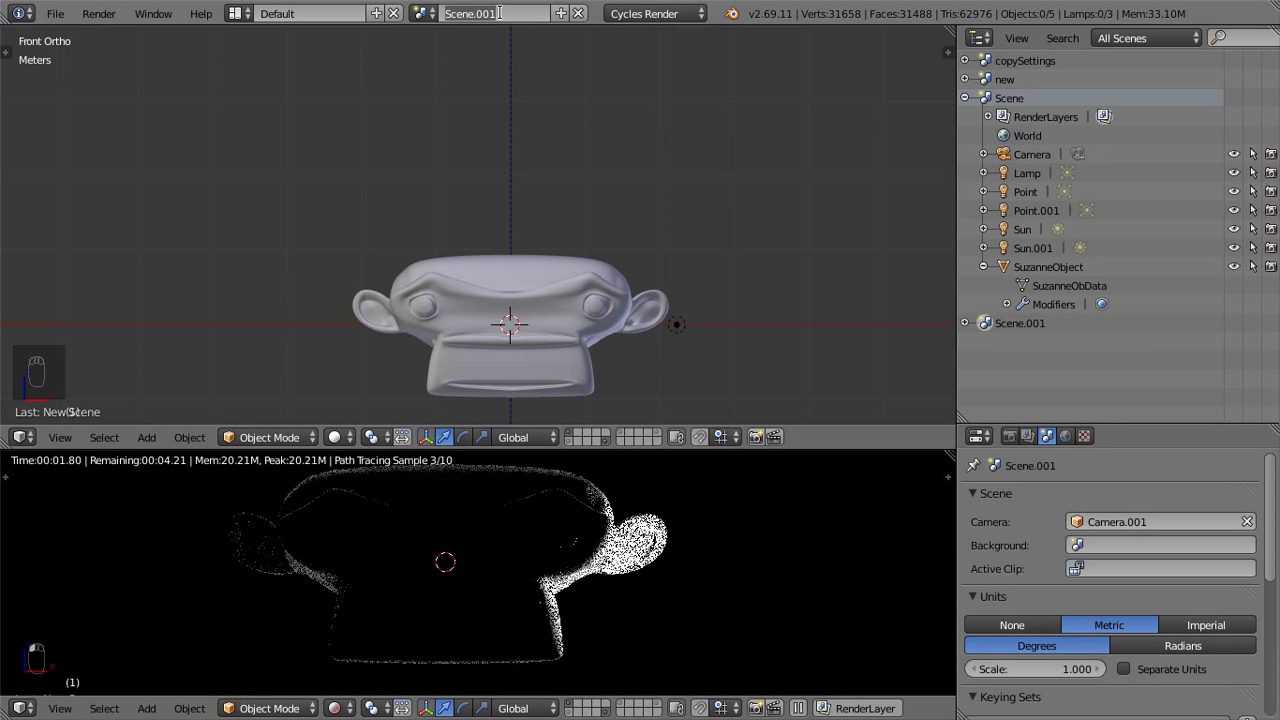
key("l")
key("l")
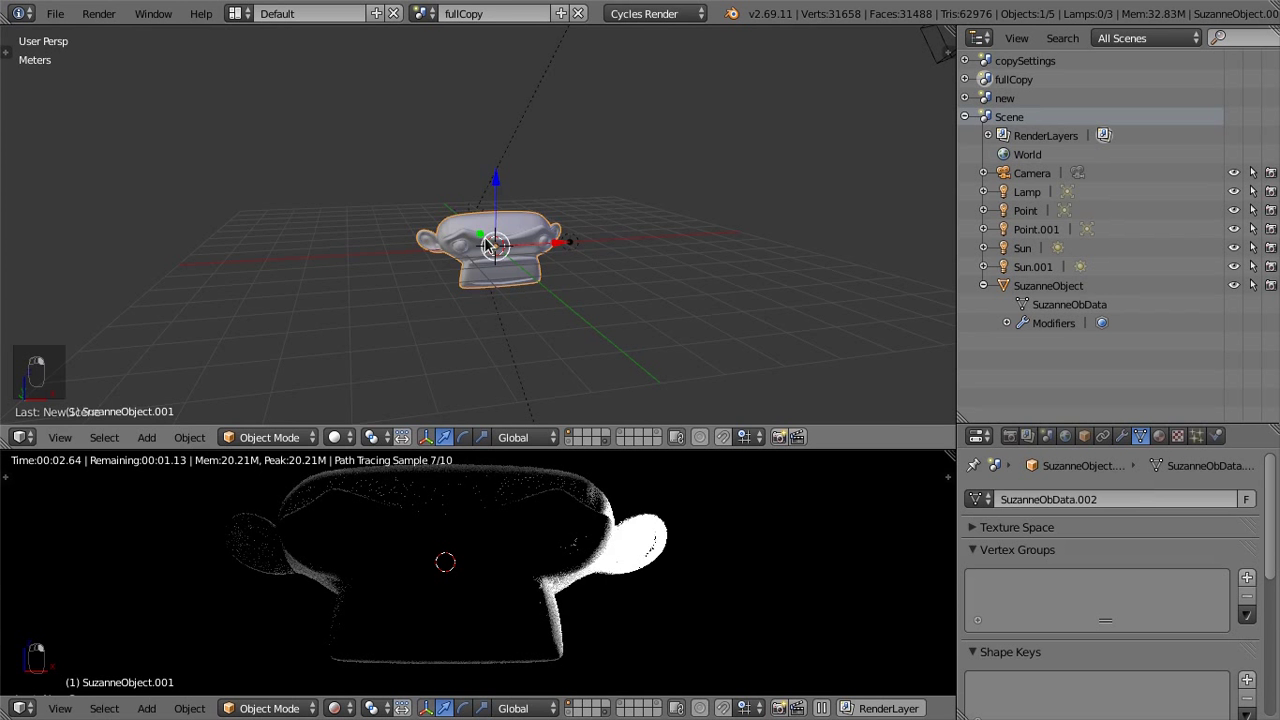
Enter Edit Mode on fullCopy's Suzanne with its own SuzanneObData.002 mesh and toggle the whole-mesh selection
key("Tab")
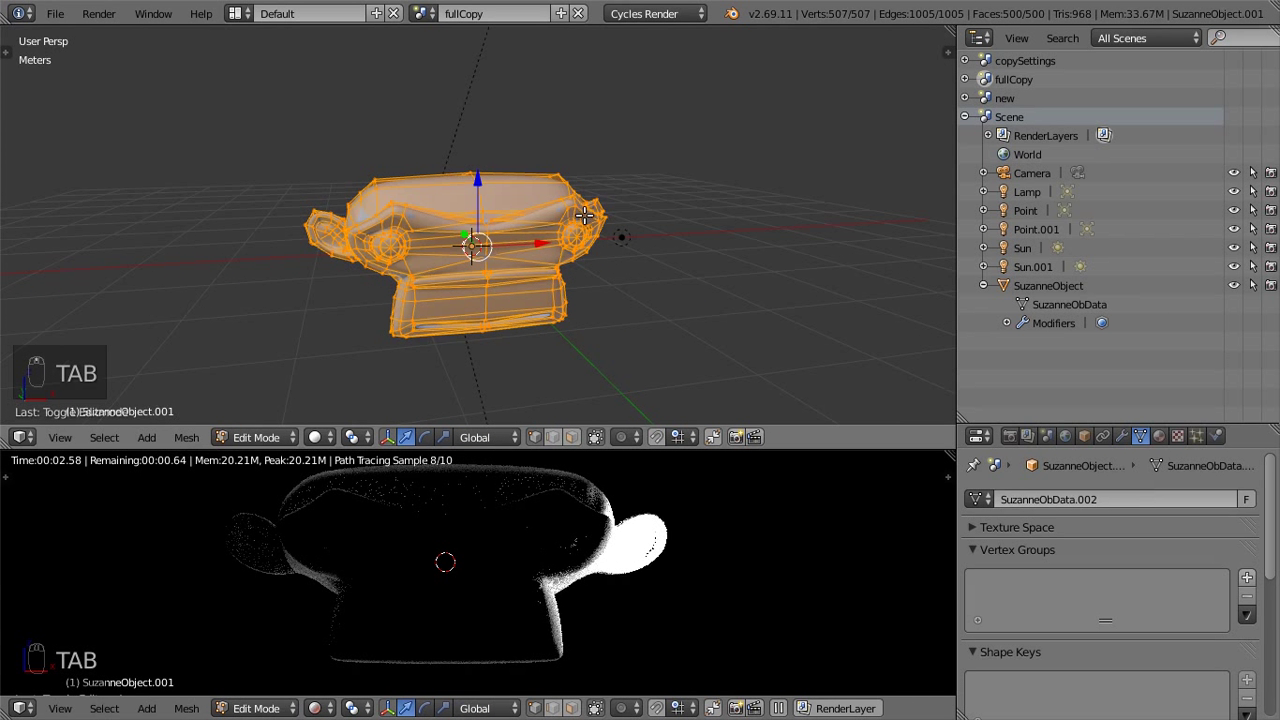
key("a")
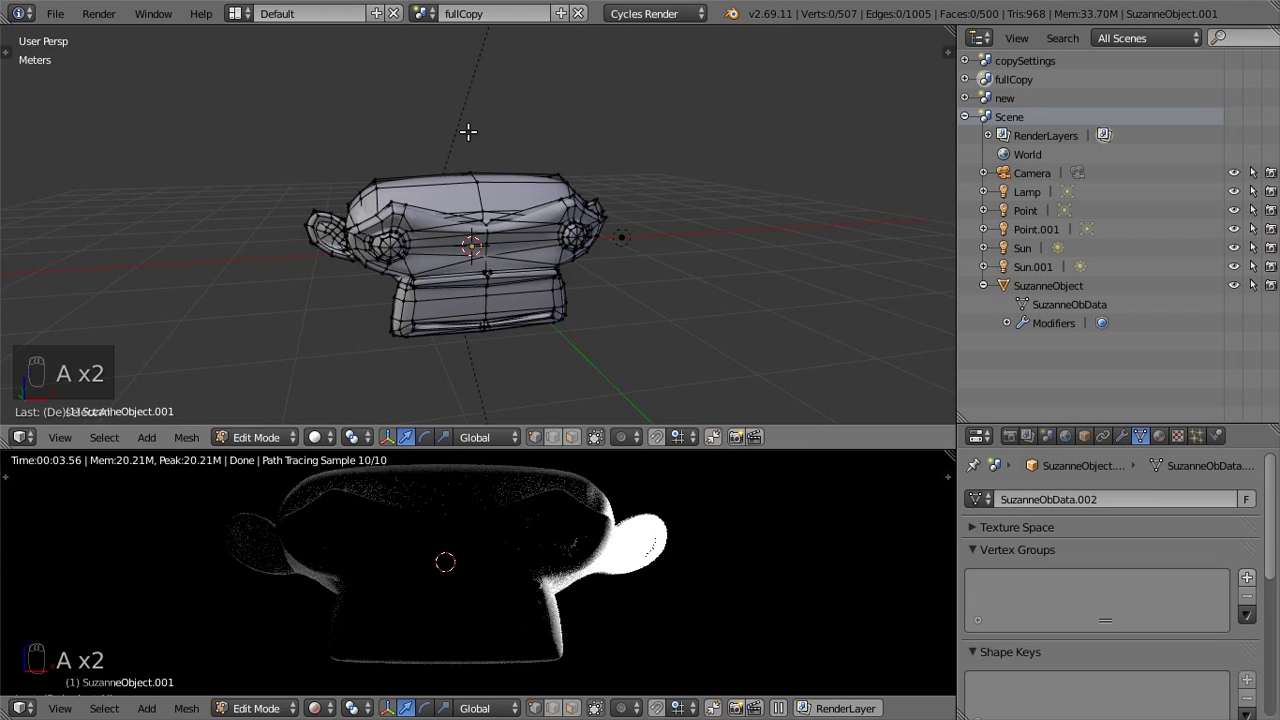
key("a")
key("s")
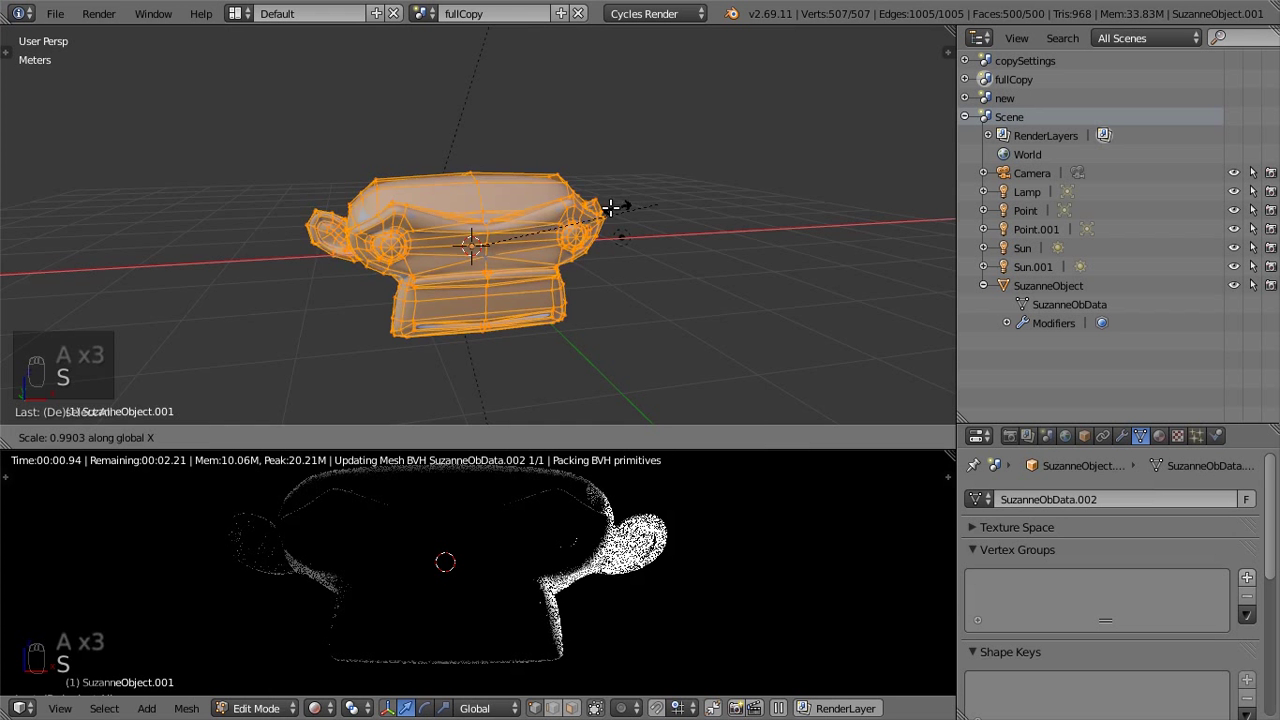
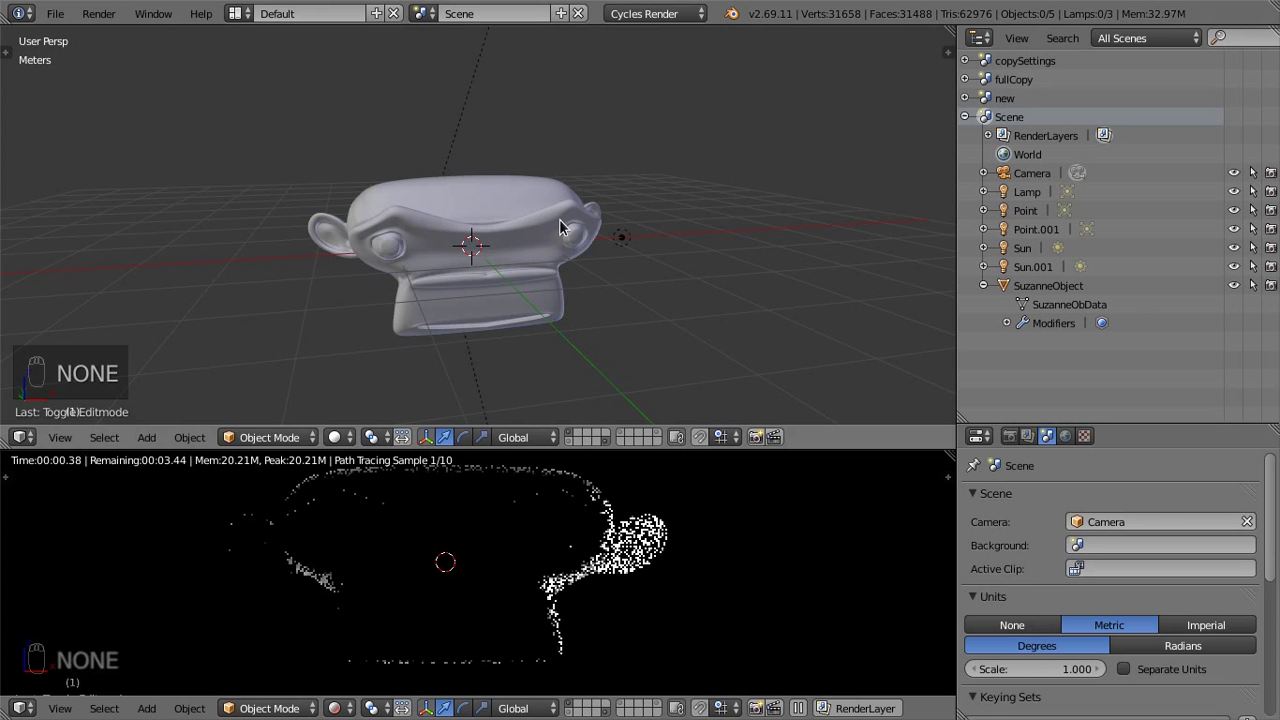
Return to the front orthographic view of the smooth Suzanne
key("KP_1")
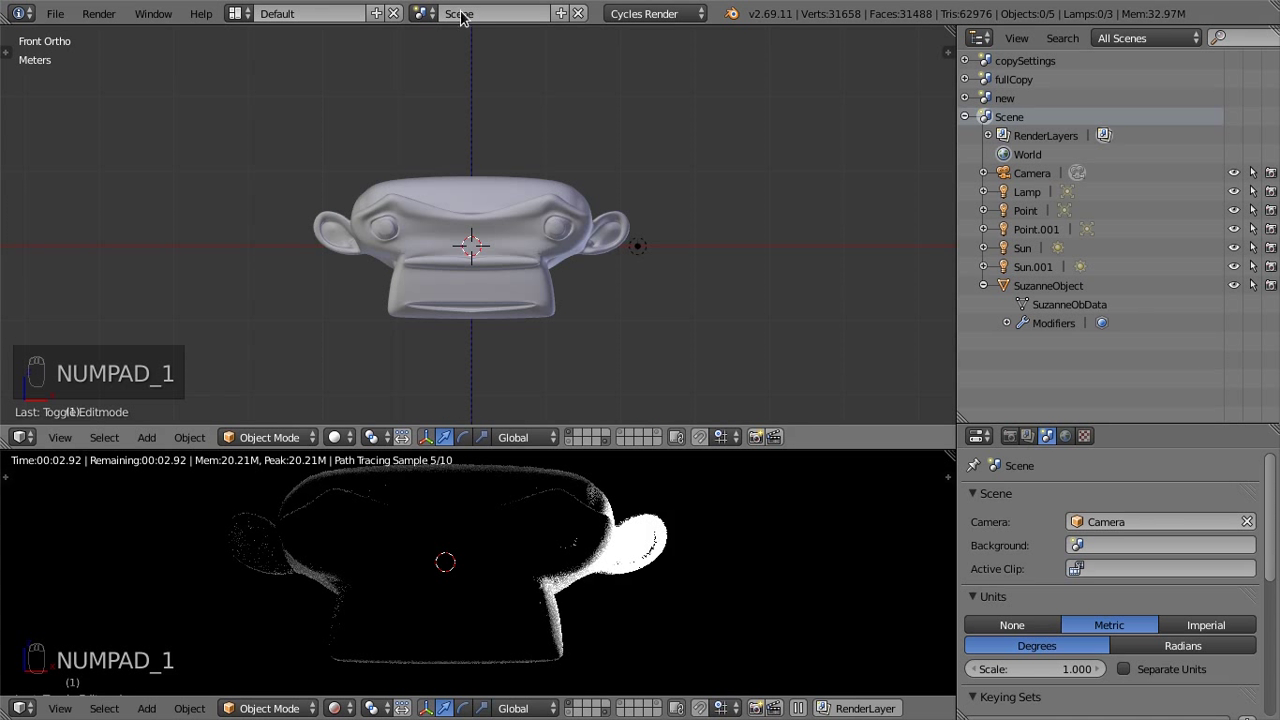
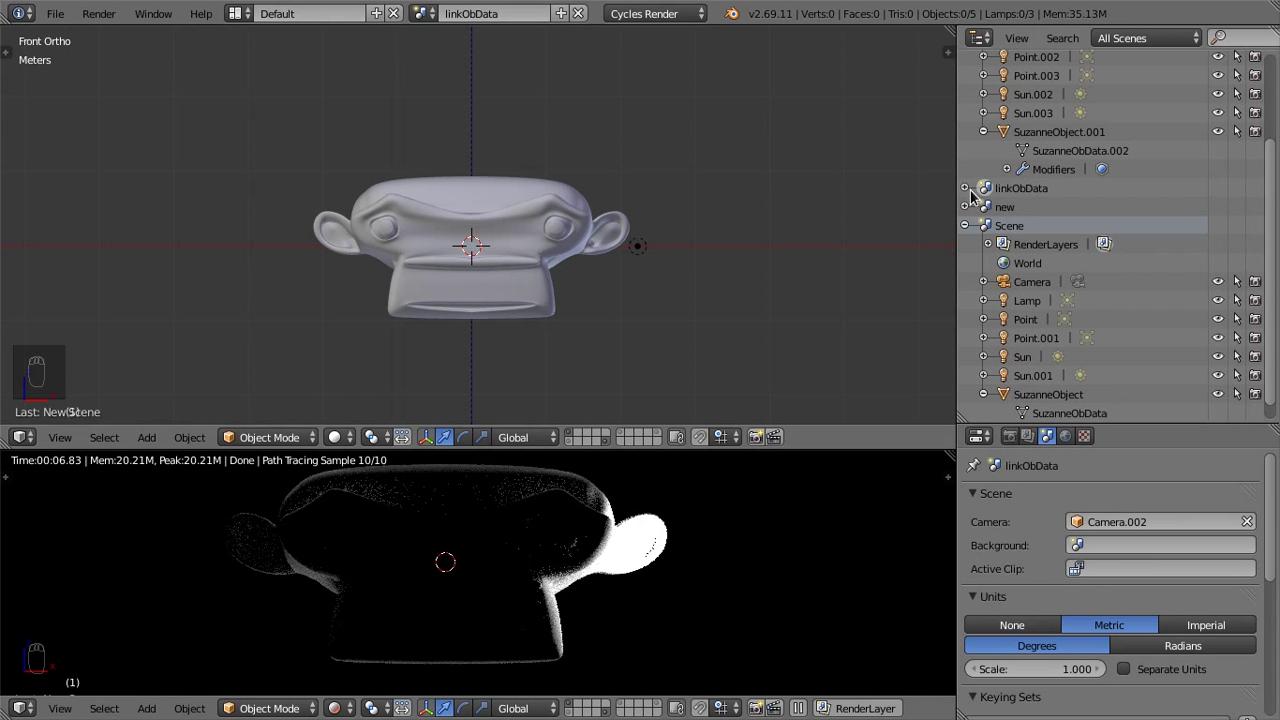
Squash SuzanneObject.002's shared mesh narrow along X in Edit Mode, then return to Object Mode
left_click_drag(974, 190, 1072, 152)
left_click_drag(1072, 152, 991, 171)
left_click_drag(991, 171, 1109, 193)
middle_click(1109, 193)
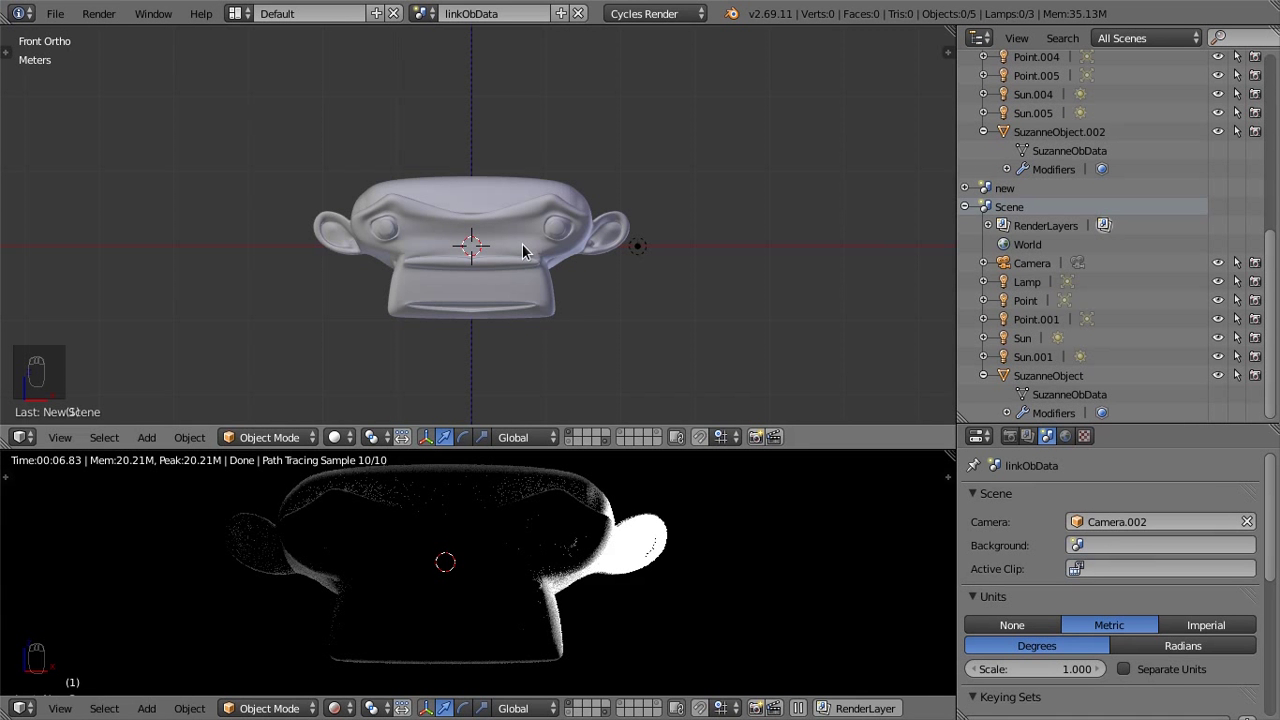
key("Tab")
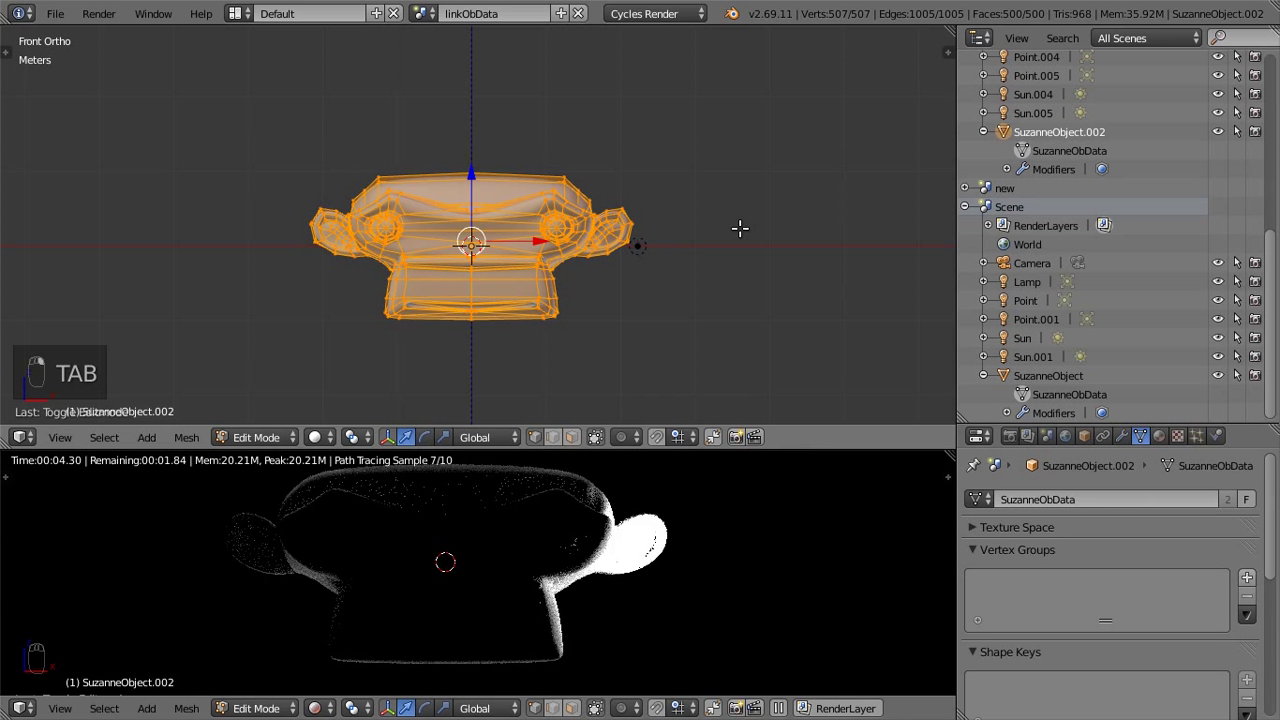
key("s")
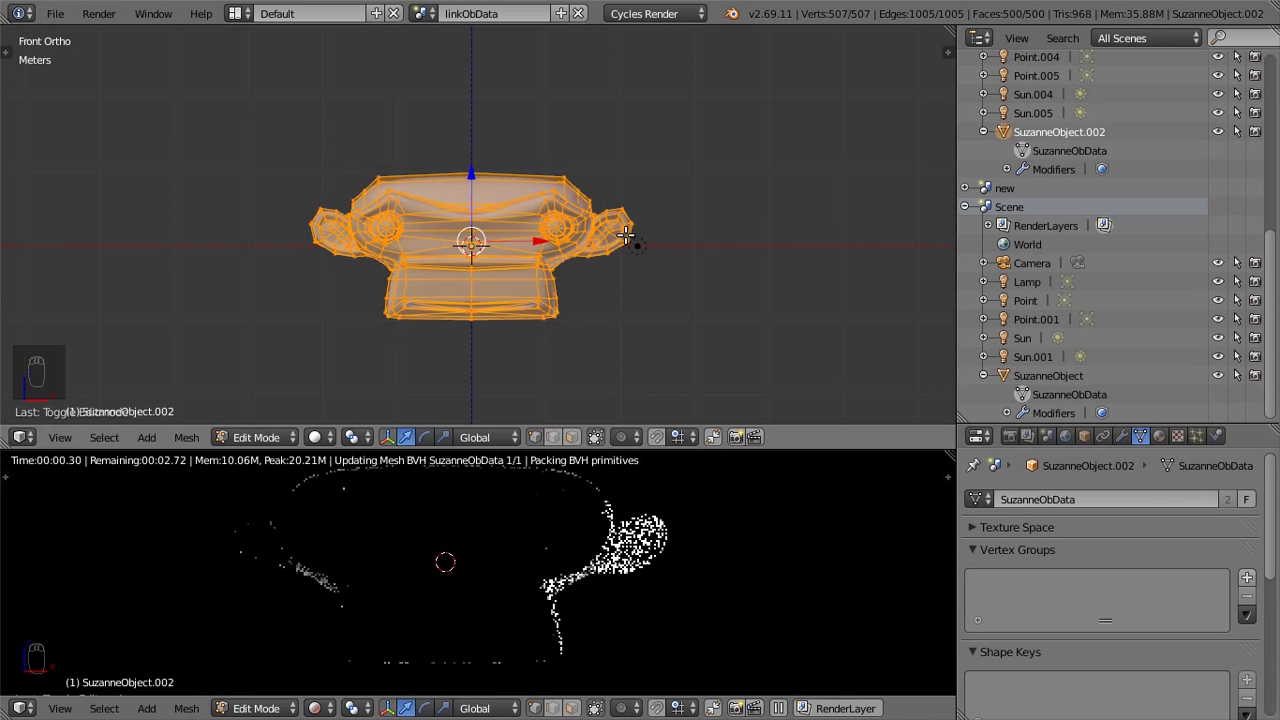
key("s")
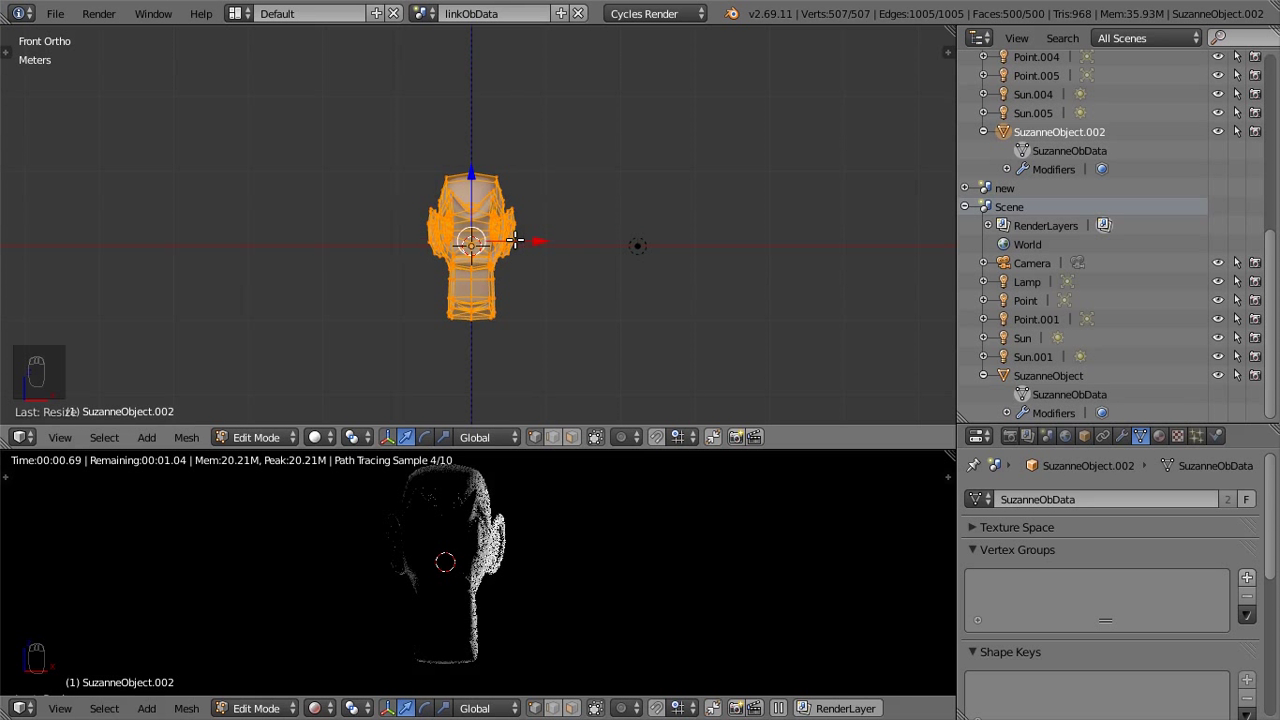
key("Tab")
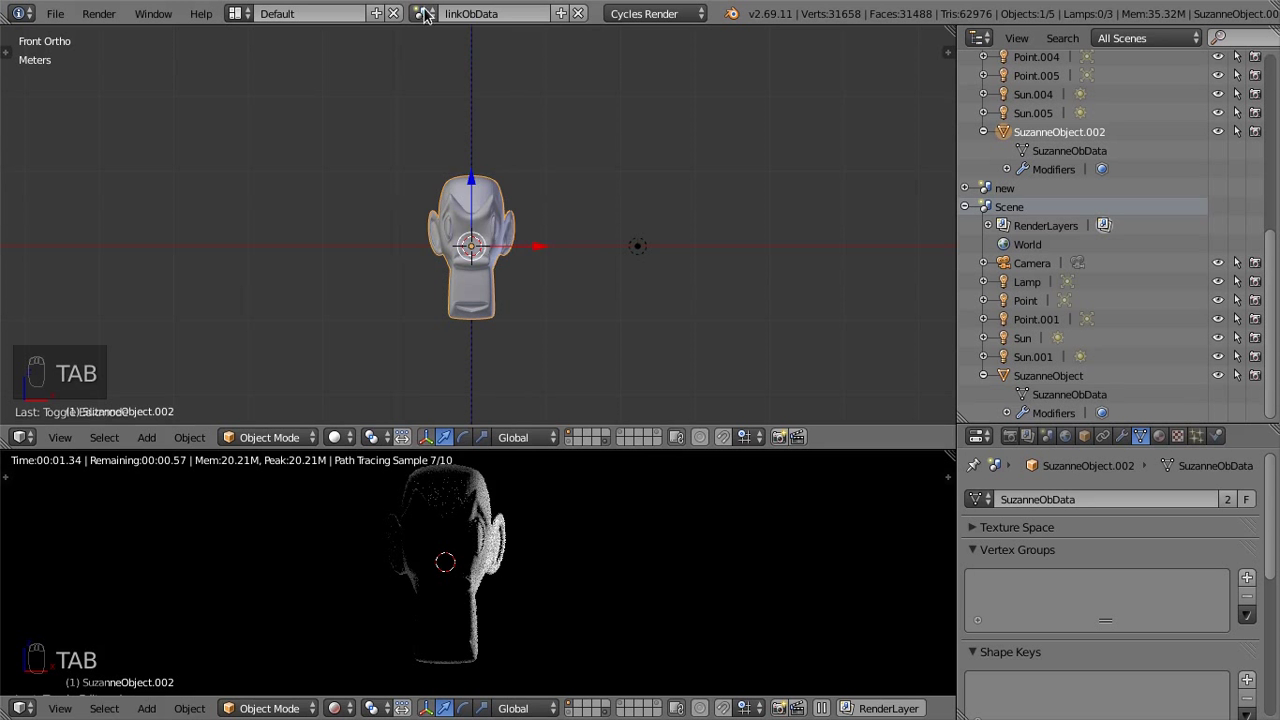
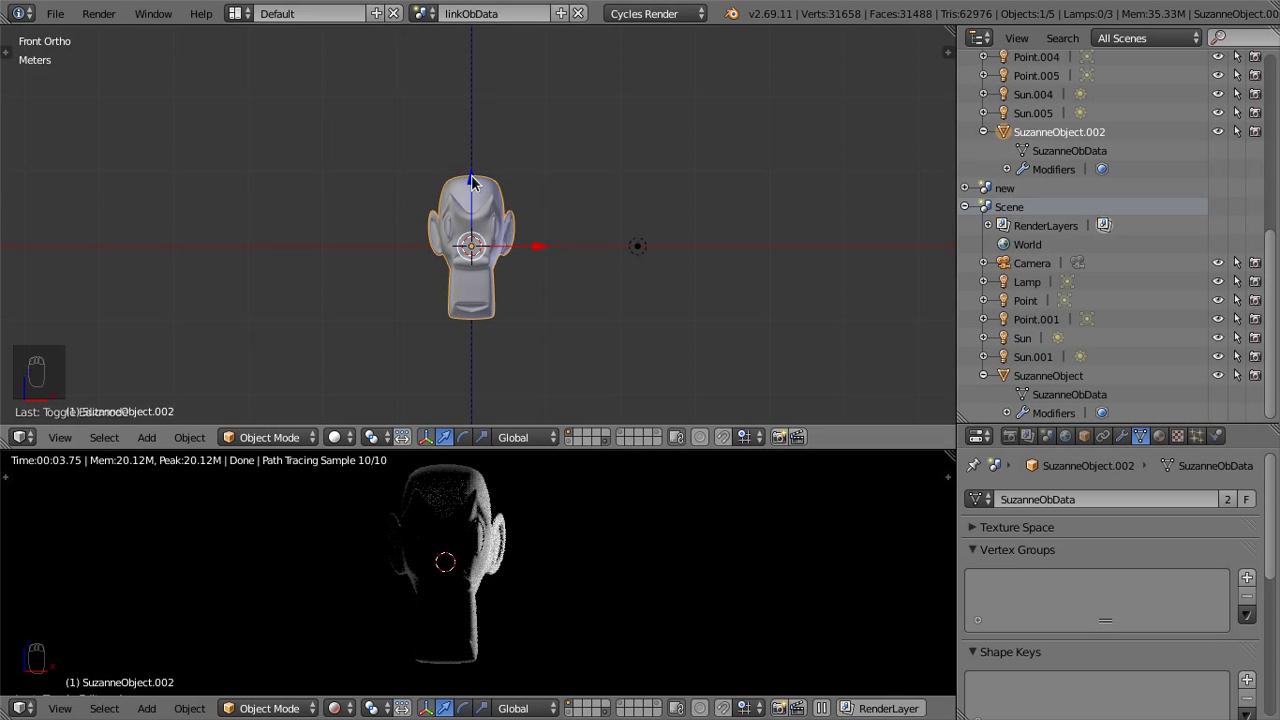
Move and rotate the narrow Suzanne, then return to the main Scene showing the narrowed shared mesh
left_click_drag(478, 183, 485, 261)
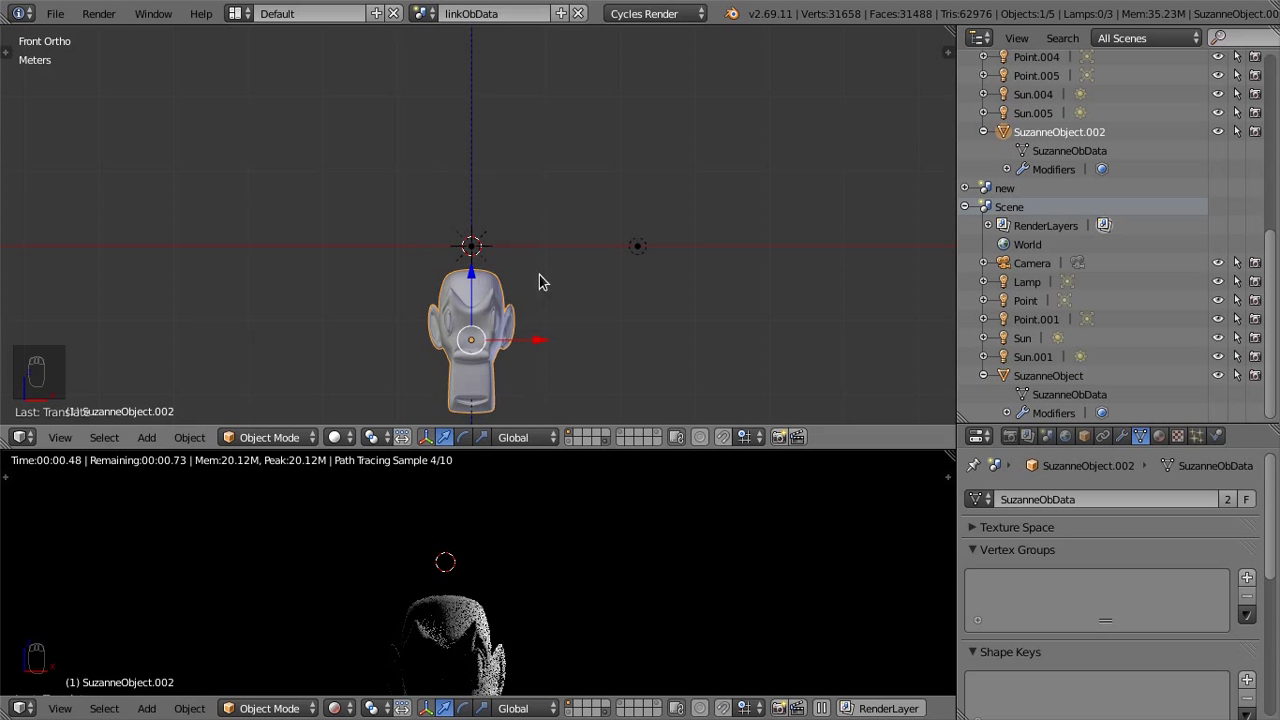
key("r")
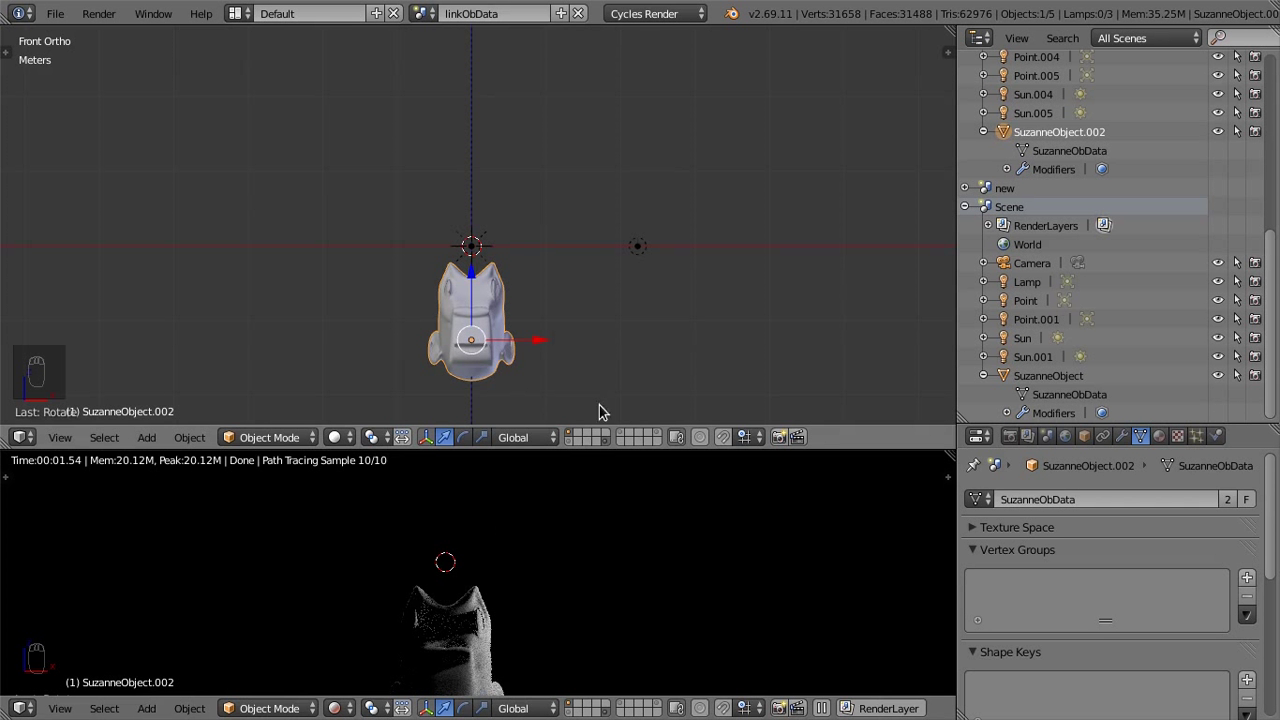
left_click_drag(576, 444, 433, 21)
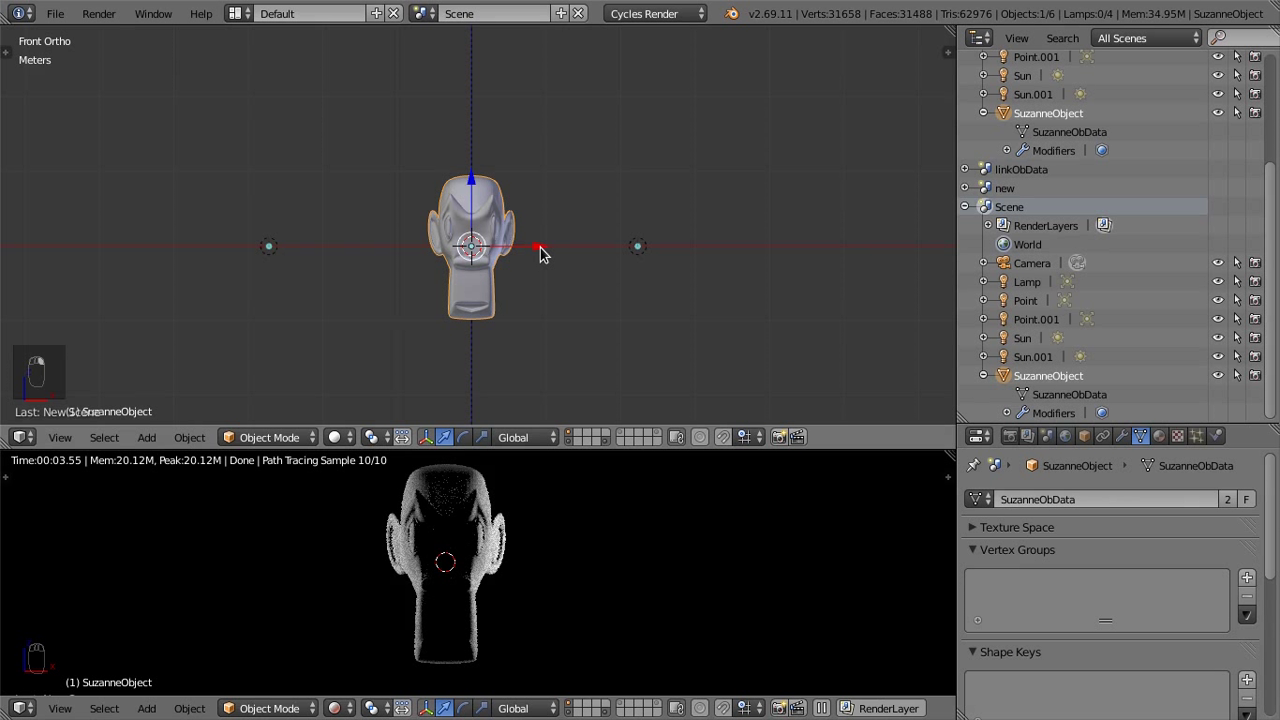
Move the original Suzanne further left along X and switch to the linkOb scene
left_click(401, 234)
left_click(243, 232)
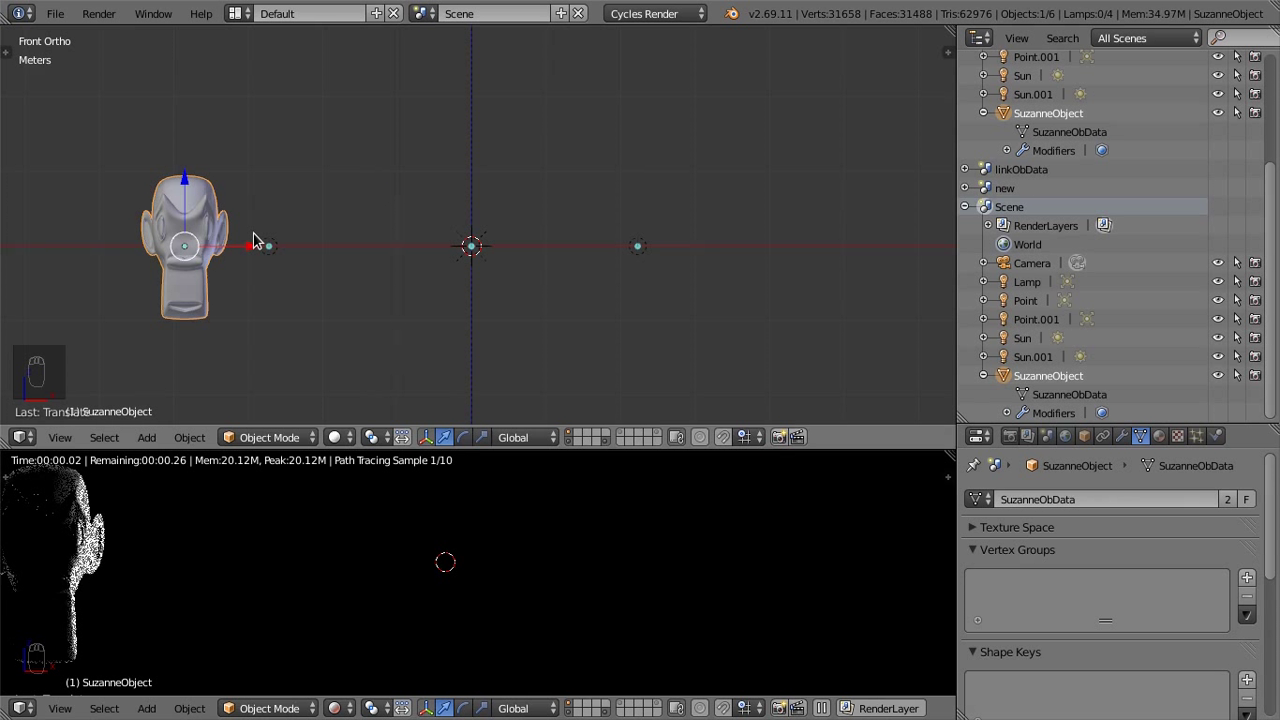
key("r")
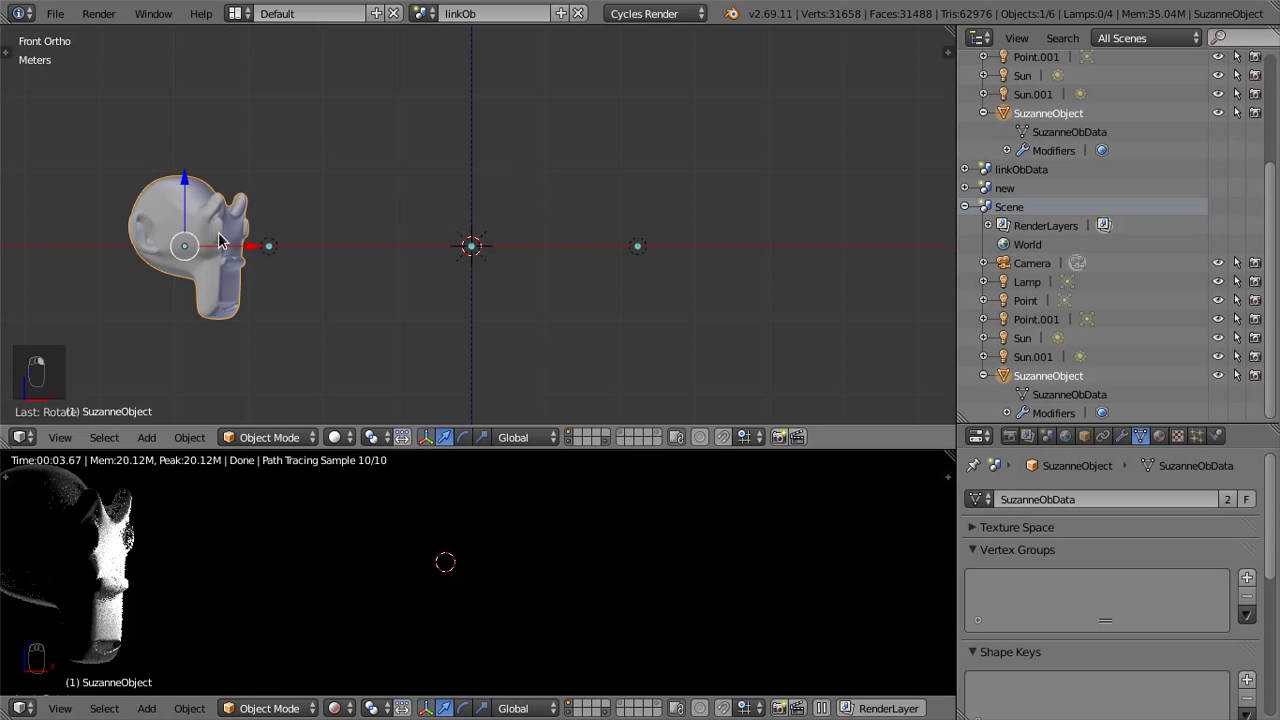
Duplicate Suzanne with Shift+D into SuzanneObject.004 and rotate the new copy
key("shift+d")
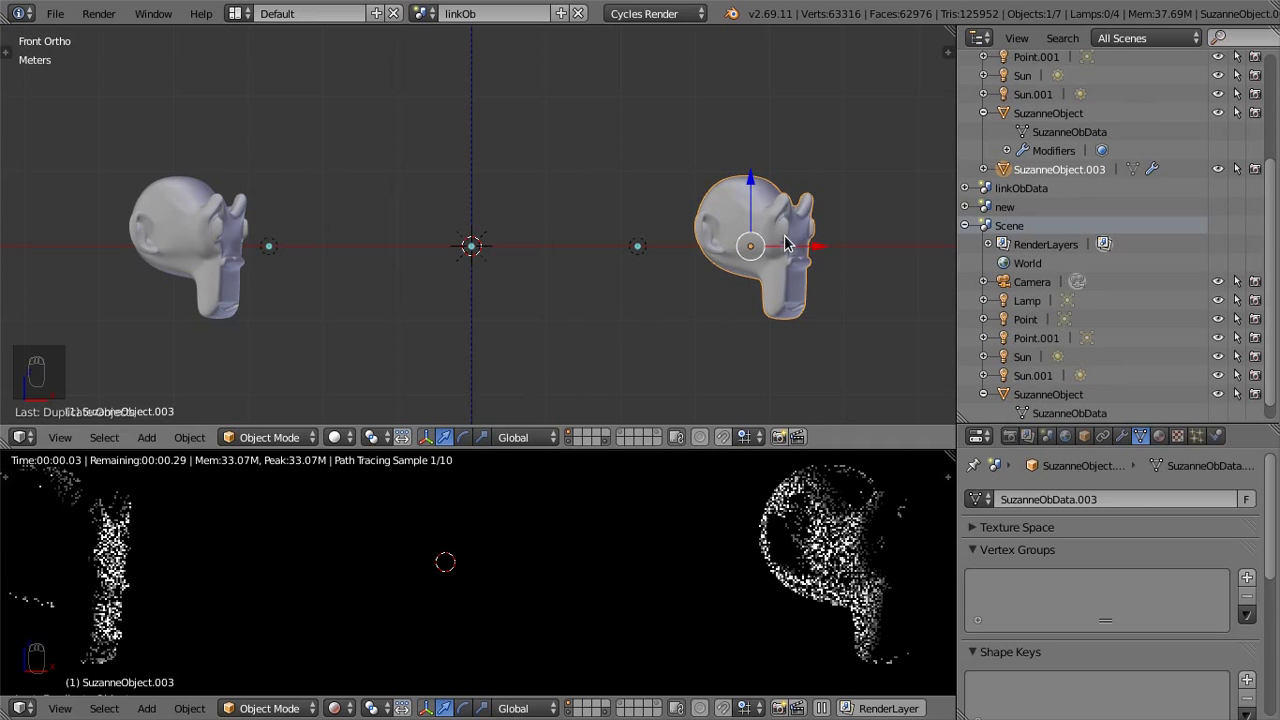
key("r")
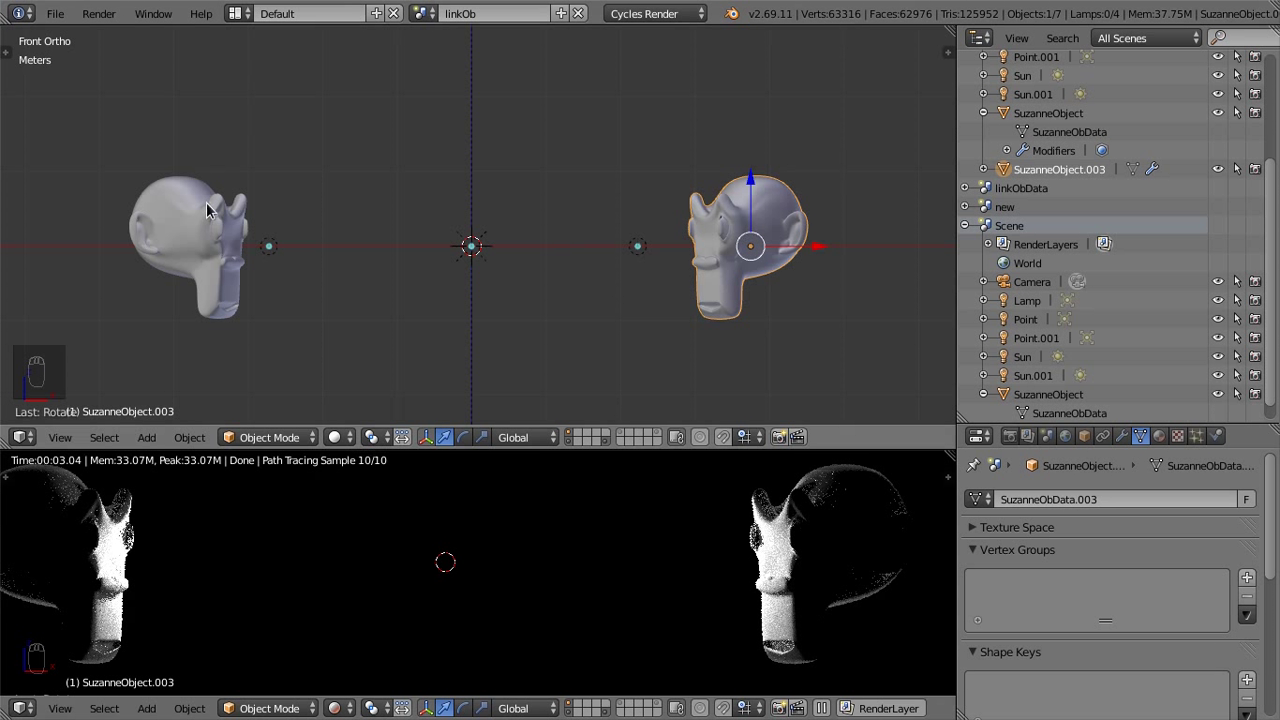
left_click_drag(207, 214, 757, 245)
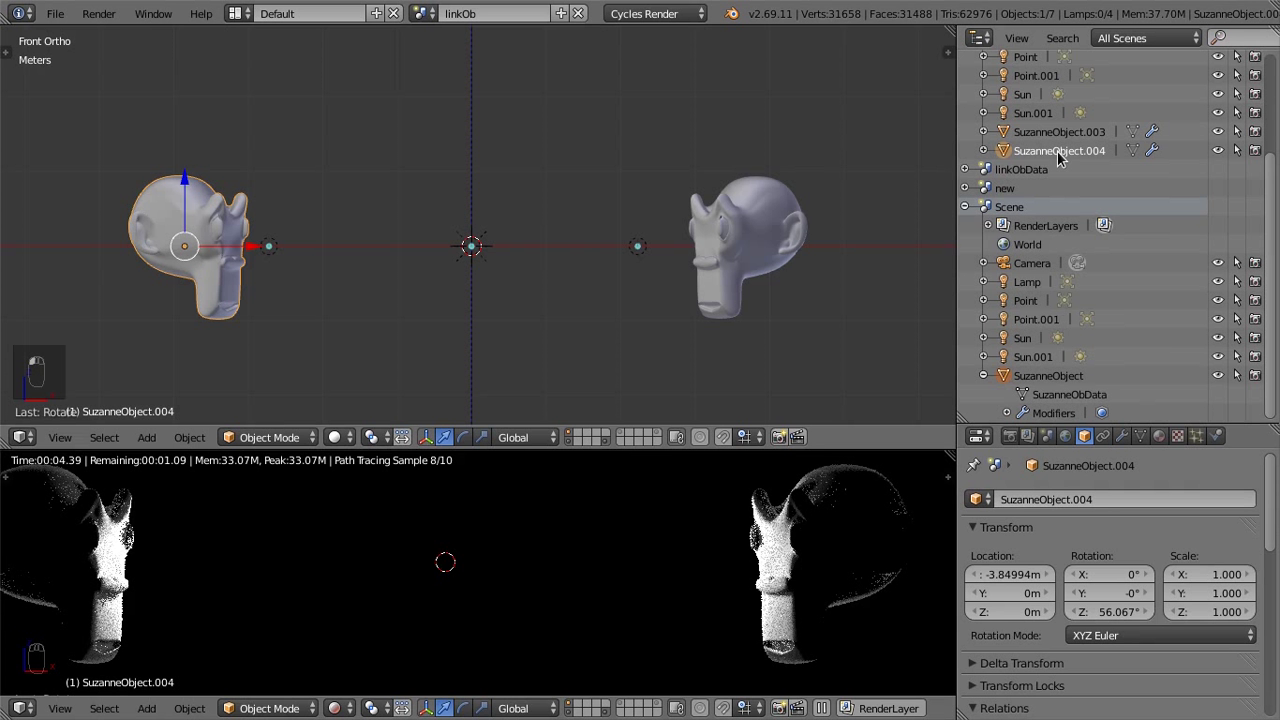
Move SuzanneObject.004 toward the origin at X −1.51 m and merge away the render preview area
key("g")
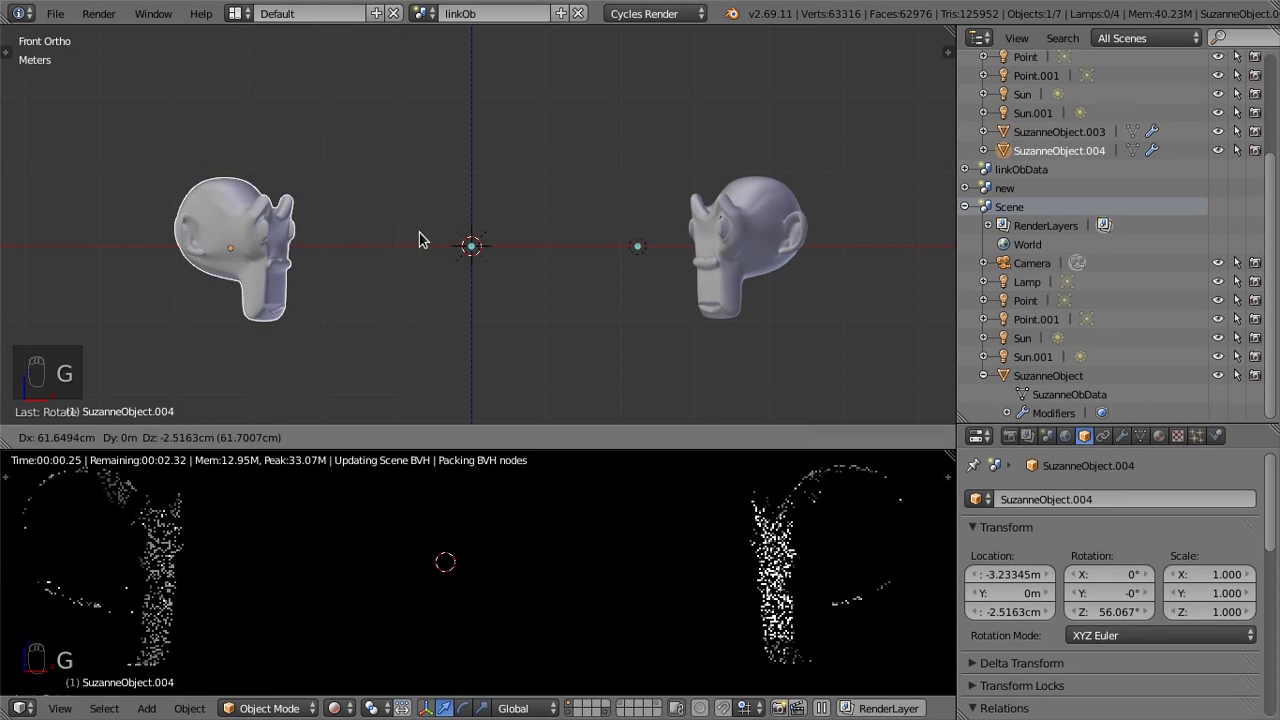
left_click(554, 238)
left_click_drag(554, 238, 437, 19)
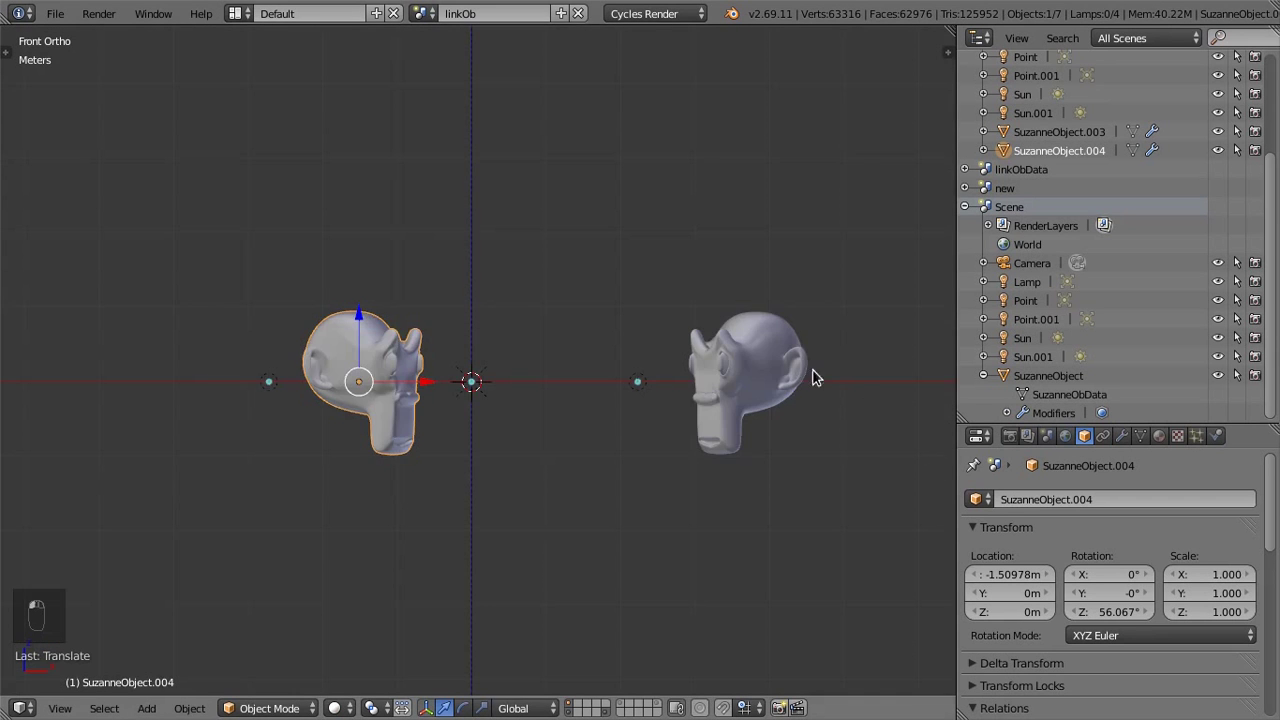
Orbit the view into User Perspective around the scene
left_click_drag(590, 380, 591, 371)
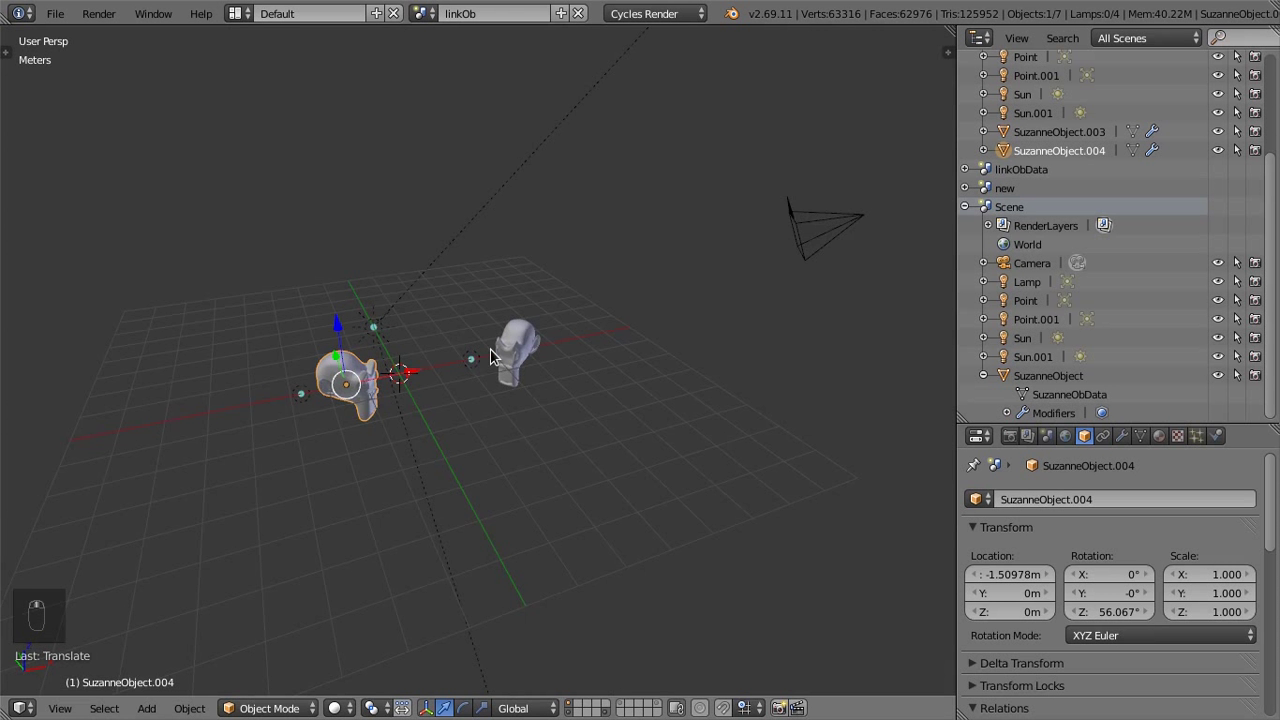
left_click_drag(346, 351, 414, 362)
left_click_drag(414, 362, 561, 336)
left_click_drag(561, 336, 358, 372)
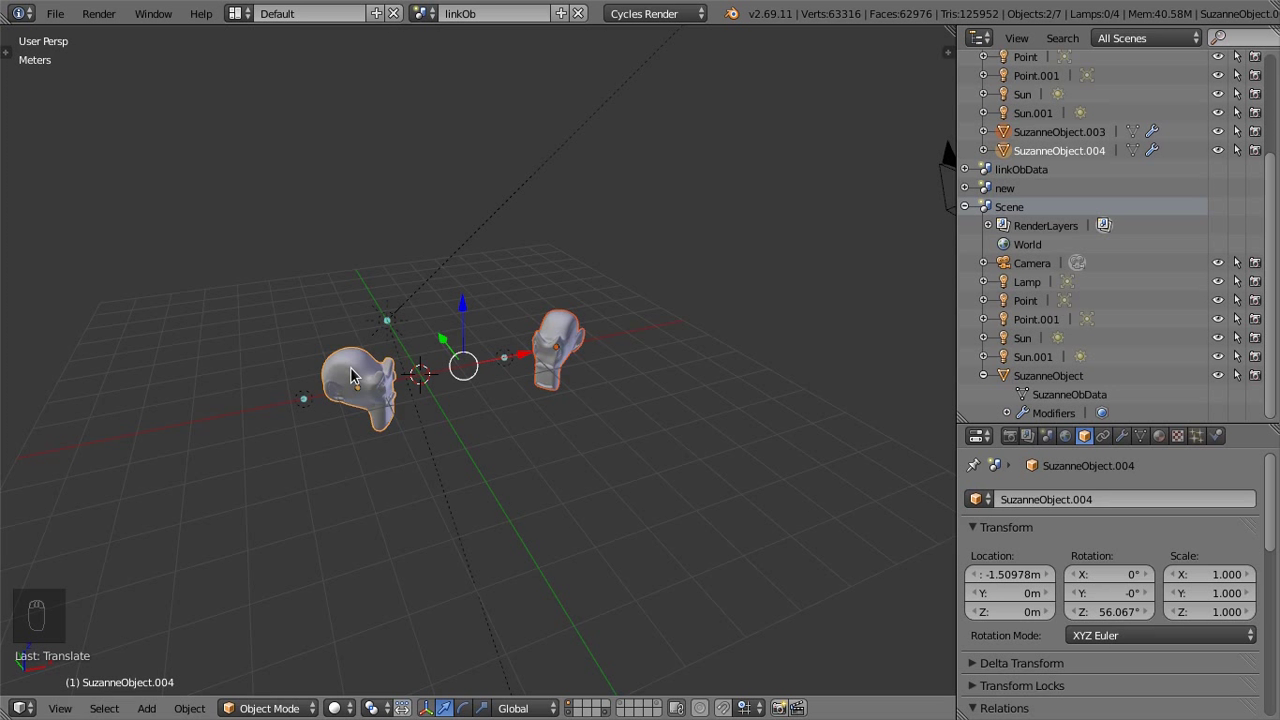
Show the tool shelf and properties, revealing the Suzanne copy belongs to group 2Suzanne
key("t")
key("ctrl+g")
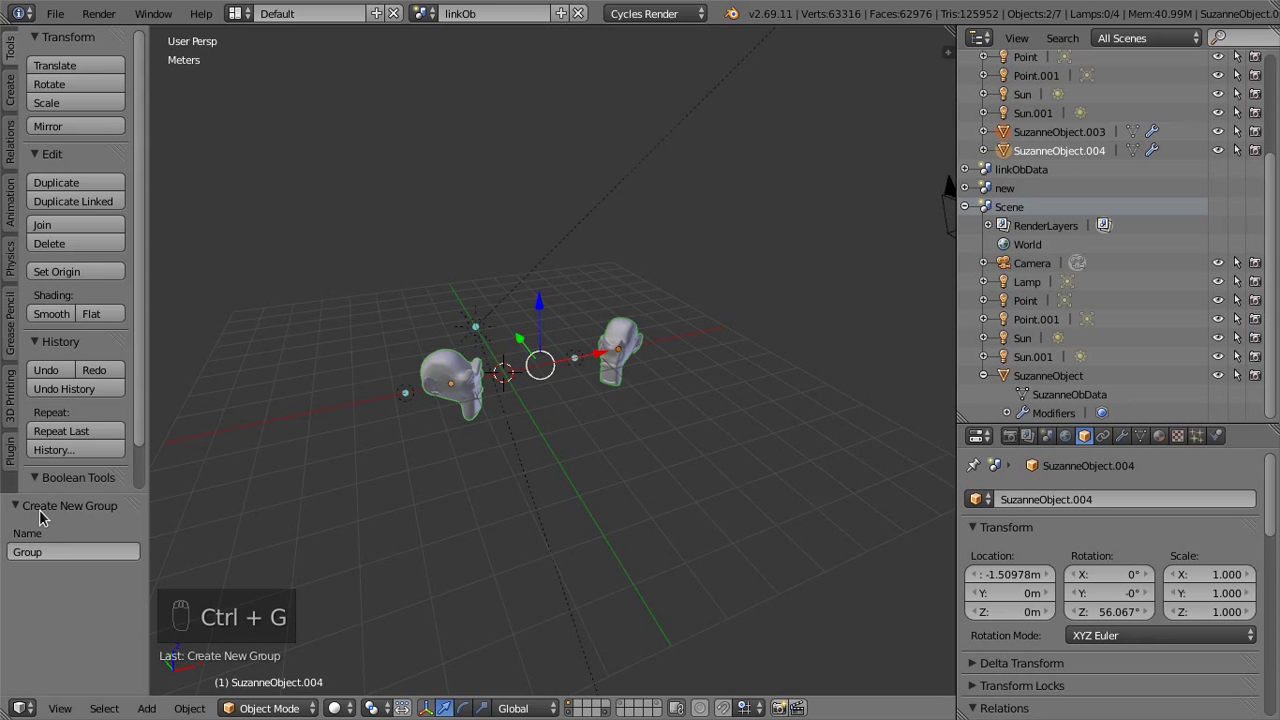
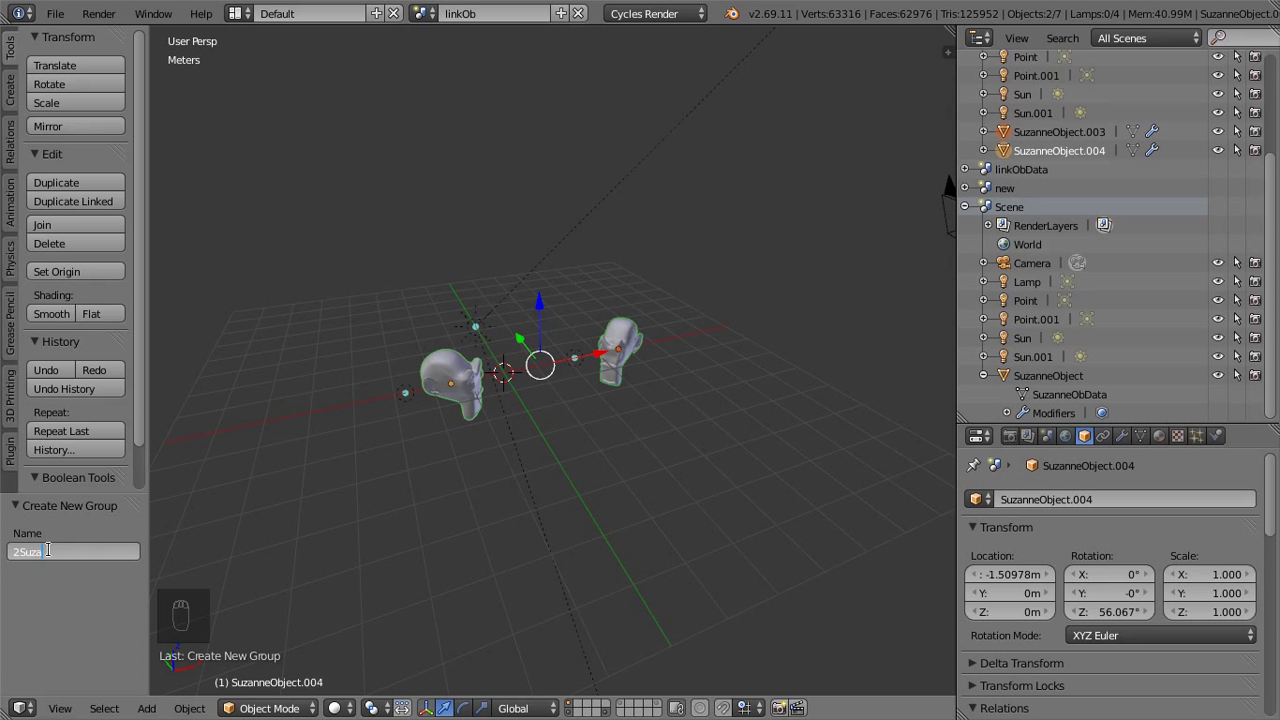
key("n")
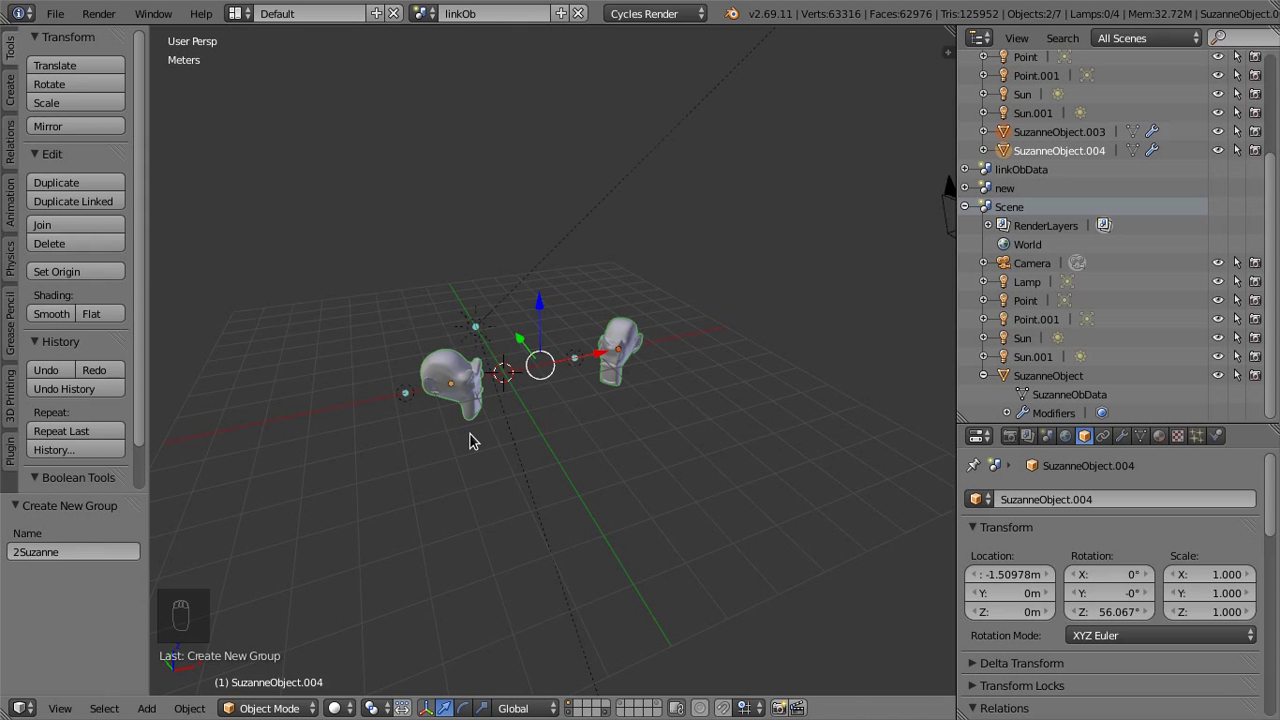
left_click_drag(629, 350, 681, 334)
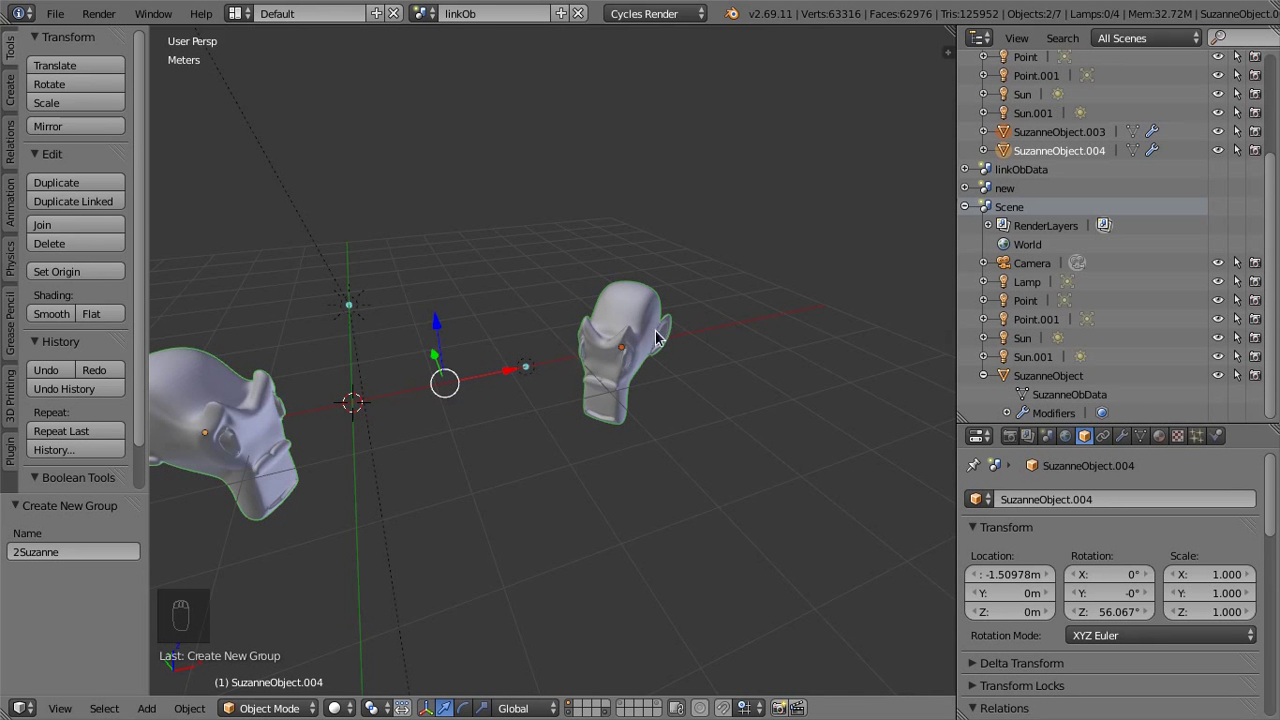
left_click_drag(682, 341, 413, 389)
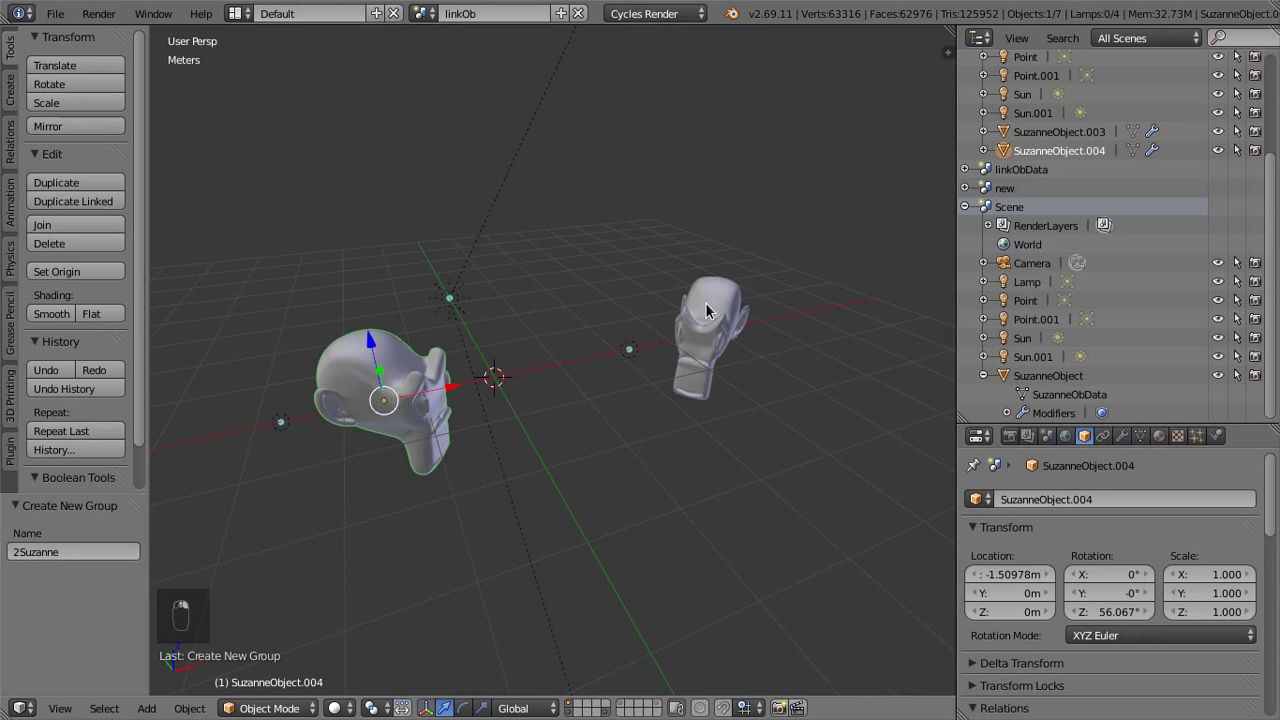
Select the lamps and gather them into a new group named 'luci'
right_click(713, 311)
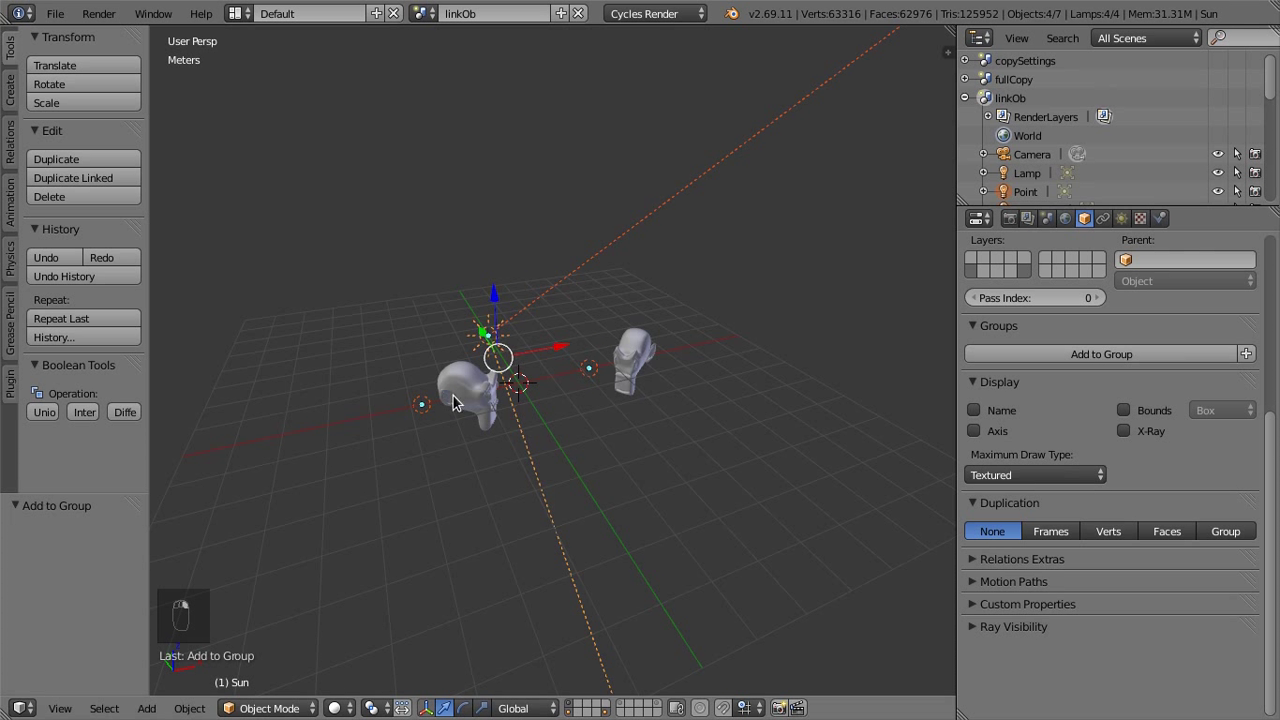
left_click(329, 377)
left_click_drag(410, 369, 595, 334)
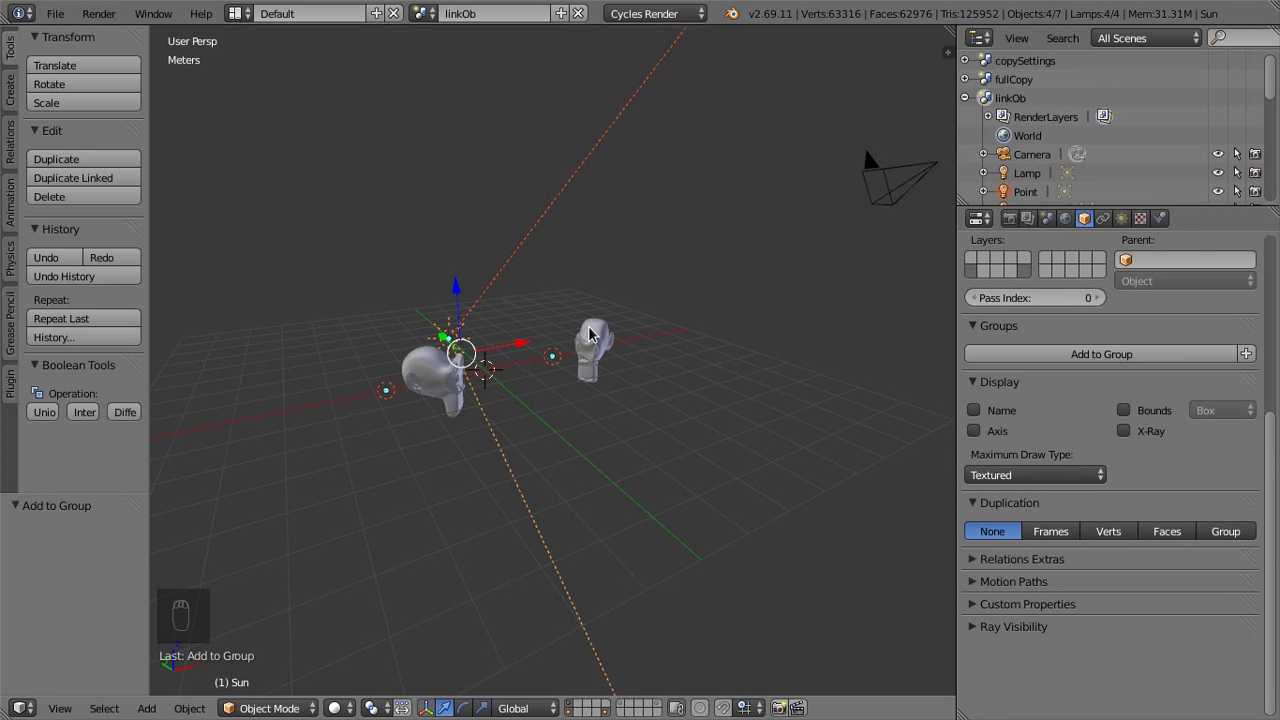
key("ctrl+g")
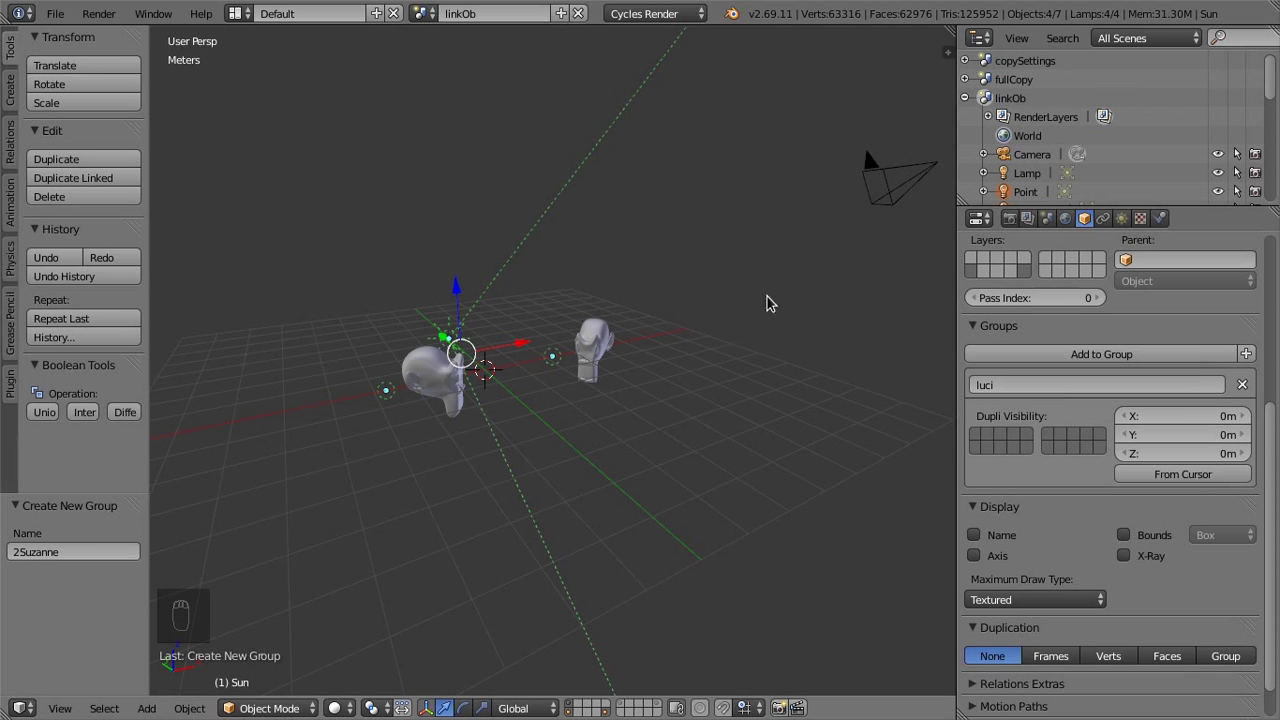
Group the camera with the lamps into a new group named 'camere e luci'
left_click_drag(922, 182, 919, 186)
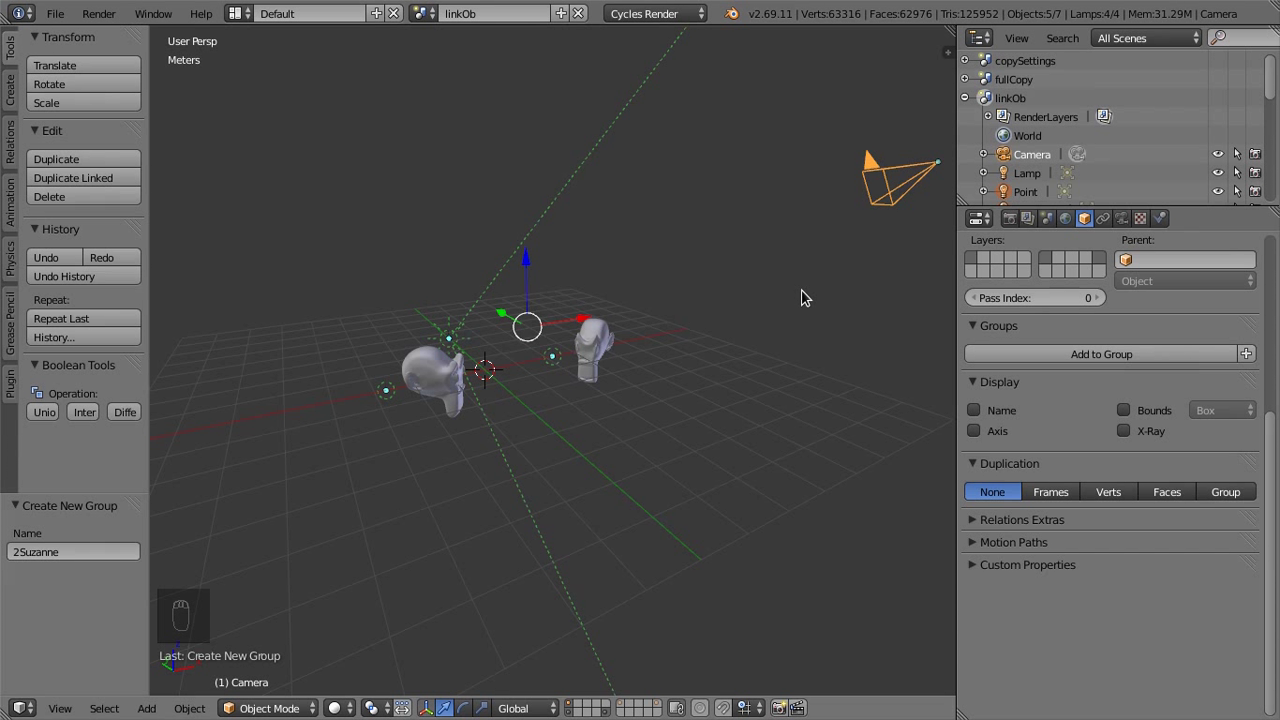
key("ctrl+g")
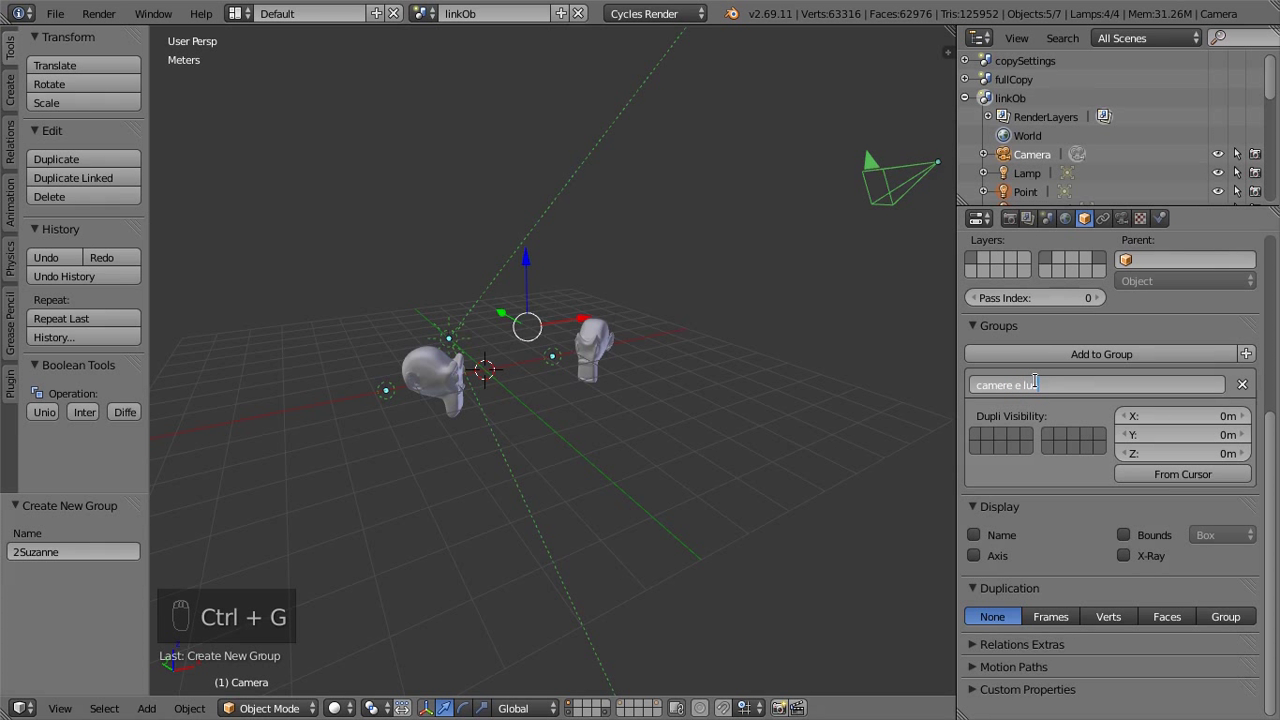
key("e")
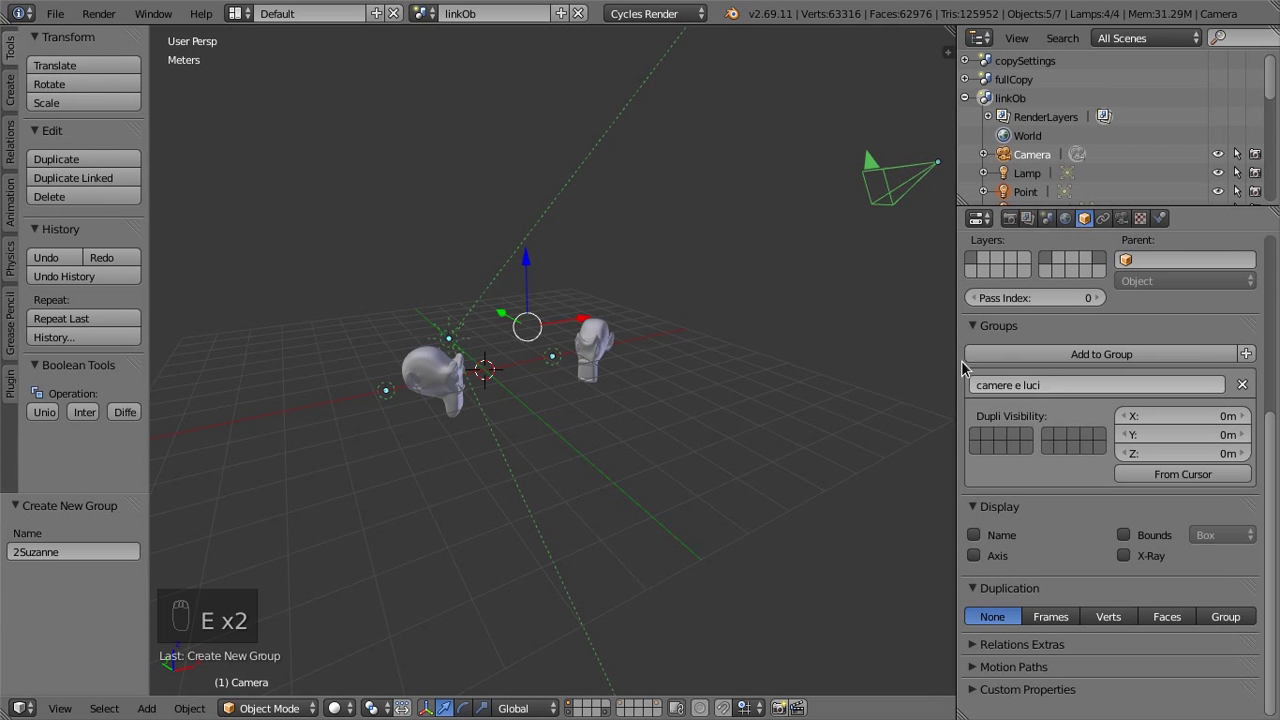
List groups 2Suzanne, camere e luci and luci in the Outliner, keeping Point.001 in both lamp groups
left_click_drag(482, 309, 714, 386)
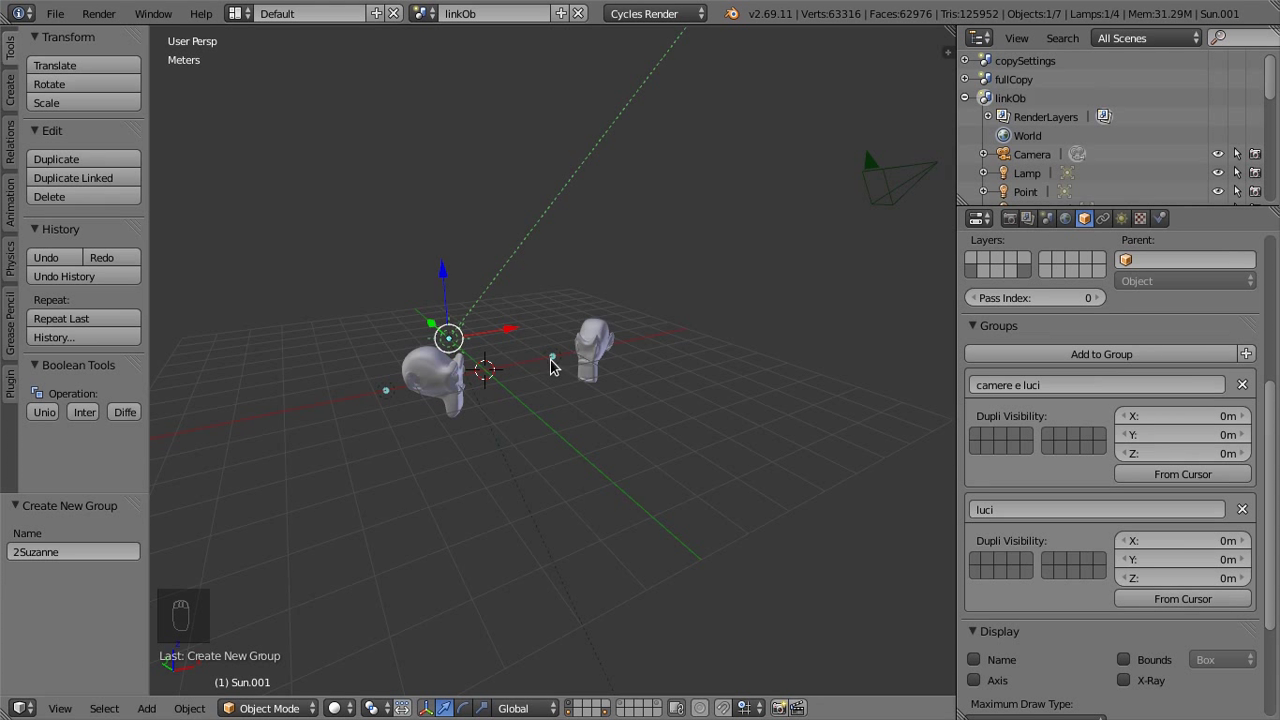
left_click_drag(558, 364, 496, 264)
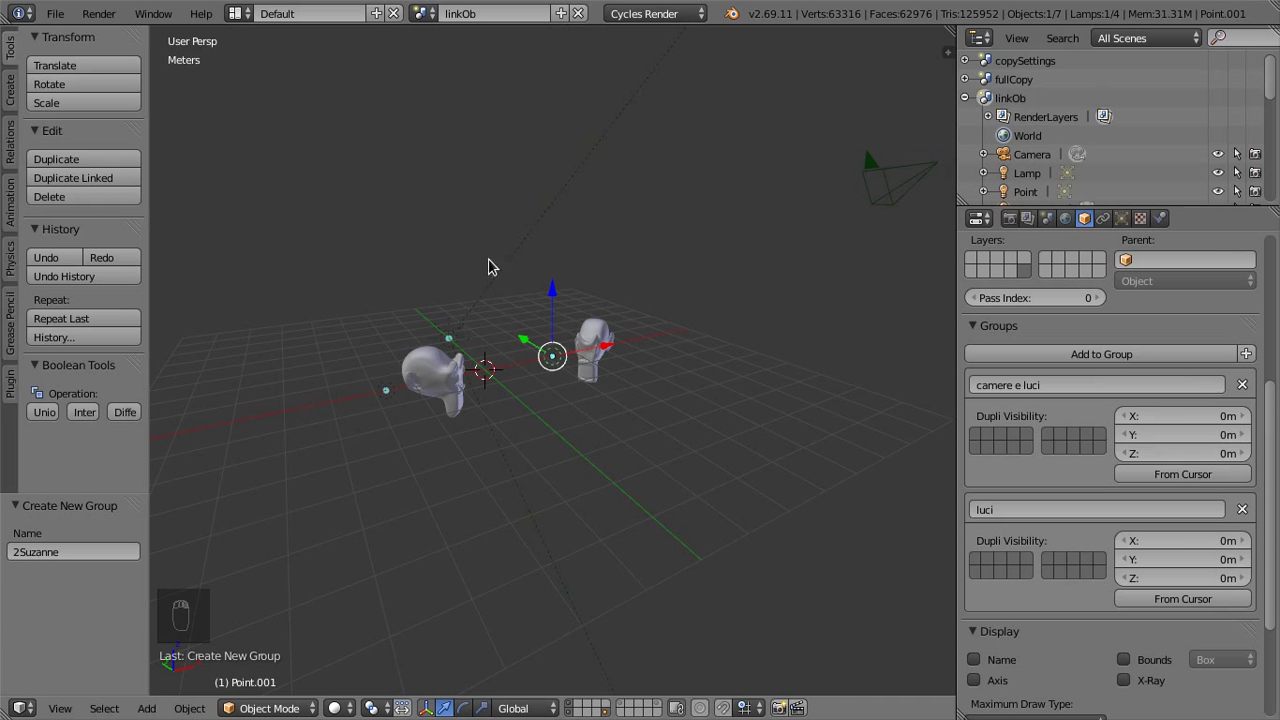
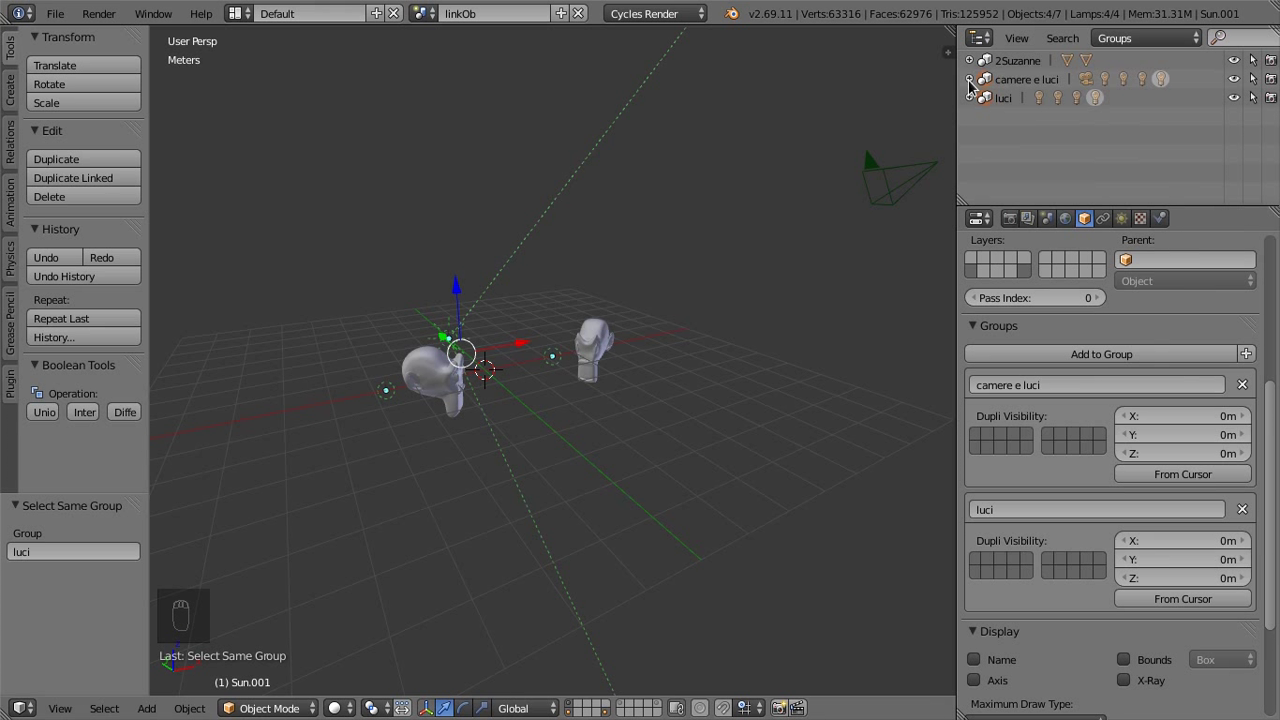
left_click_drag(1024, 107, 1029, 126)
left_click_drag(1029, 126, 1005, 109)
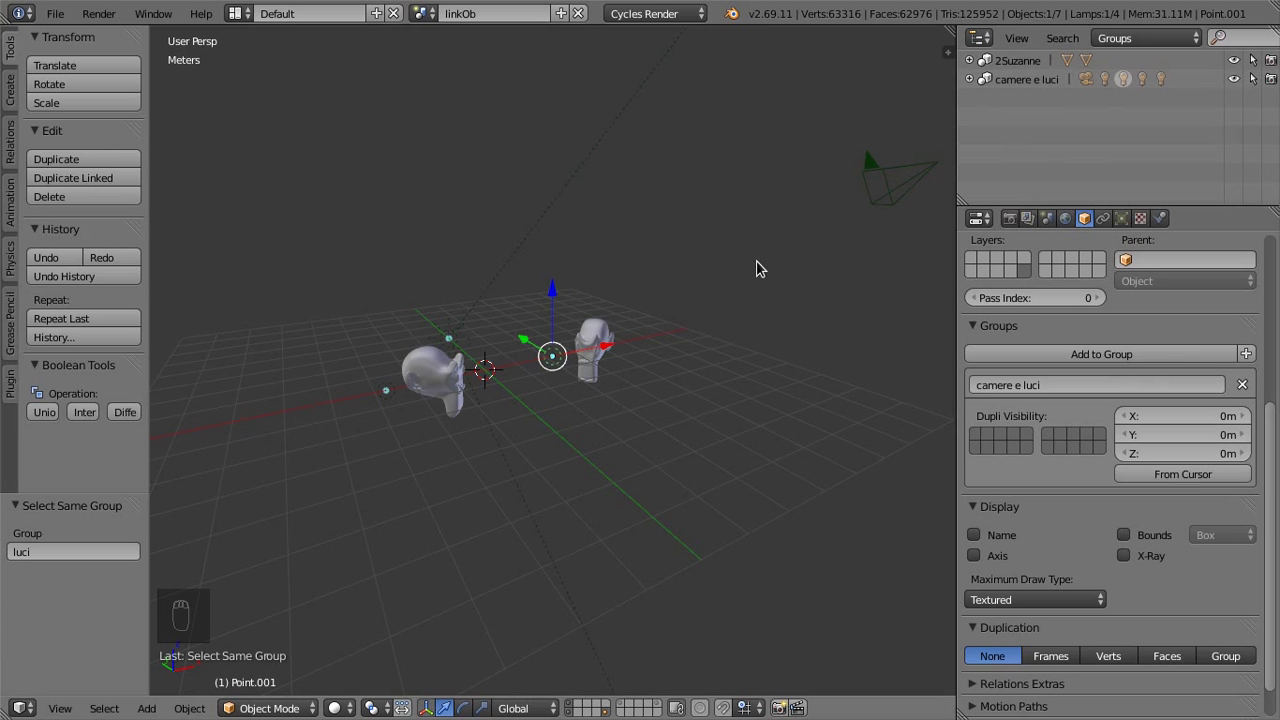
key("ctrl+z")
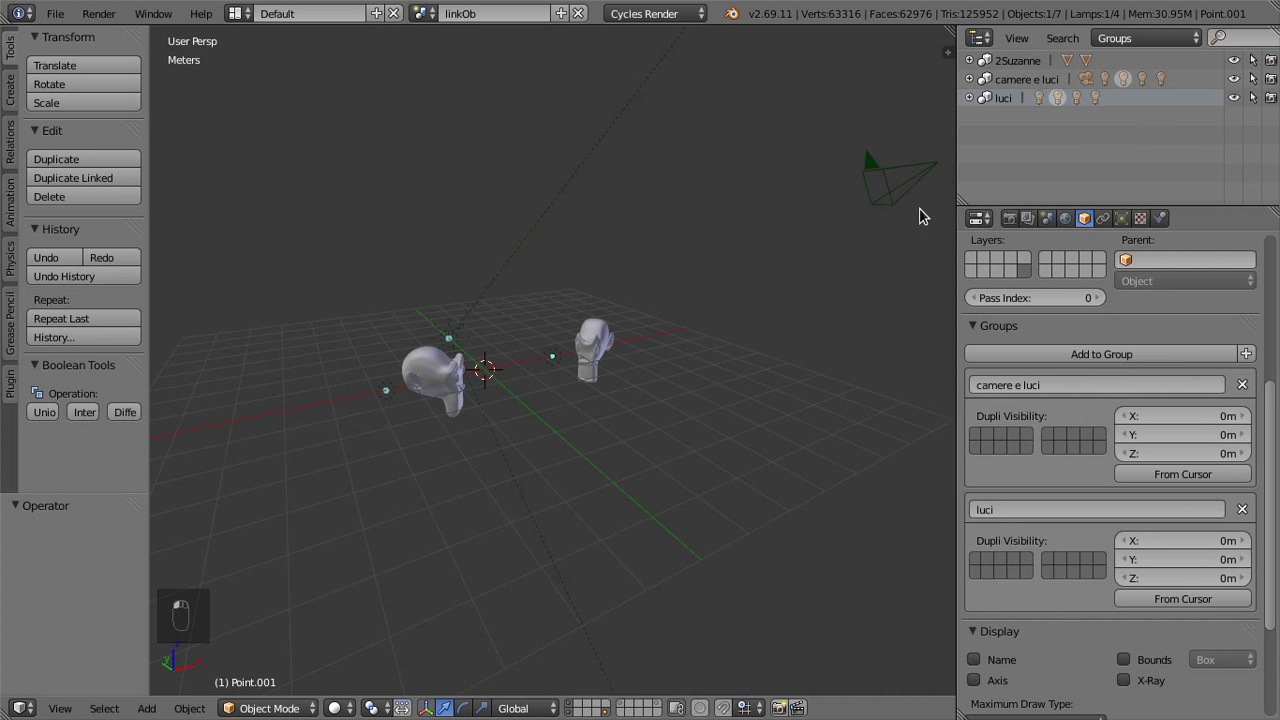
Orbit the view slightly and bring up the File menu commands
left_click_drag(526, 420, 660, 330)
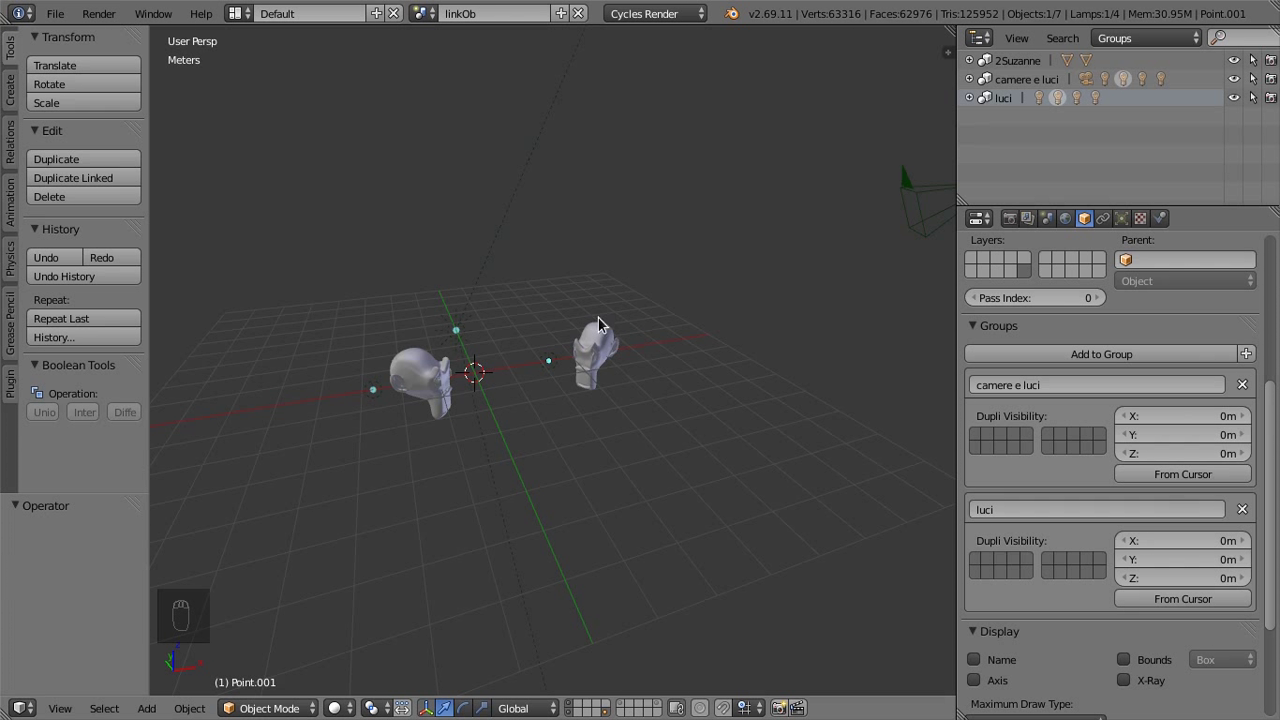
left_click_drag(64, 100, 135, 328)
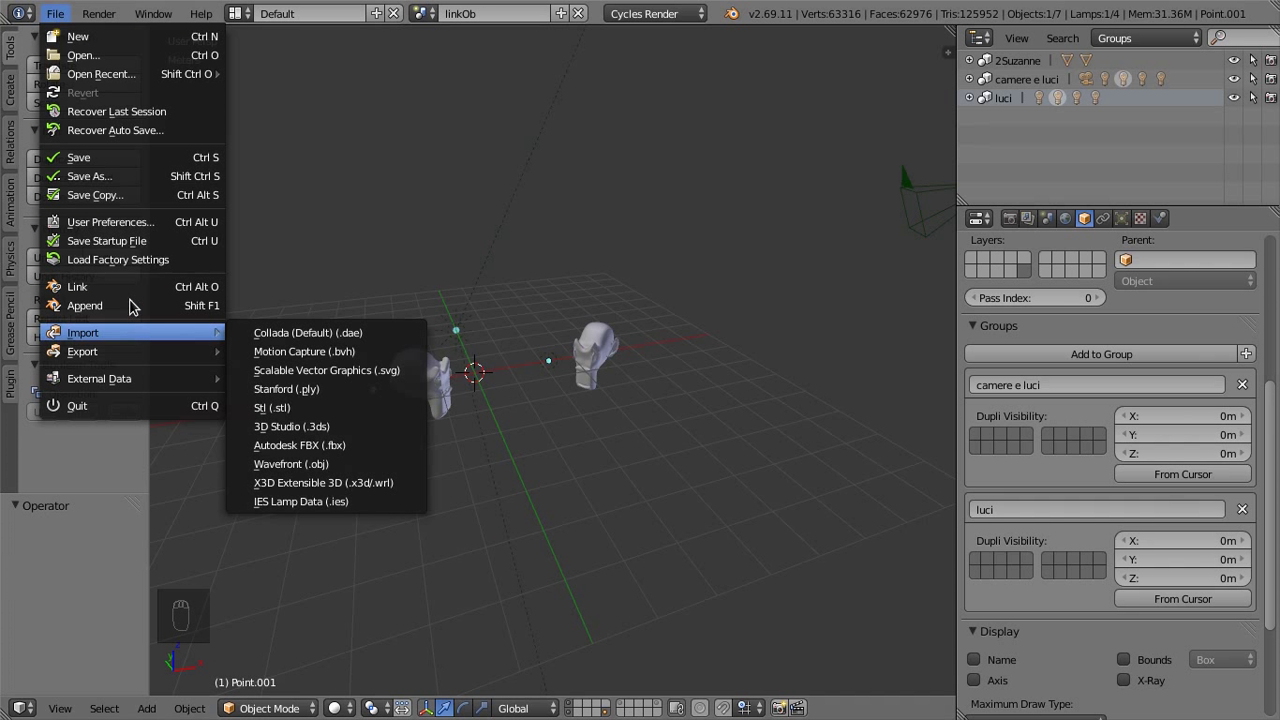